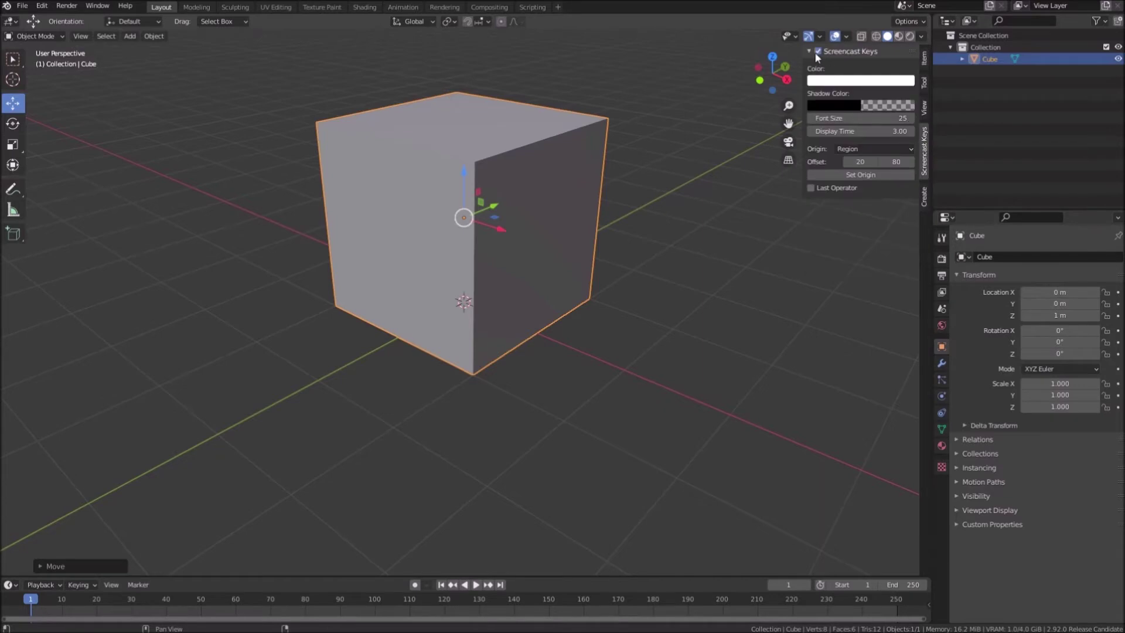
Step: Lower the cube's top face in Edit Mode to flatten it into a low slab
key("n")
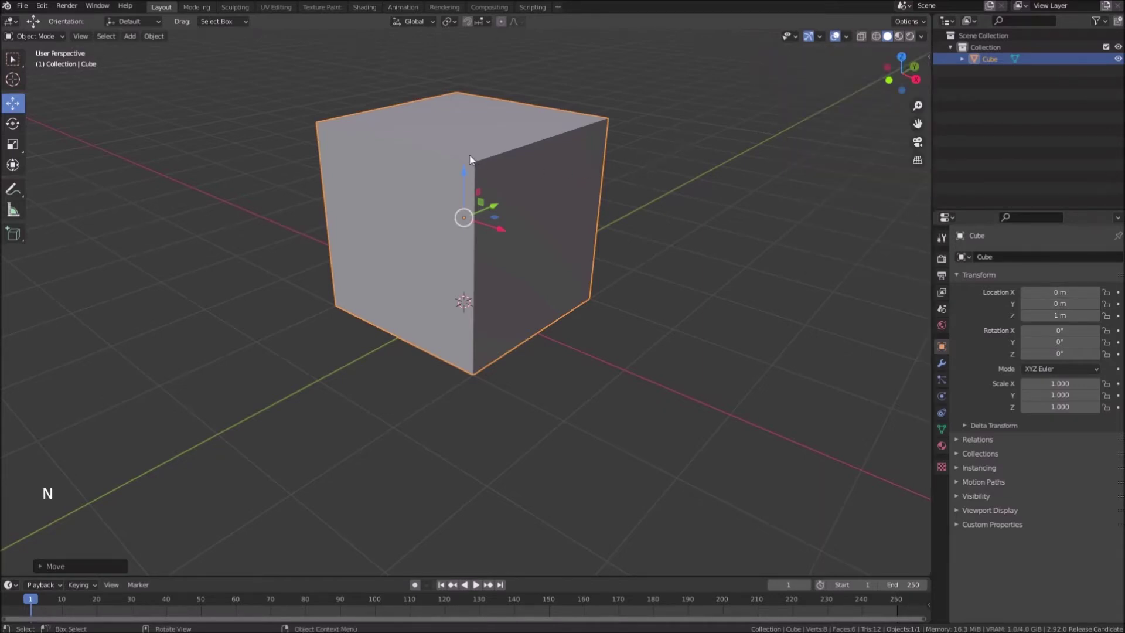
middle_click(837, 32)
key("Tab")
left_click(838, 32)
left_click(837, 33)
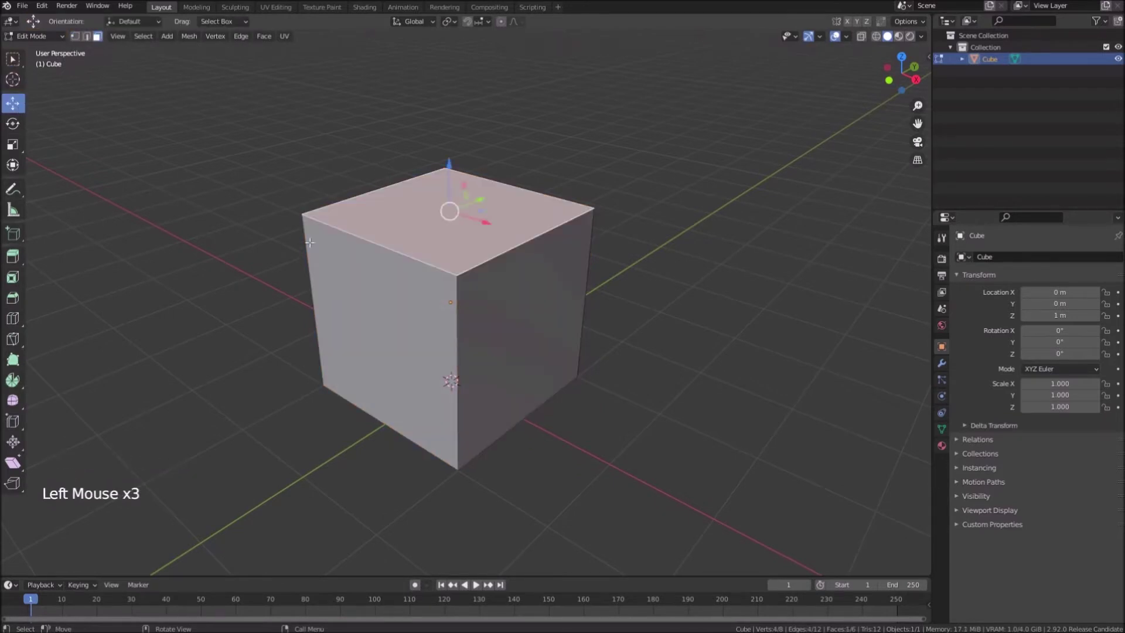
middle_click(838, 33)
left_click(837, 33)
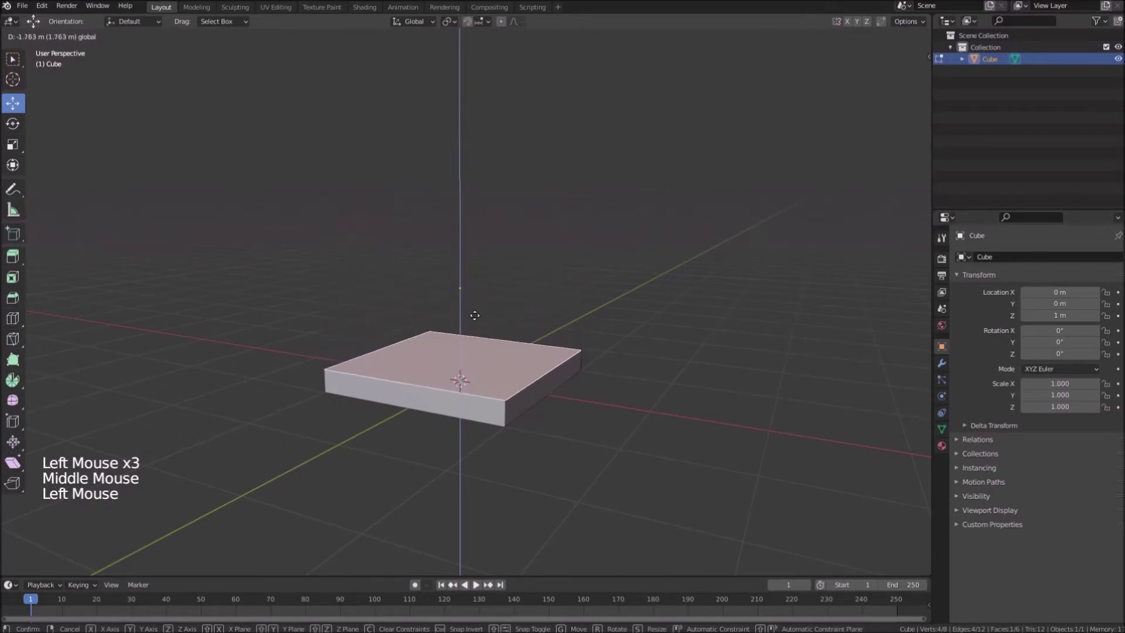
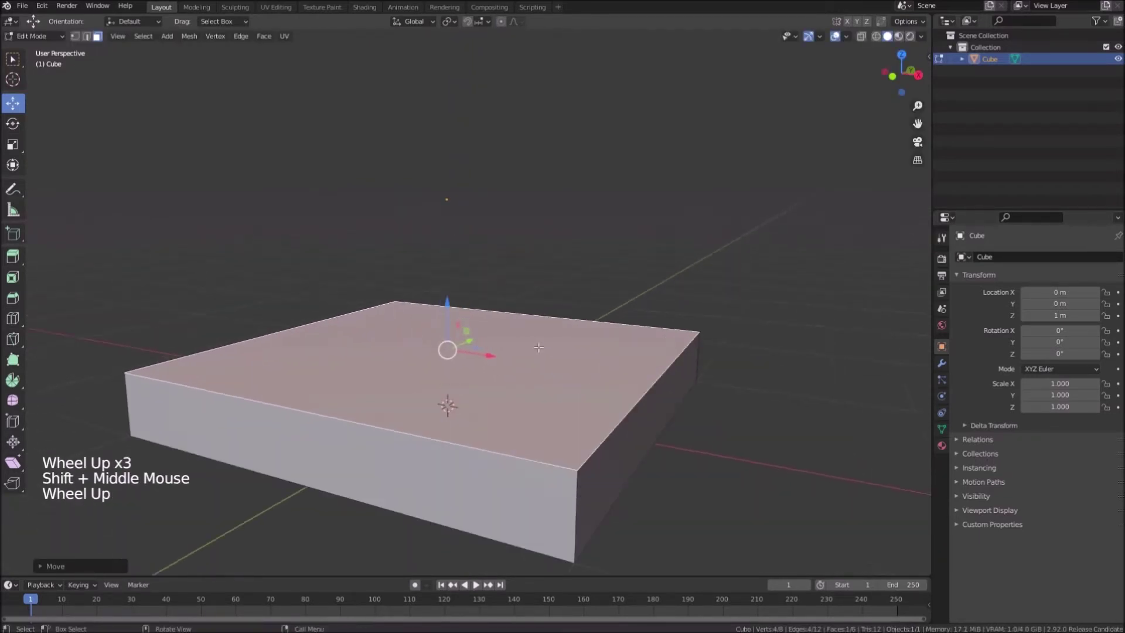
Step: Inset the top face and extrude it upward as a raised layer
key("e")
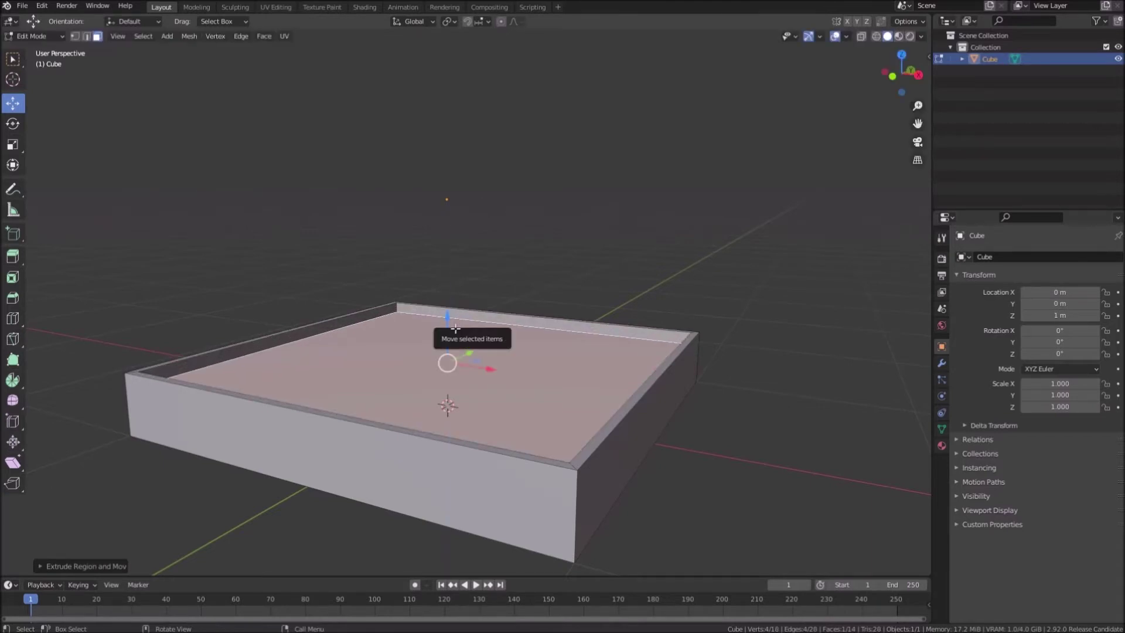
key("shift+d")
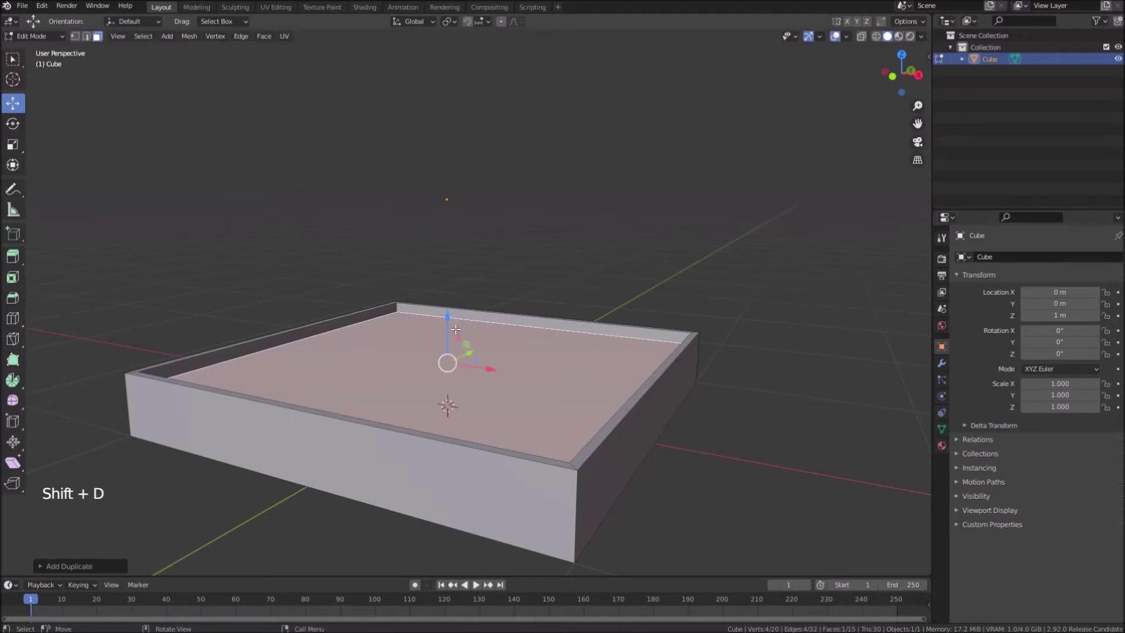
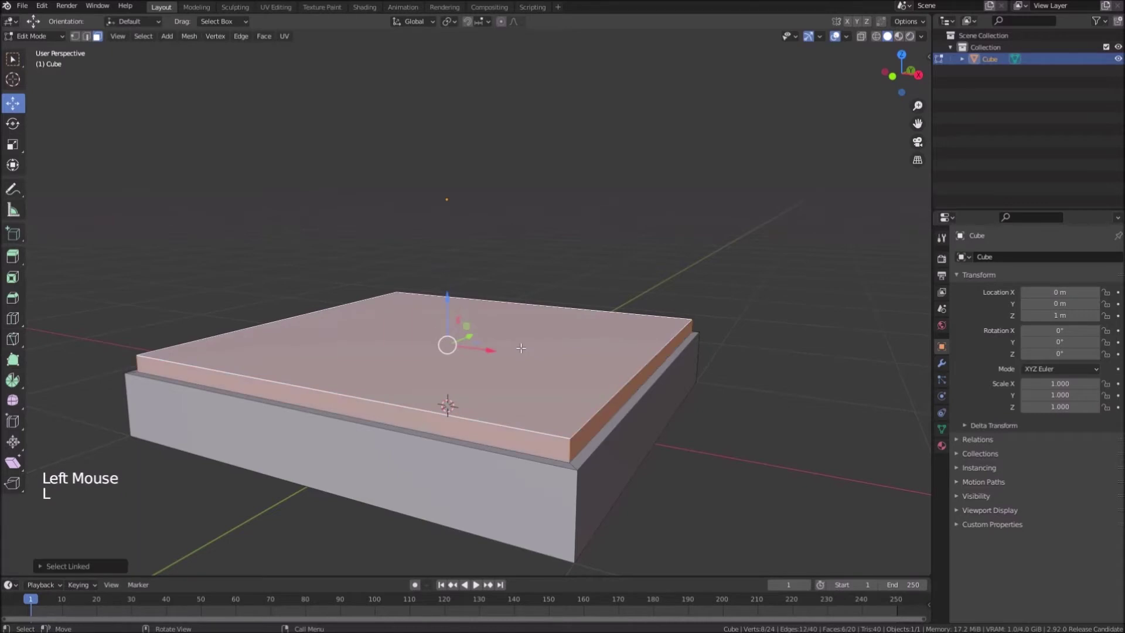
Step: Separate the raised layer as its own mattress object and bevel its top edges
key("p")
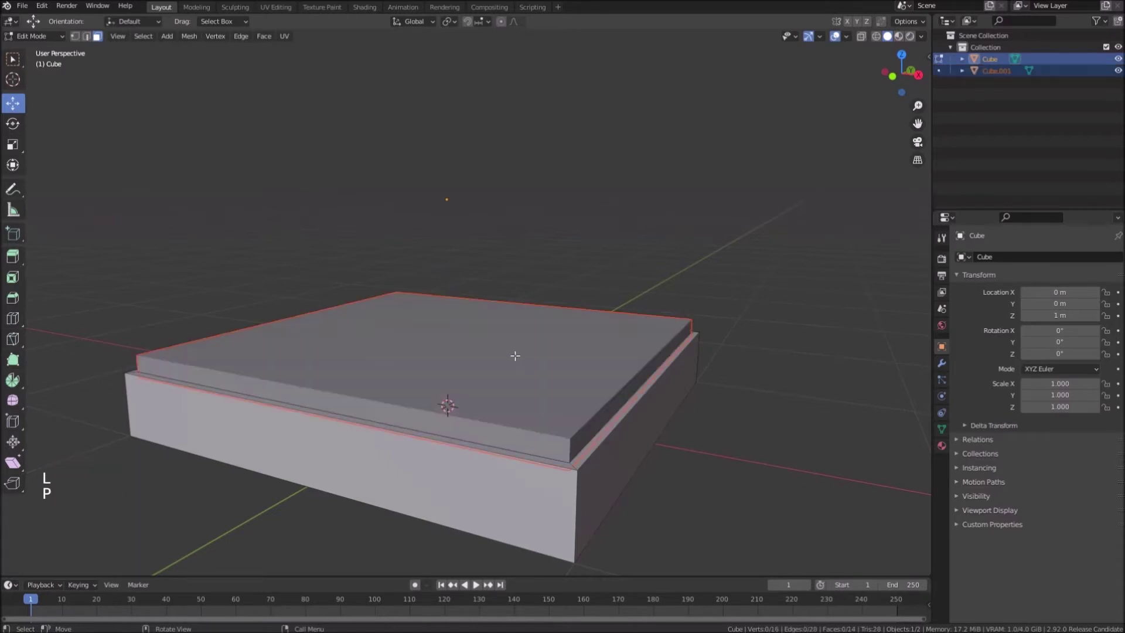
key("Tab")
middle_click(549, 406)
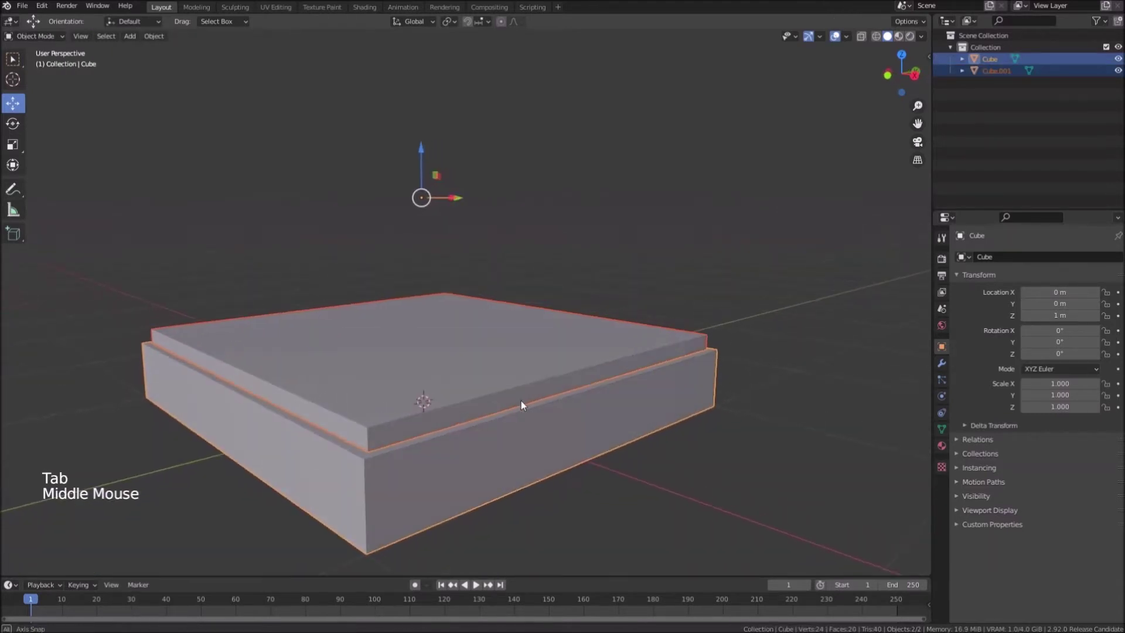
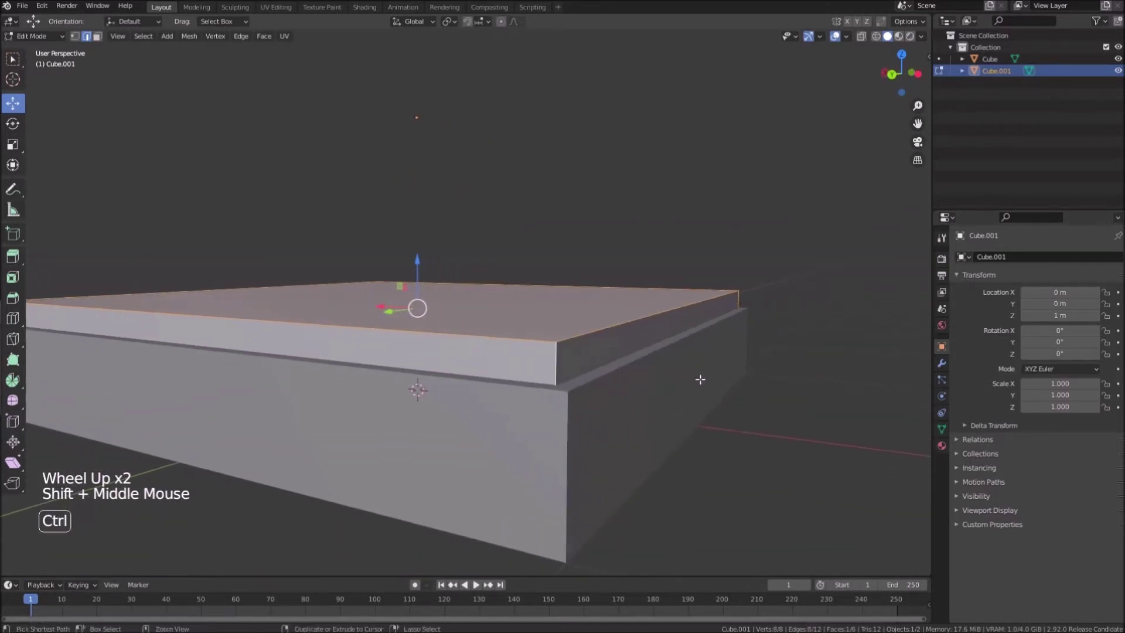
key("ctrl+b")
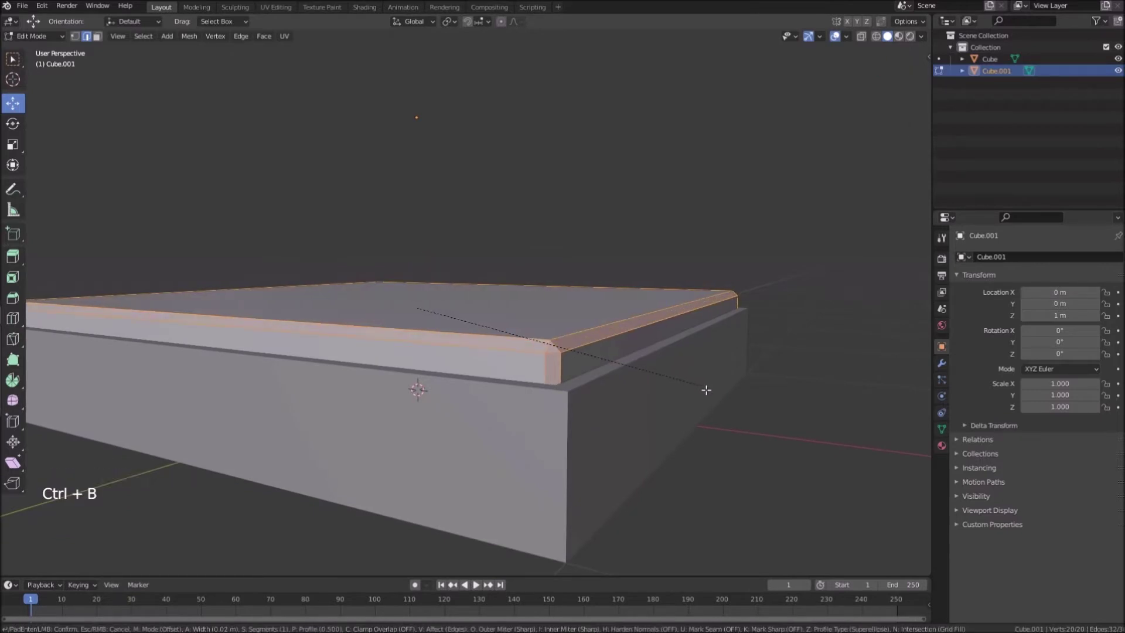
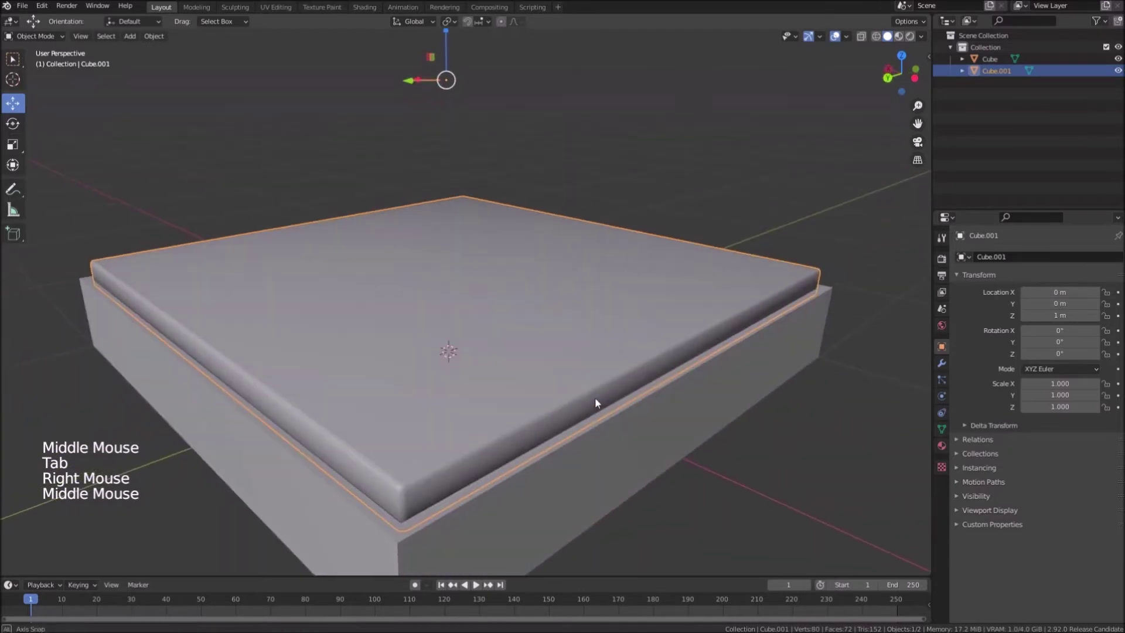
Step: Add a new cube, shrink it, and move it above the mattress's upper left corner
middle_click(563, 333)
scroll("up", 3)
scroll("down", 3)
key("shift+a")
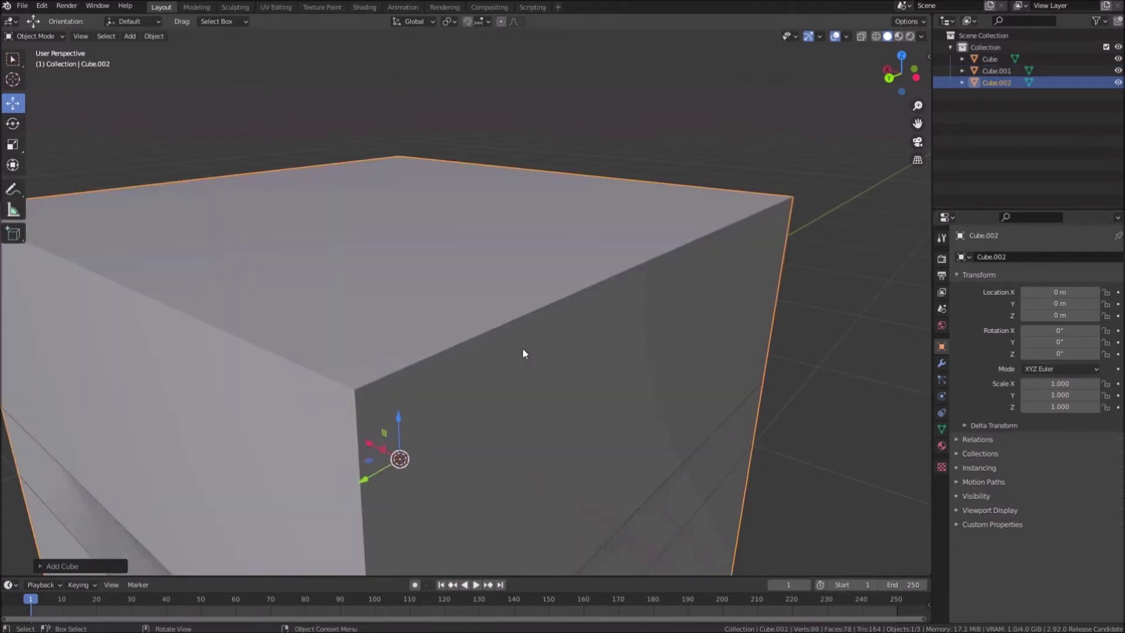
scroll("down", 3)
key("s")
scroll("down", 3)
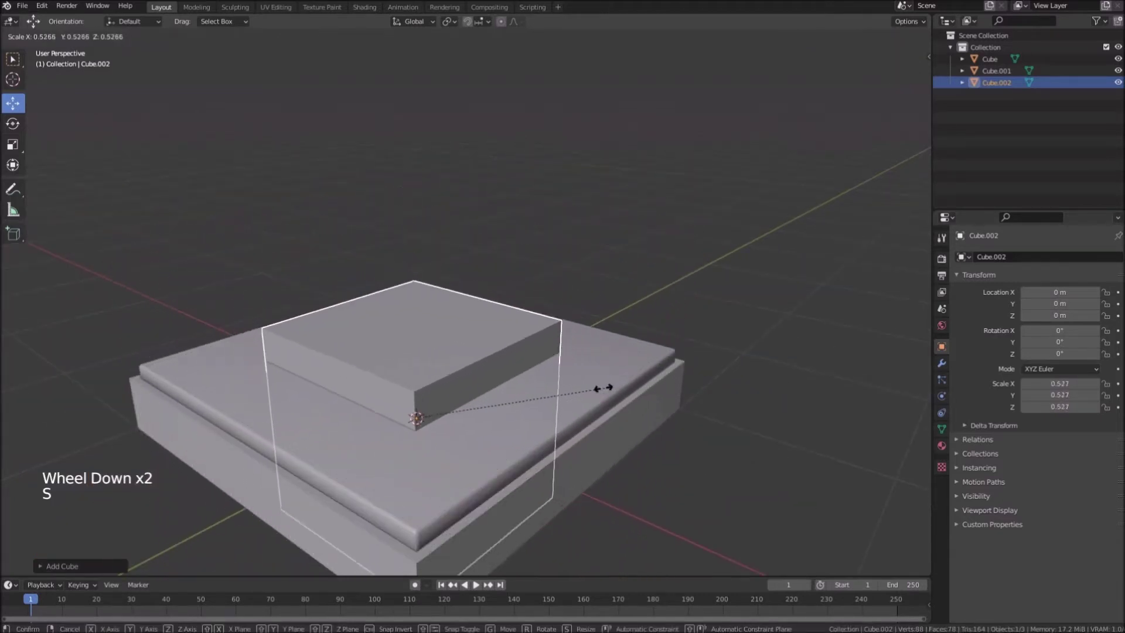
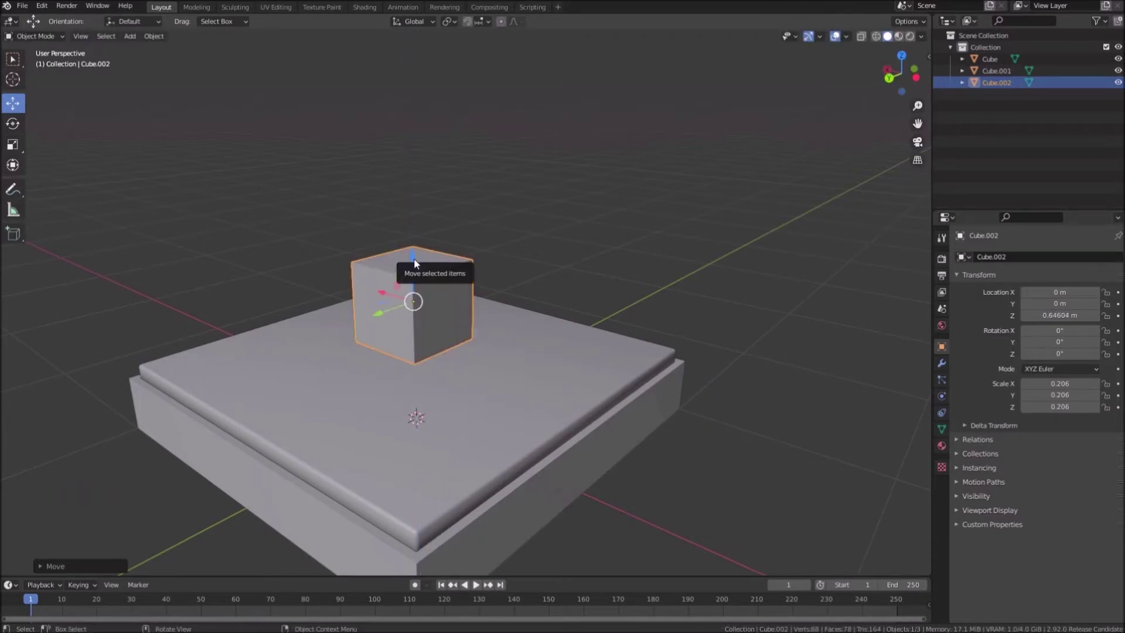
middle_click(427, 285)
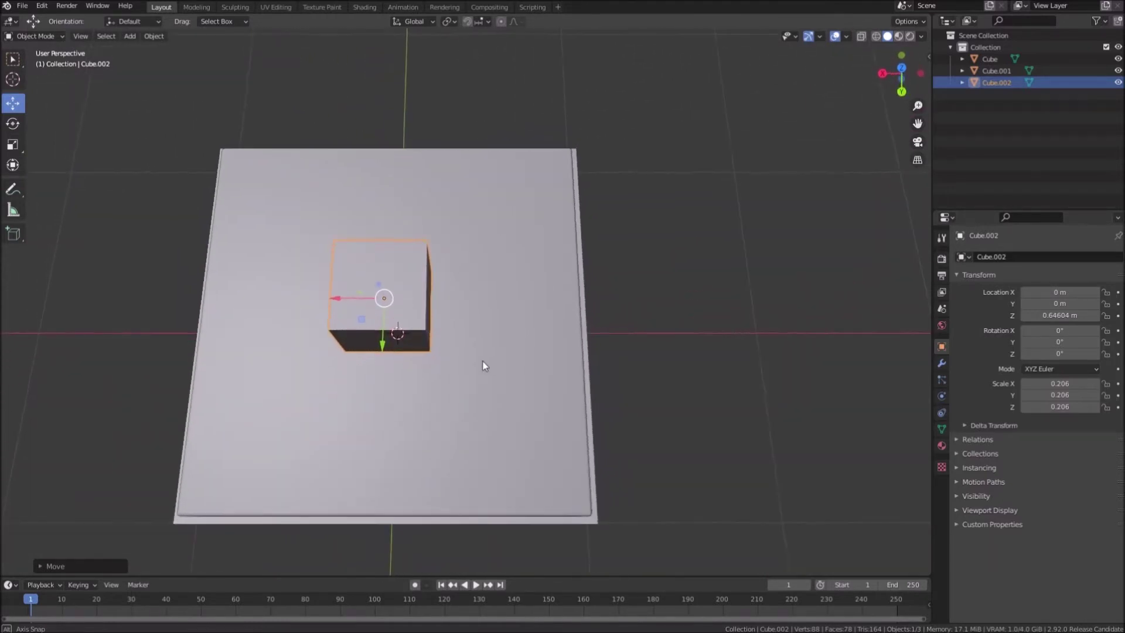
key("KP_7")
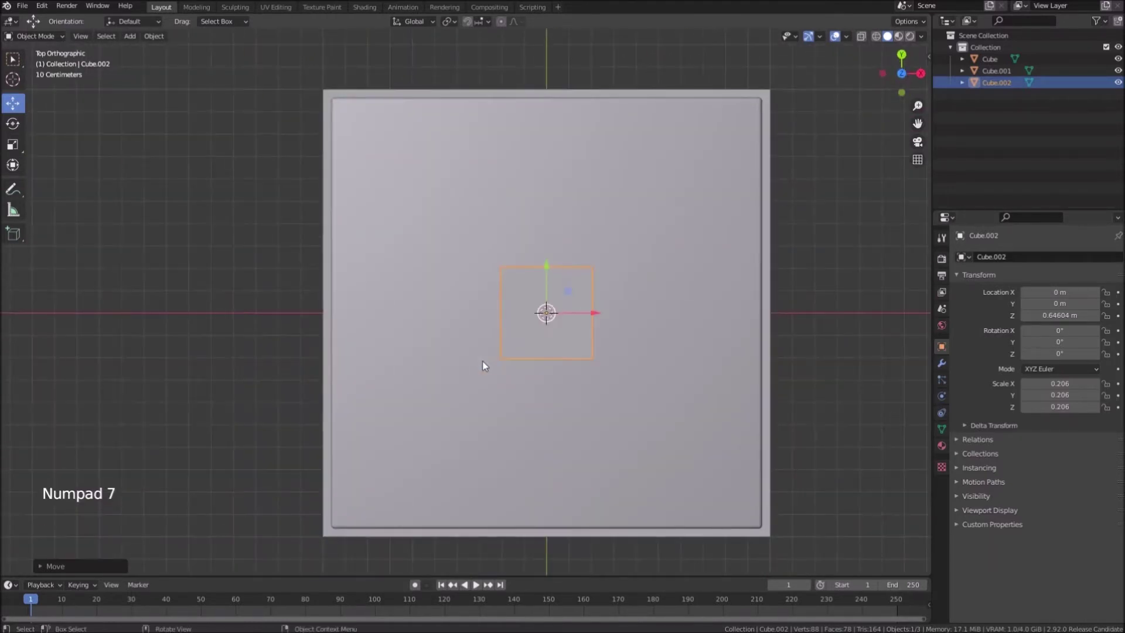
left_click(551, 270)
left_click(594, 170)
Step: Stretch the cube along its width and flatten its height into a thin slab
key("s")
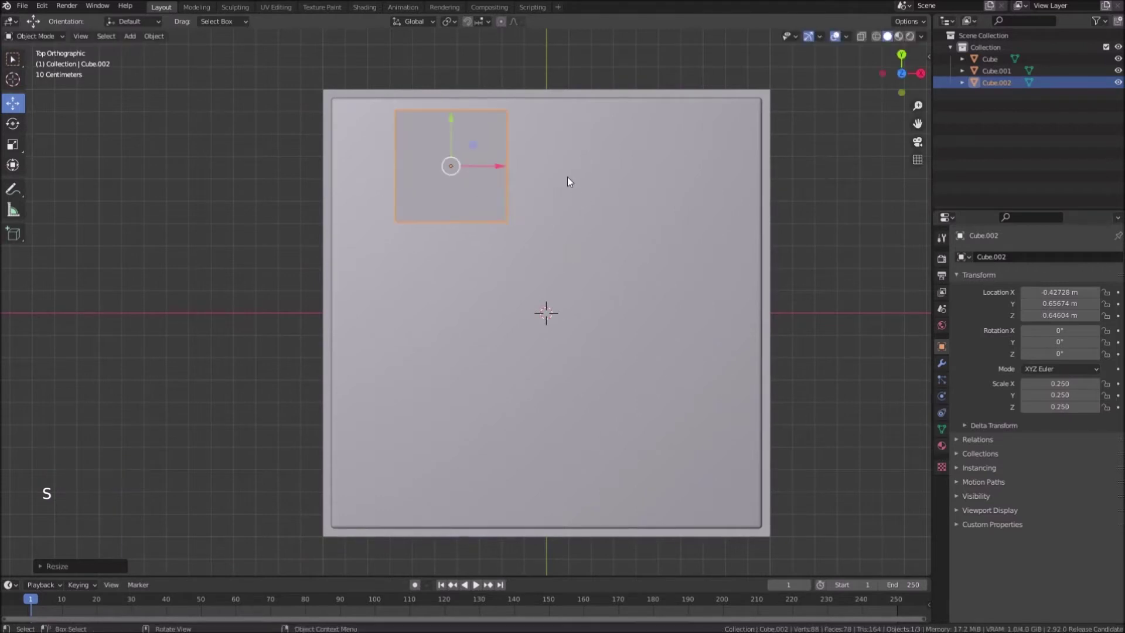
key("s")
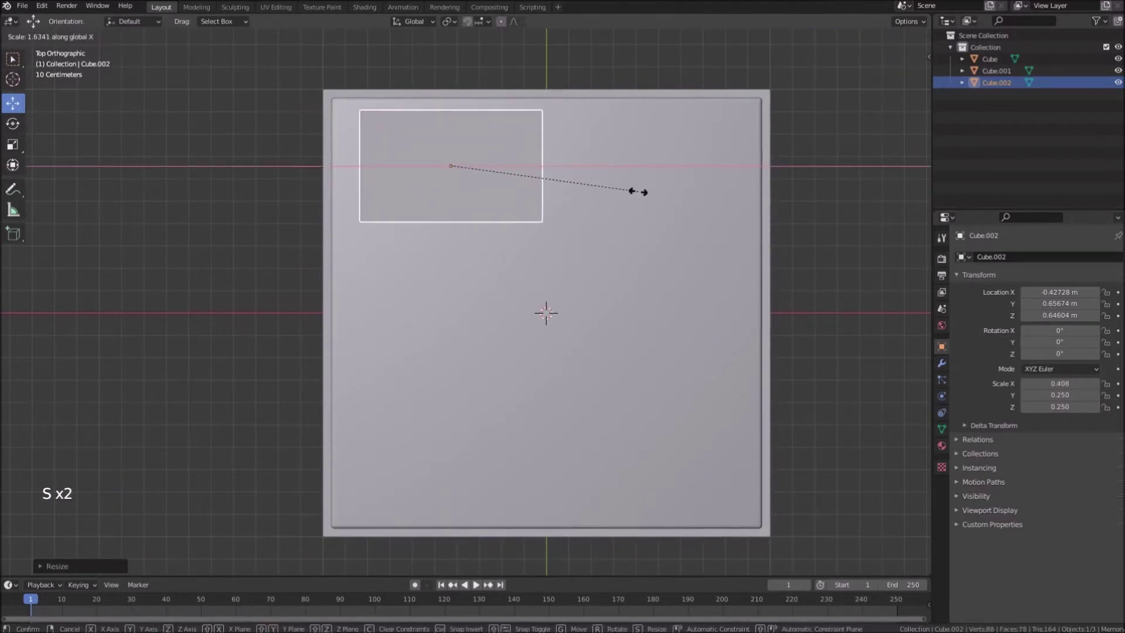
left_click(503, 166)
middle_click(493, 248)
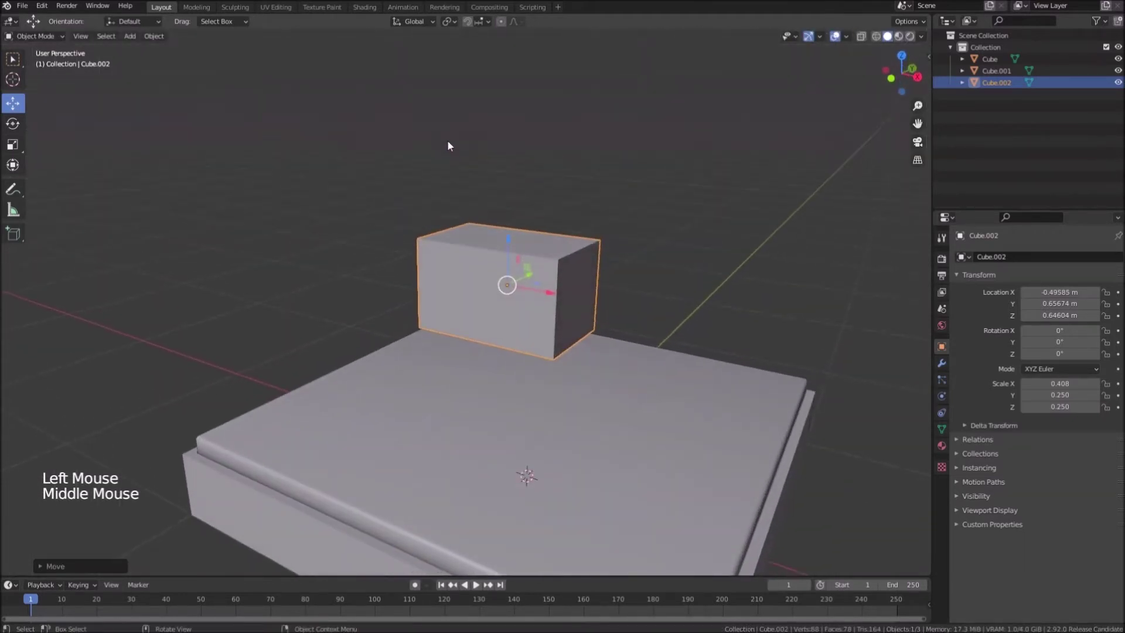
key("s")
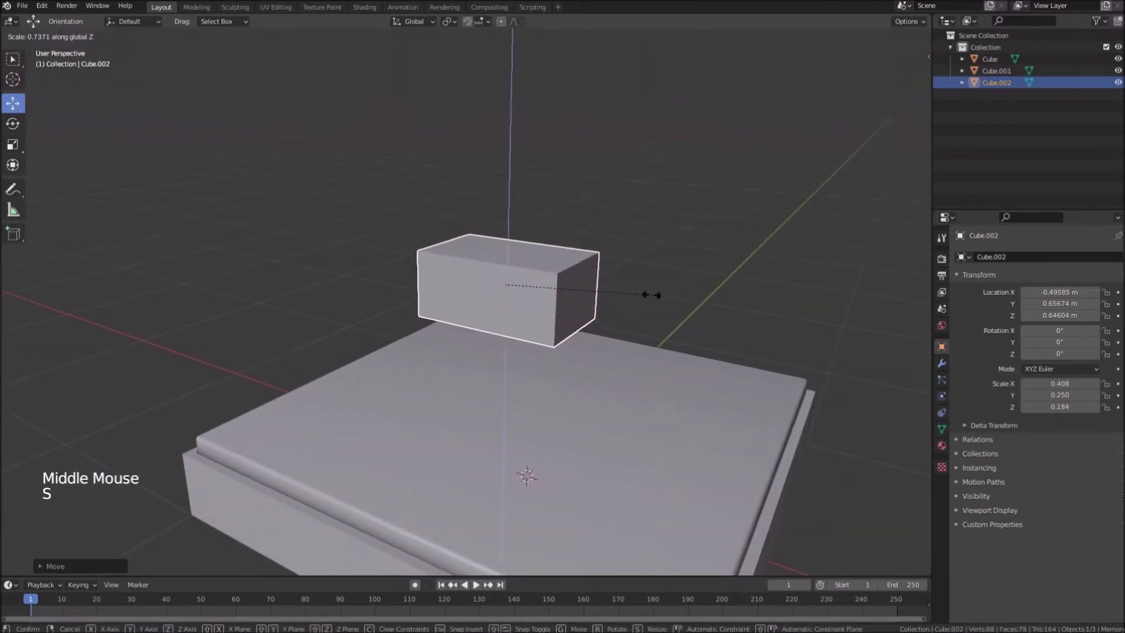
scroll("up", 3)
scroll("up", 3)
middle_click(731, 297)
key("s")
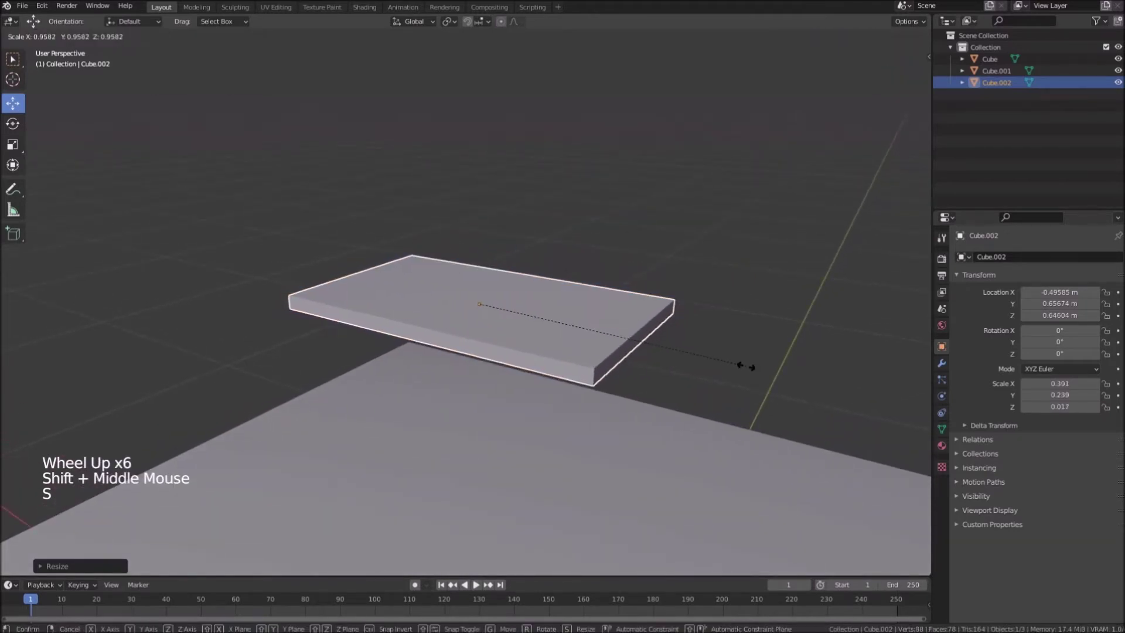
key("s")
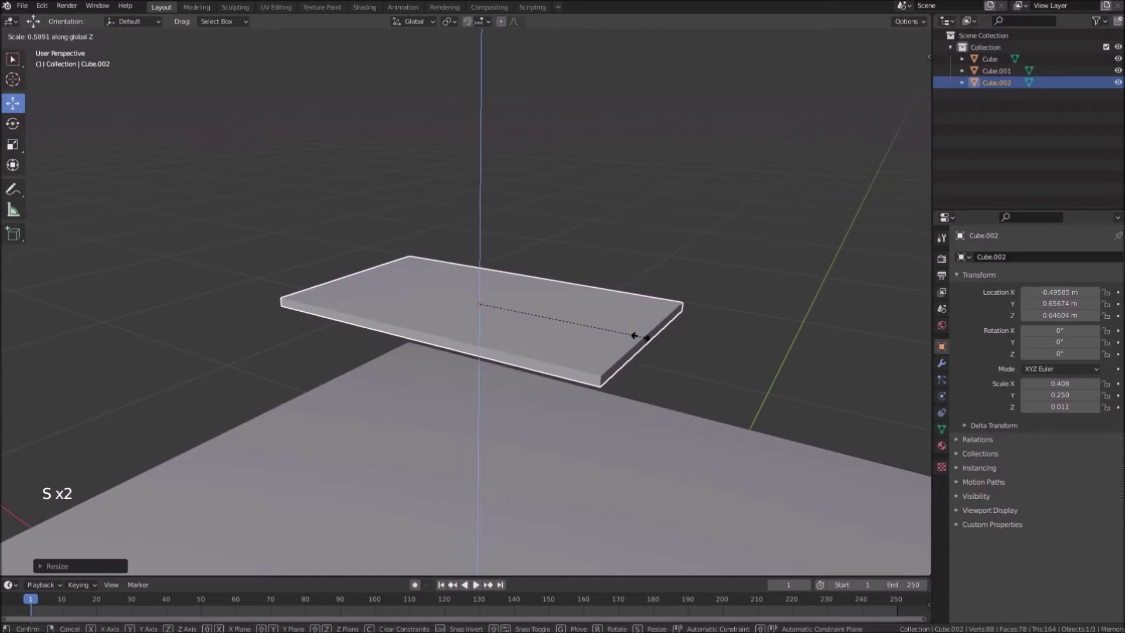
middle_click(569, 301)
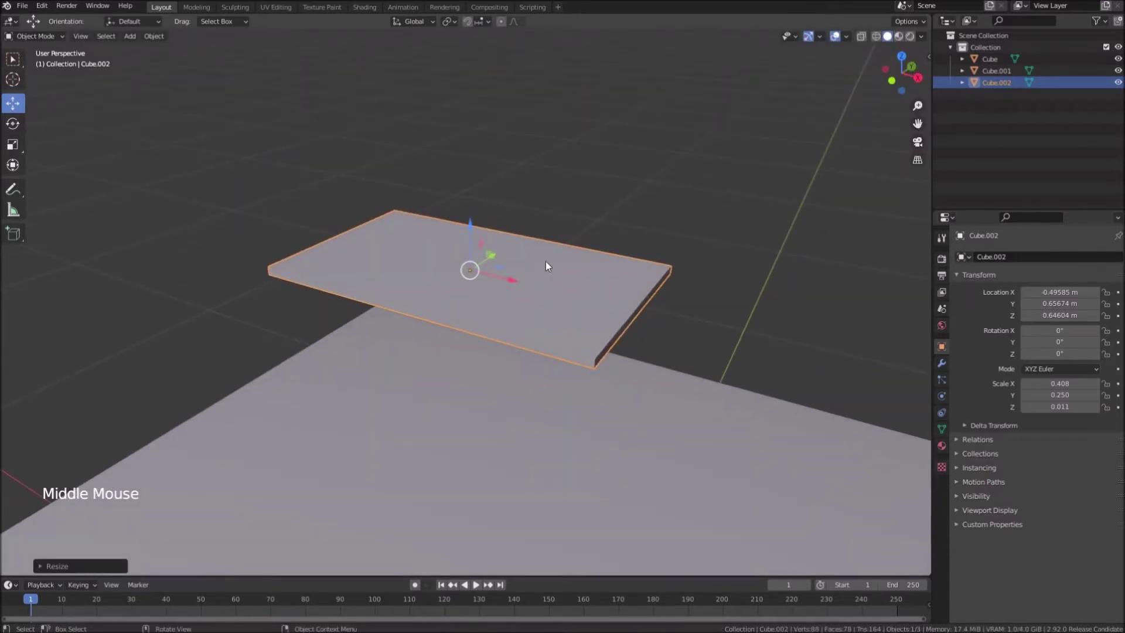
Step: Loop-cut the slab into a grid of faces and shade it smooth
key("Tab")
key("ctrl+r")
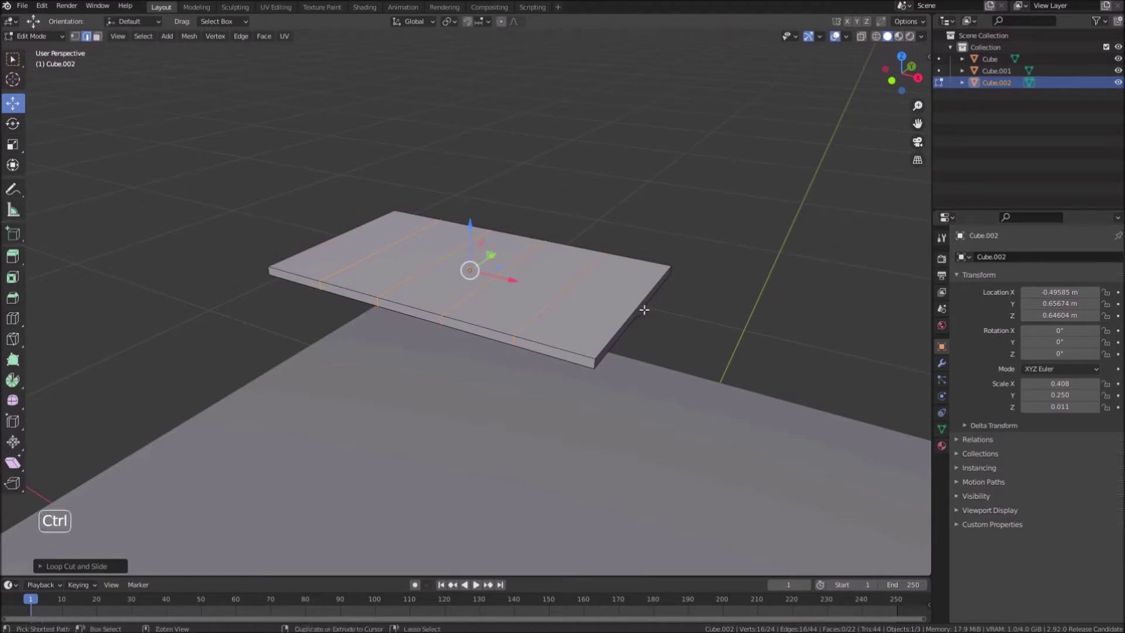
key("ctrl+r")
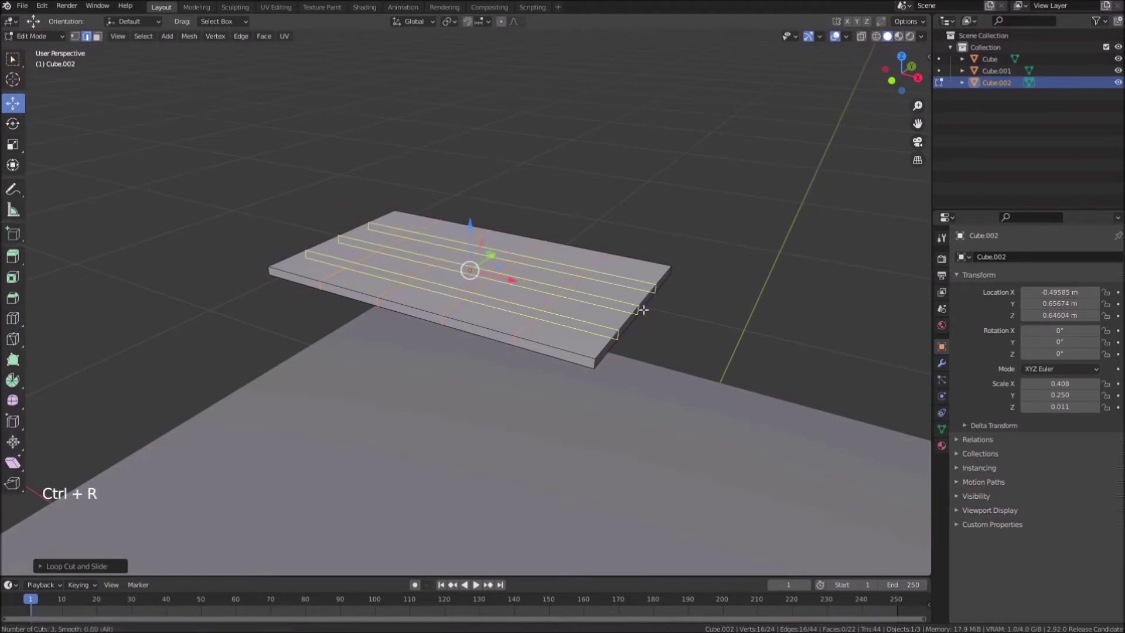
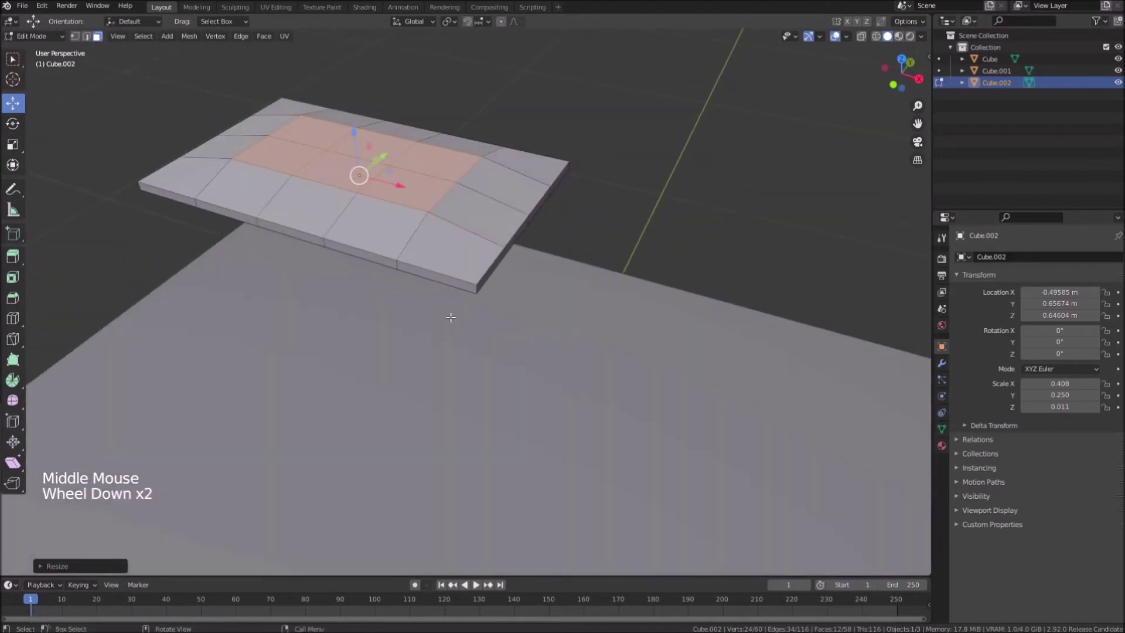
key("Tab")
right_click(445, 237)
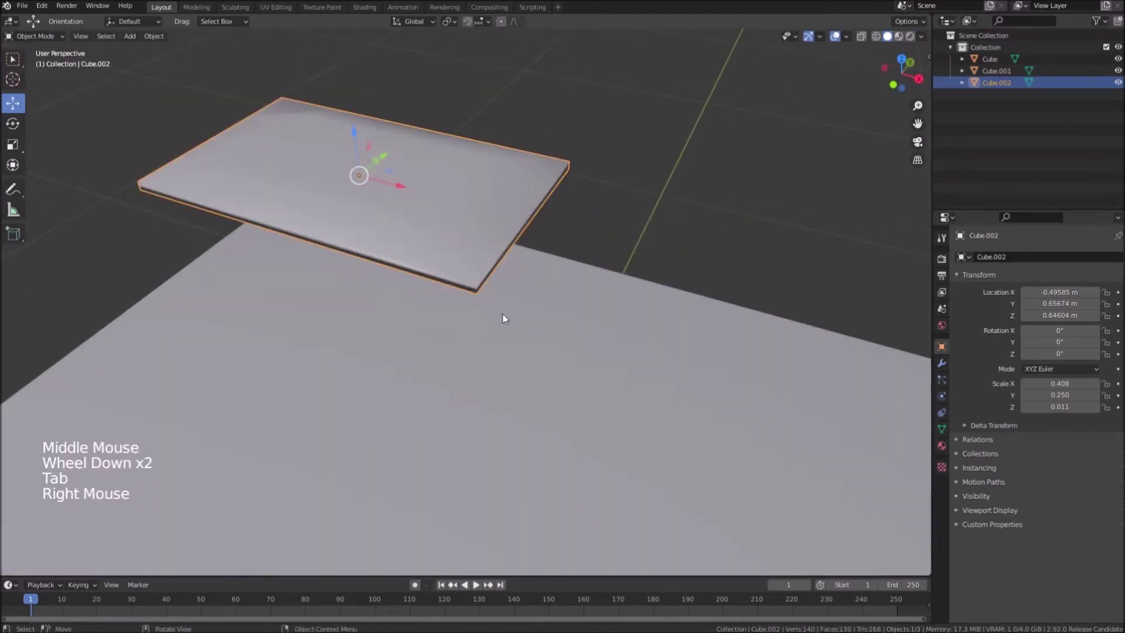
Step: Add a Subdivision Surface modifier at level 2 to the slab and reopen the modifier list
middle_click(512, 326)
left_click(947, 367)
left_click(1046, 258)
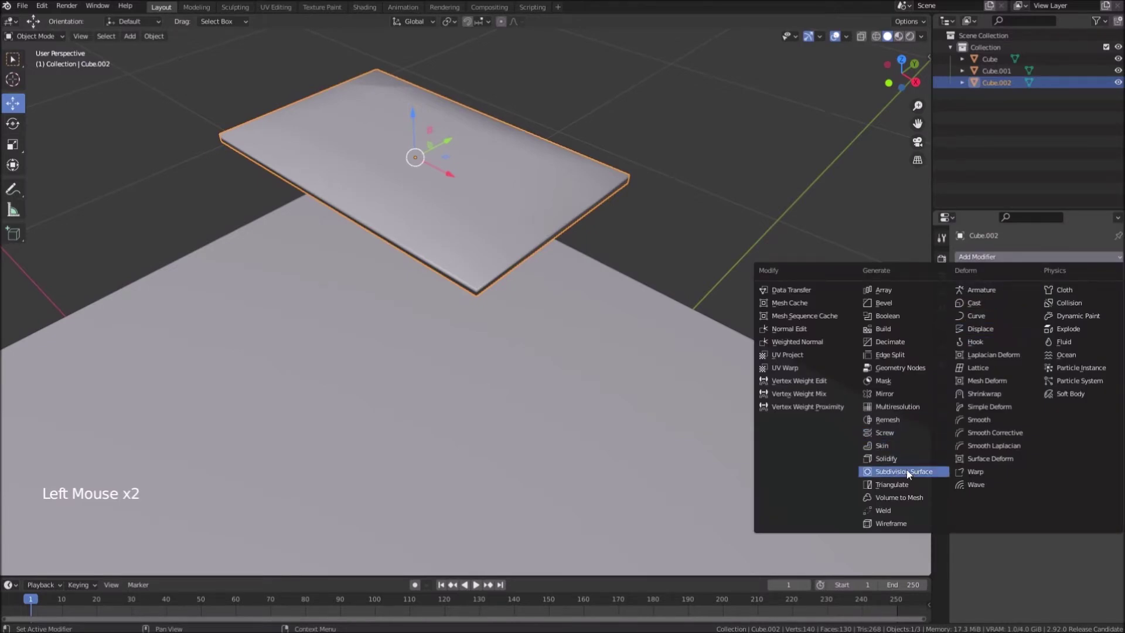
left_click(1114, 312)
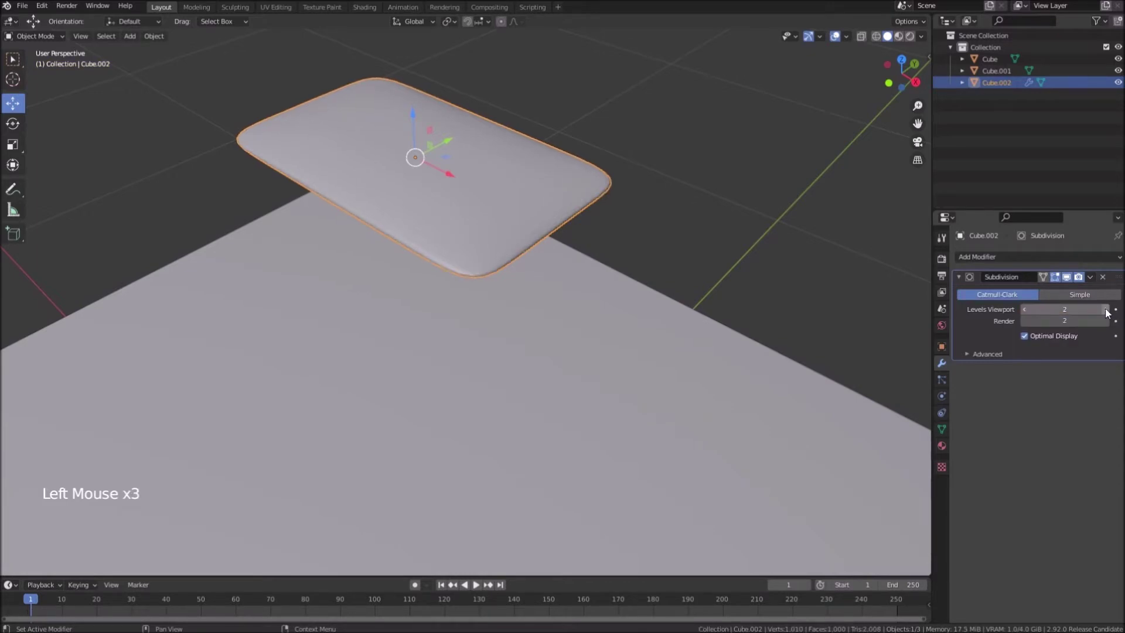
left_click(965, 282)
left_click(989, 262)
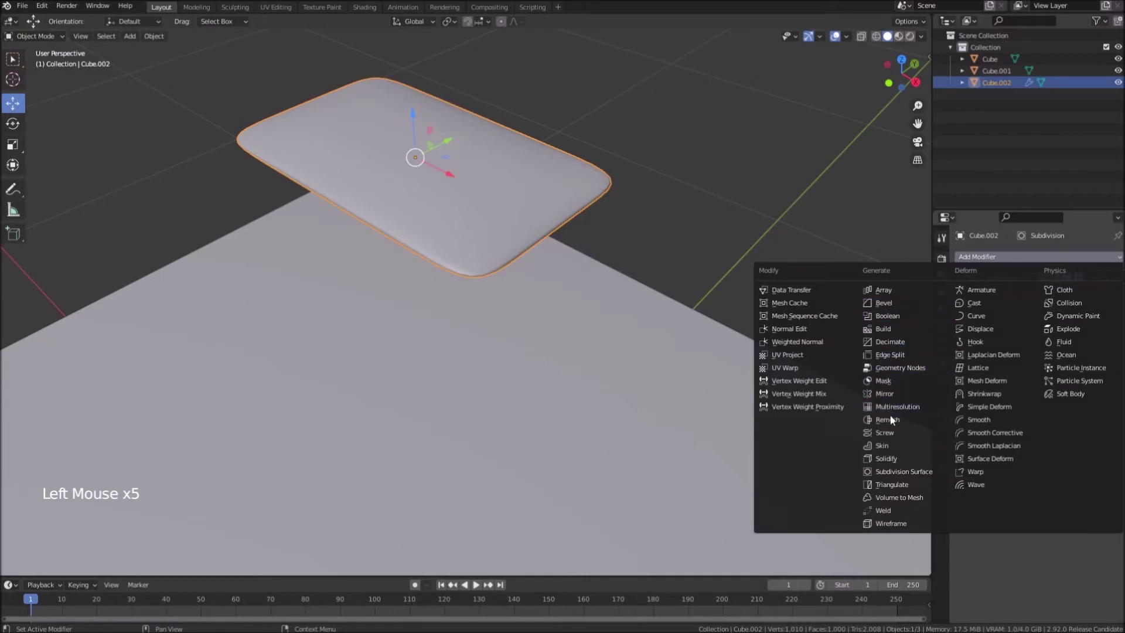
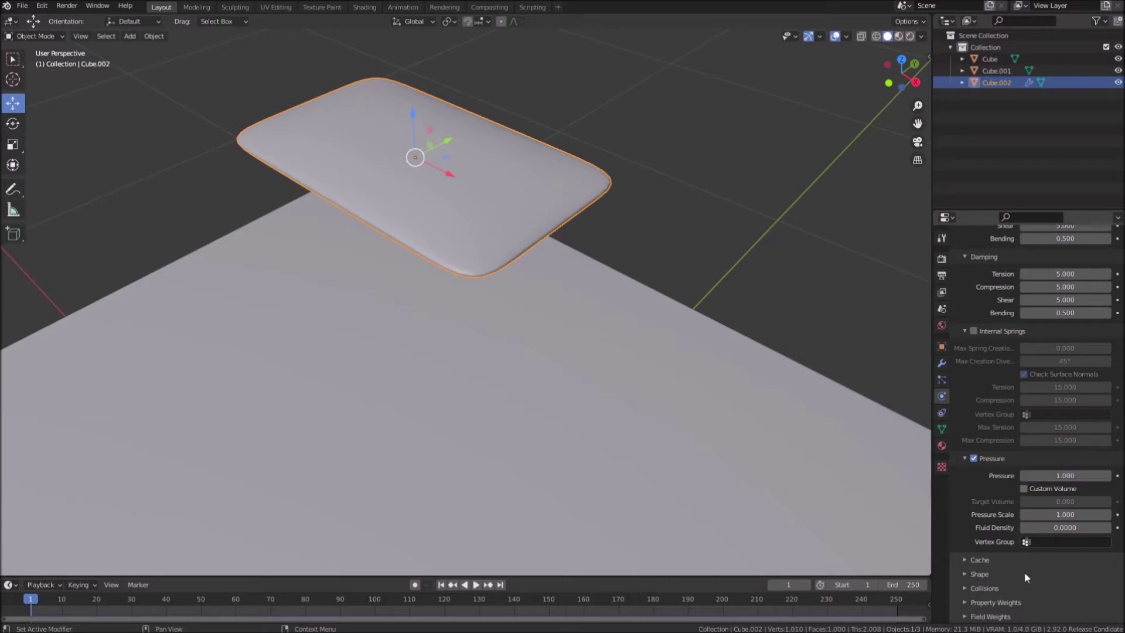
Step: Add a Cloth modifier to the pillow and enable Pressure in its physics settings
left_click(992, 620)
scroll("down", 3)
left_click(1114, 514)
scroll("down", 3)
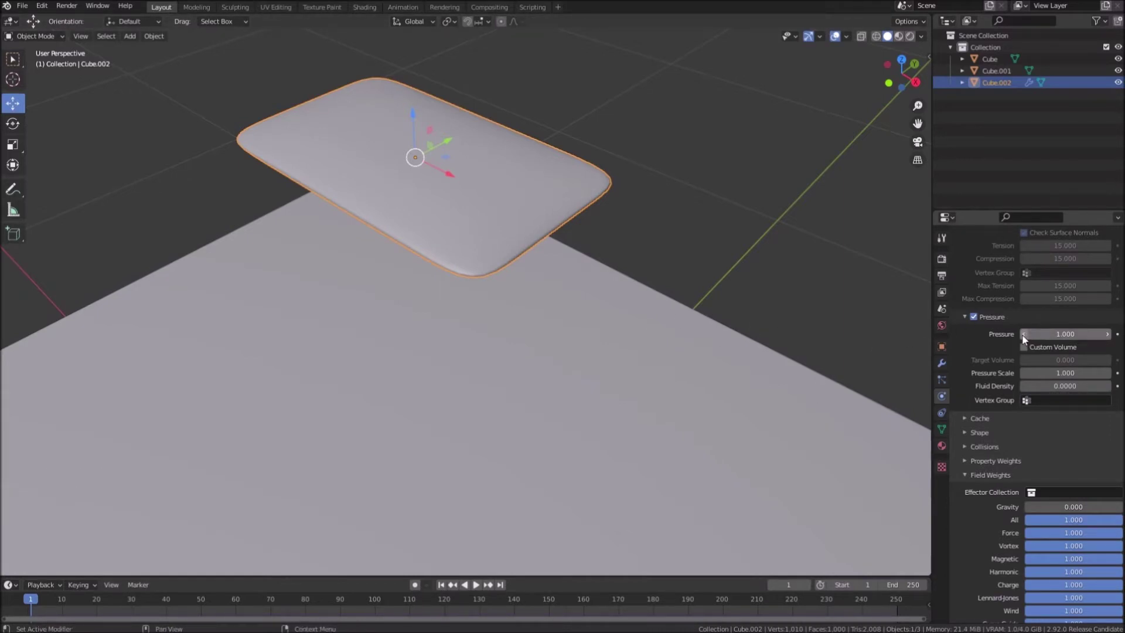
scroll("up", 3)
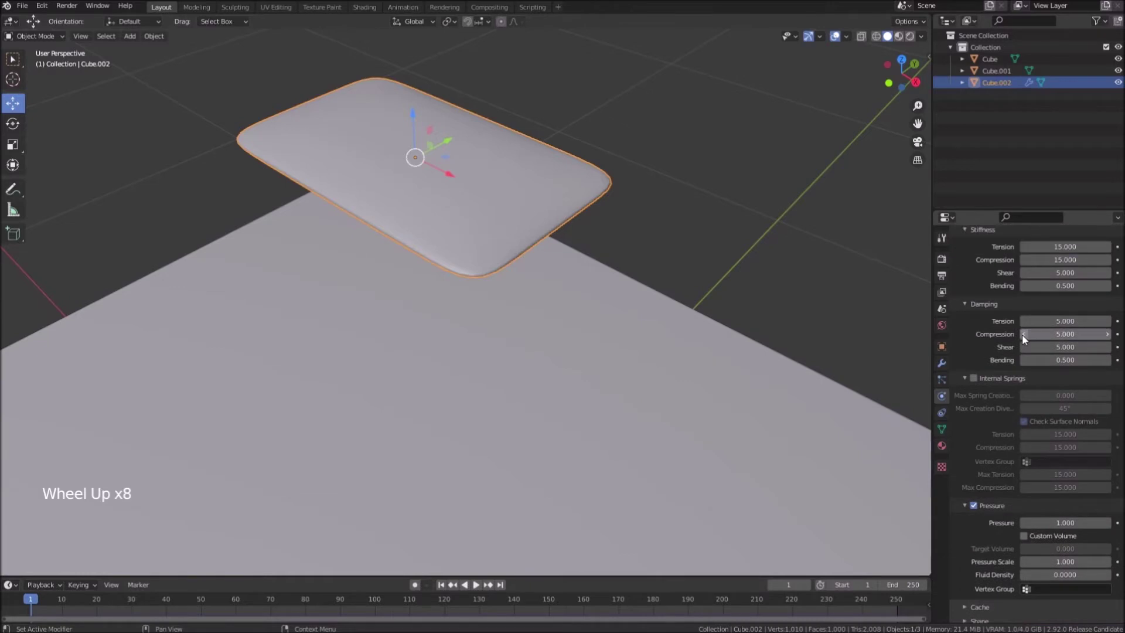
scroll("up", 3)
Step: Play the cloth simulation to preview the pillow inflating, then rewind to frame 1
middle_click(631, 278)
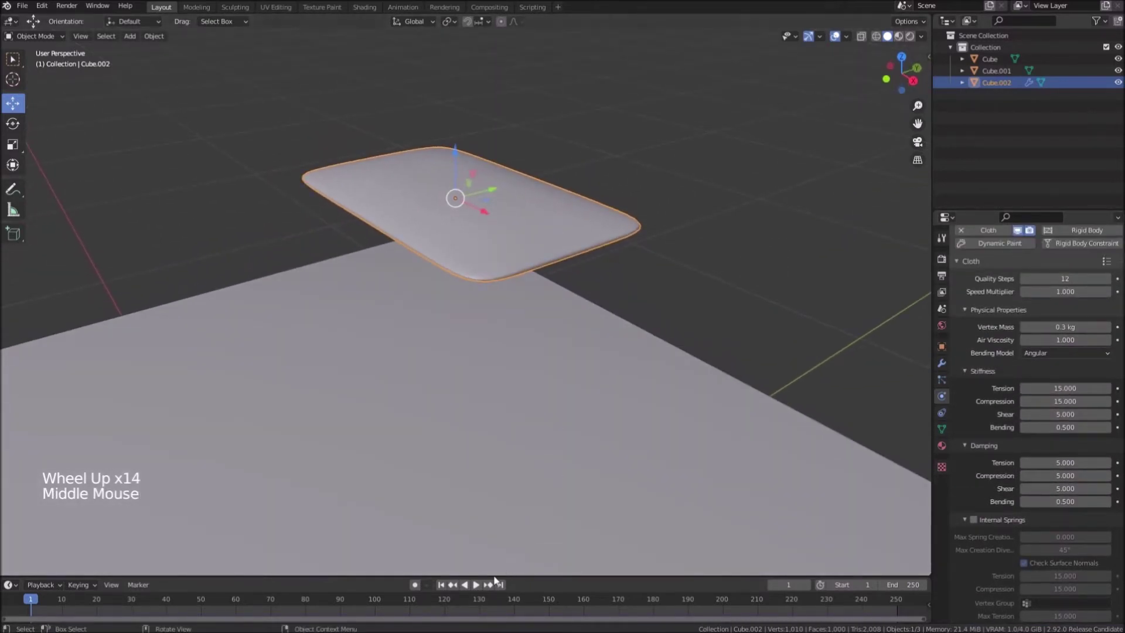
left_click(481, 584)
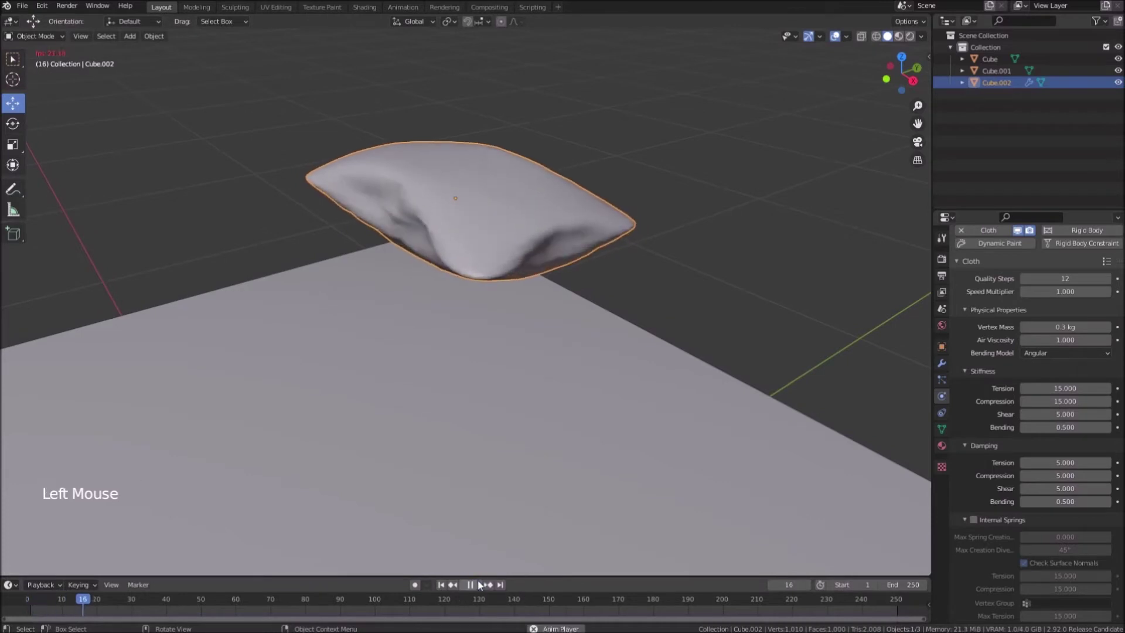
left_click(483, 584)
middle_click(447, 296)
middle_click(458, 271)
middle_click(480, 403)
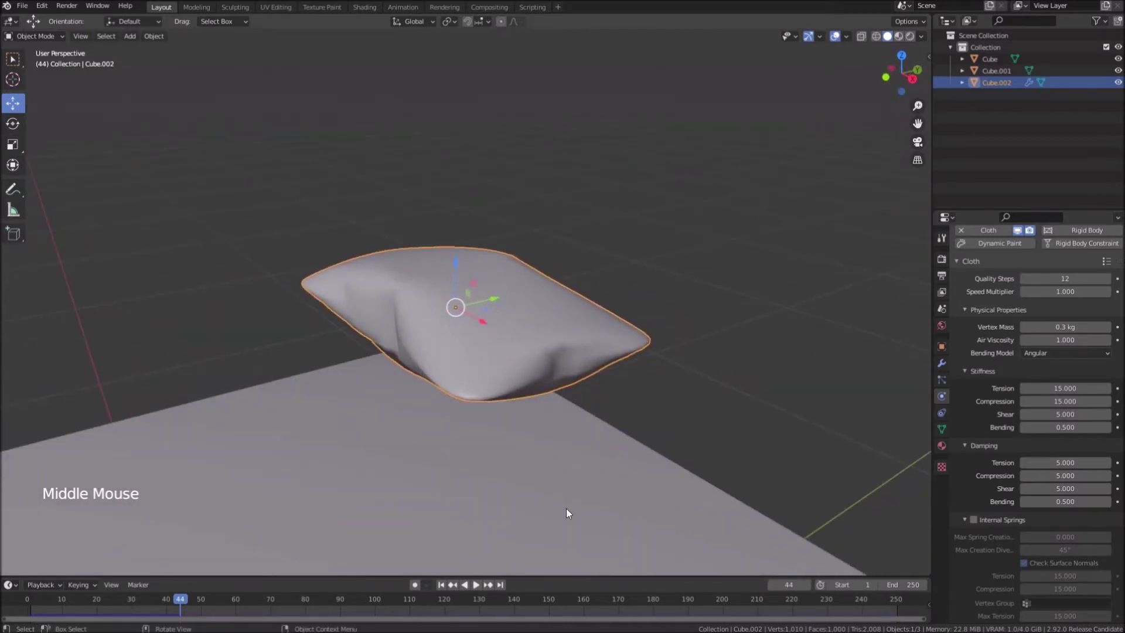
left_click(444, 587)
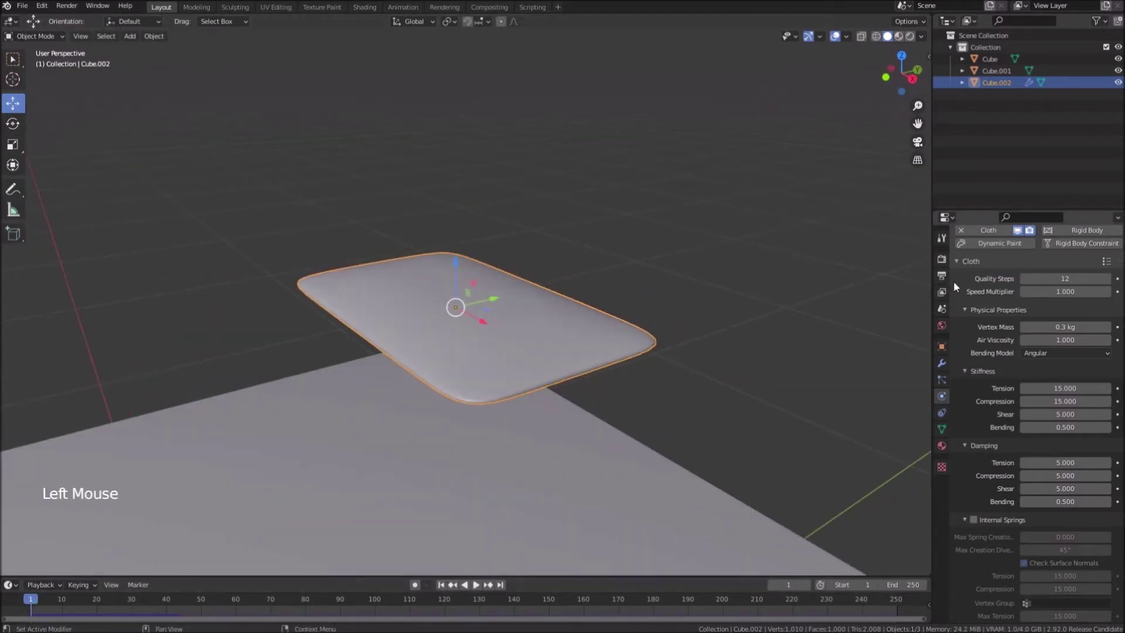
Step: Raise viewport subdivision to 3, replay the simulation, and apply the Cloth modifier
left_click(947, 370)
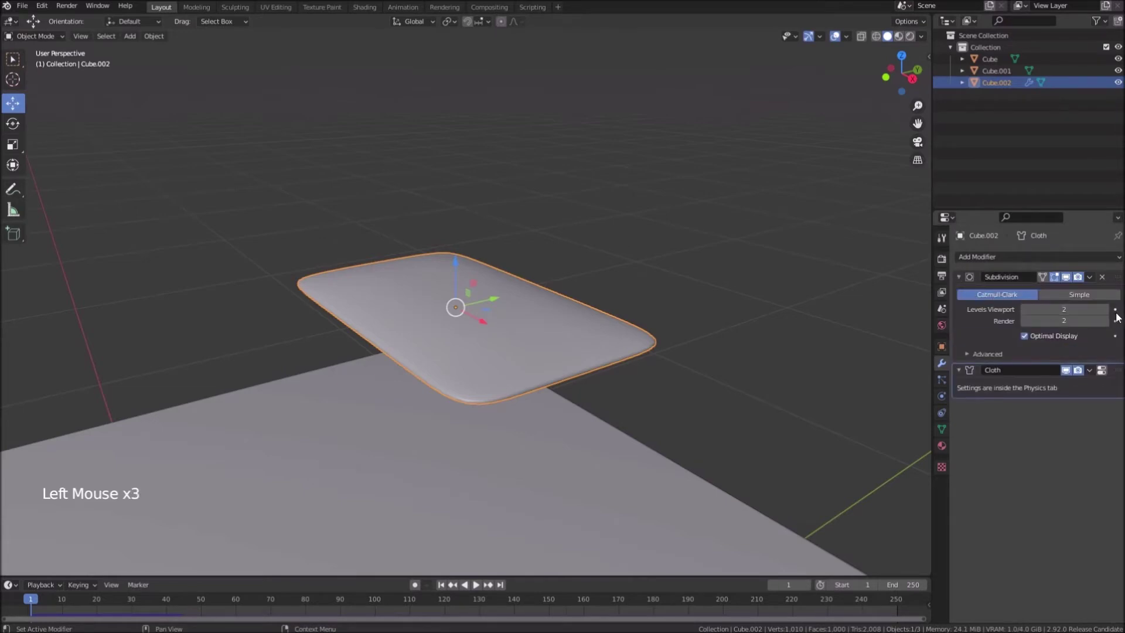
left_click(1113, 314)
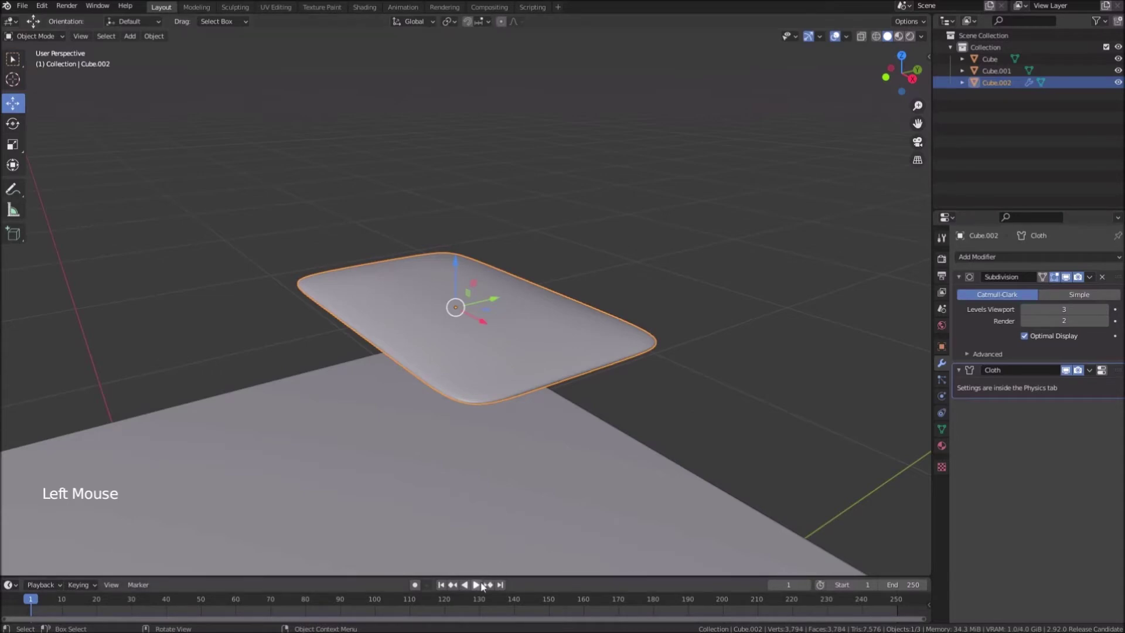
left_click(482, 586)
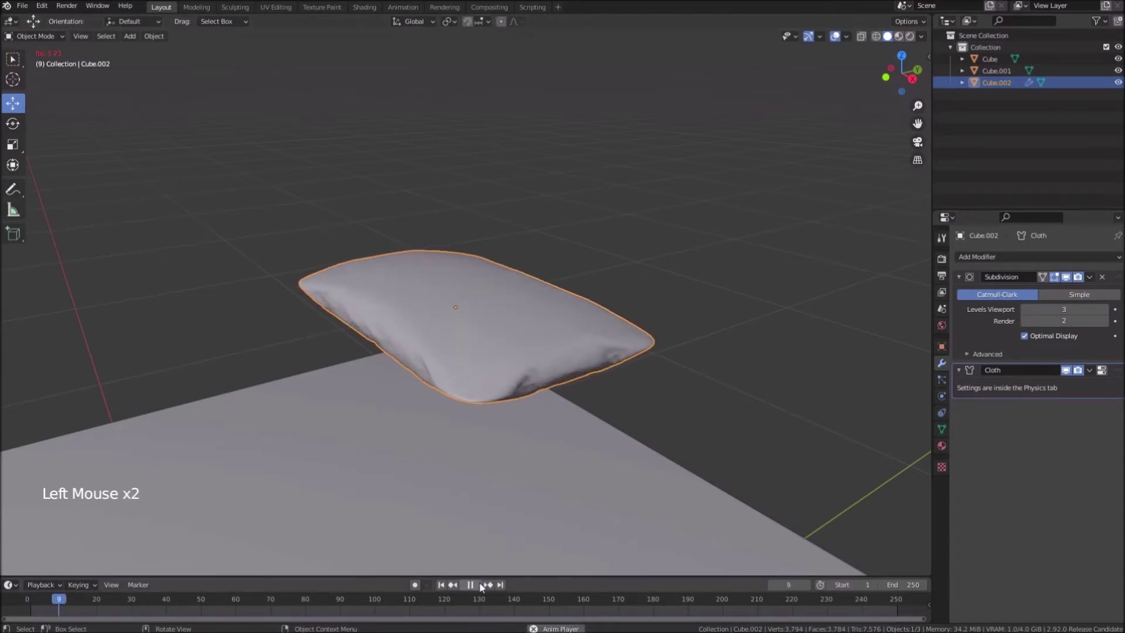
middle_click(480, 363)
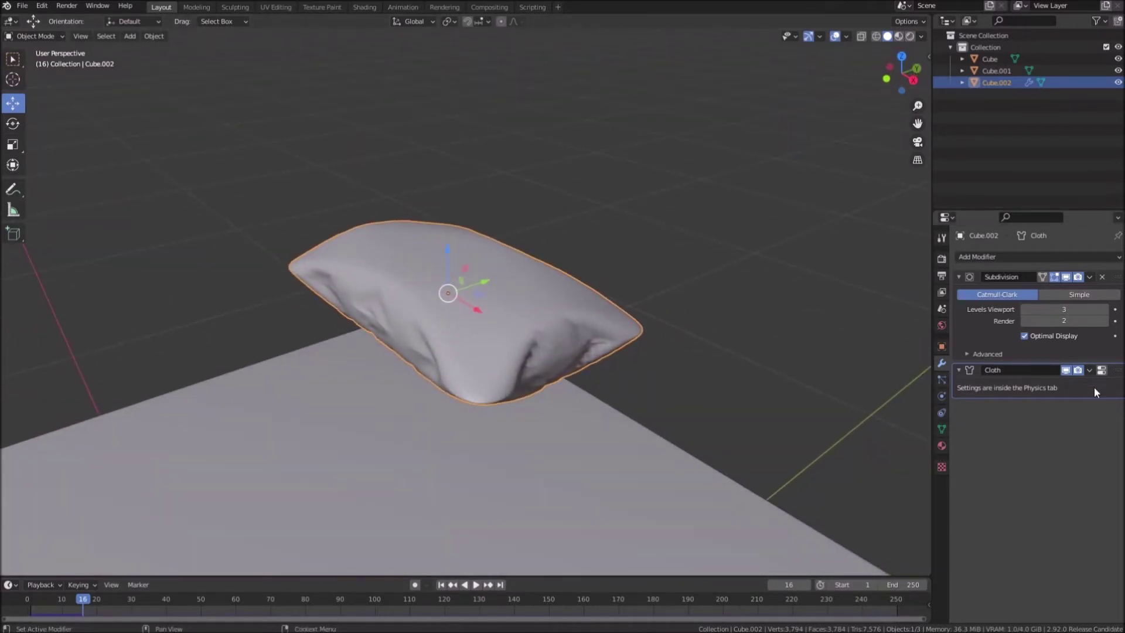
left_click(1095, 372)
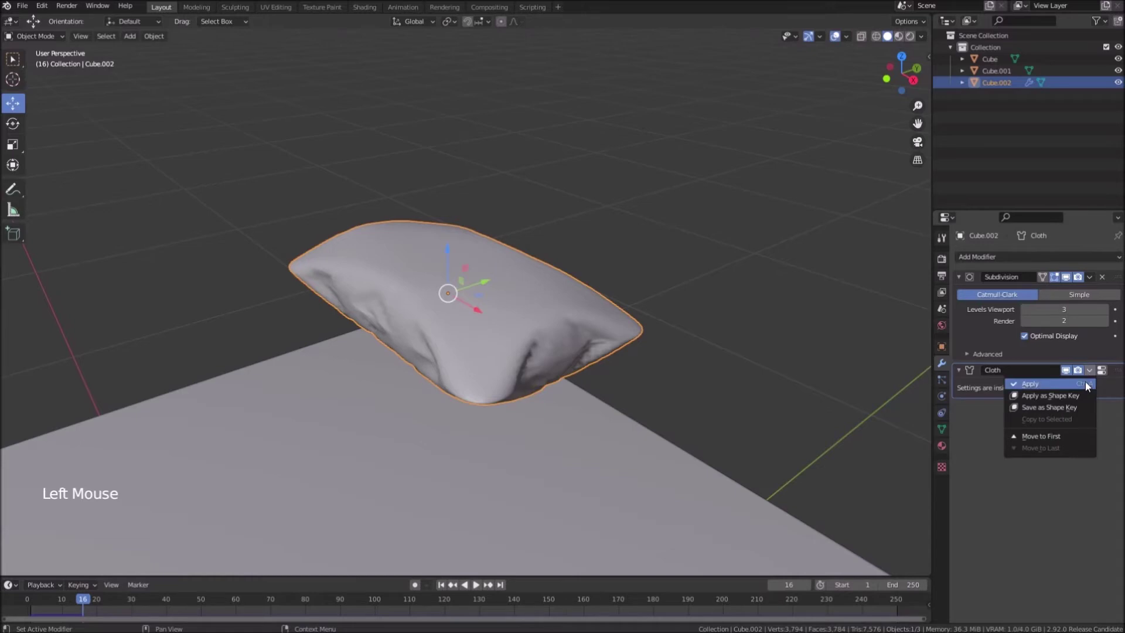
Step: Undo the apply, replay and stop at a nicely puffed frame, inspecting the wrinkles
middle_click(712, 365)
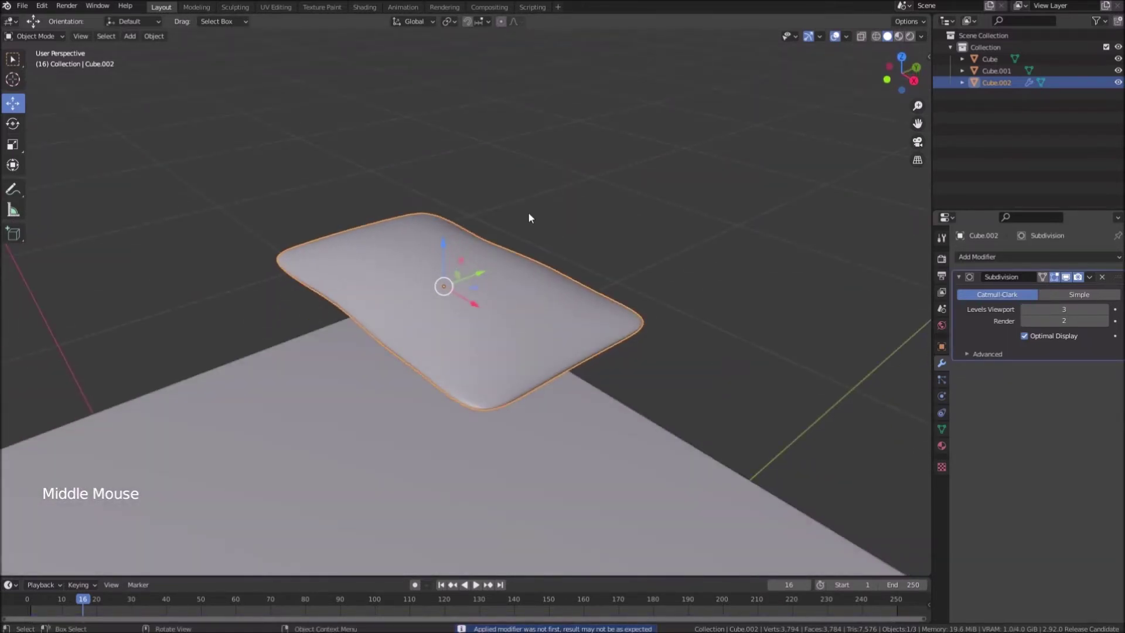
key("ctrl+z")
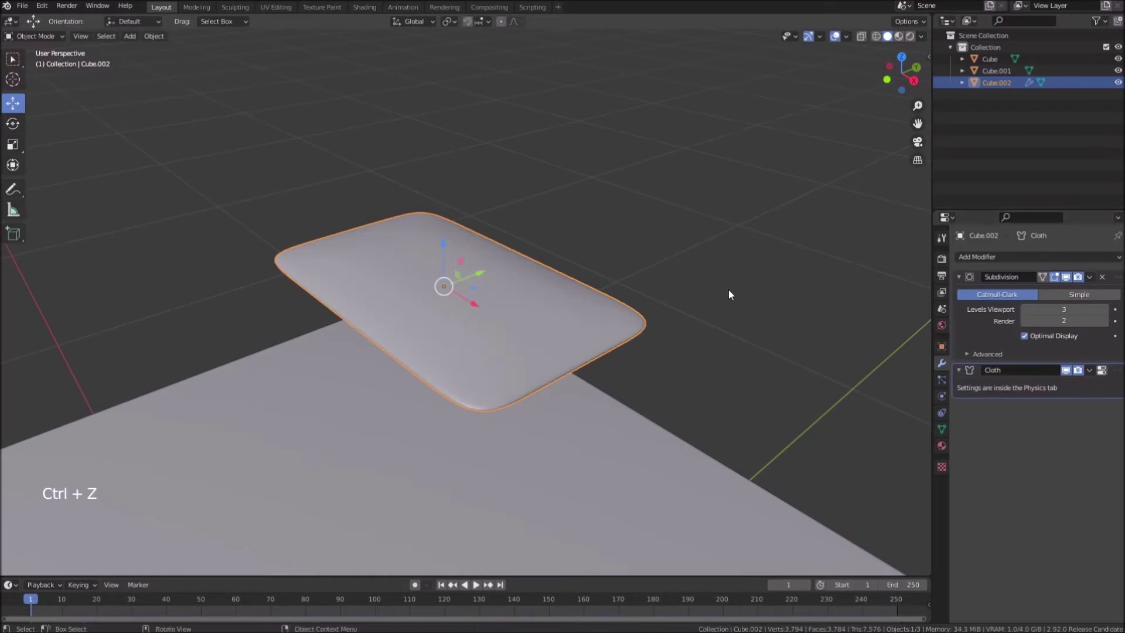
left_click(444, 588)
left_click(483, 587)
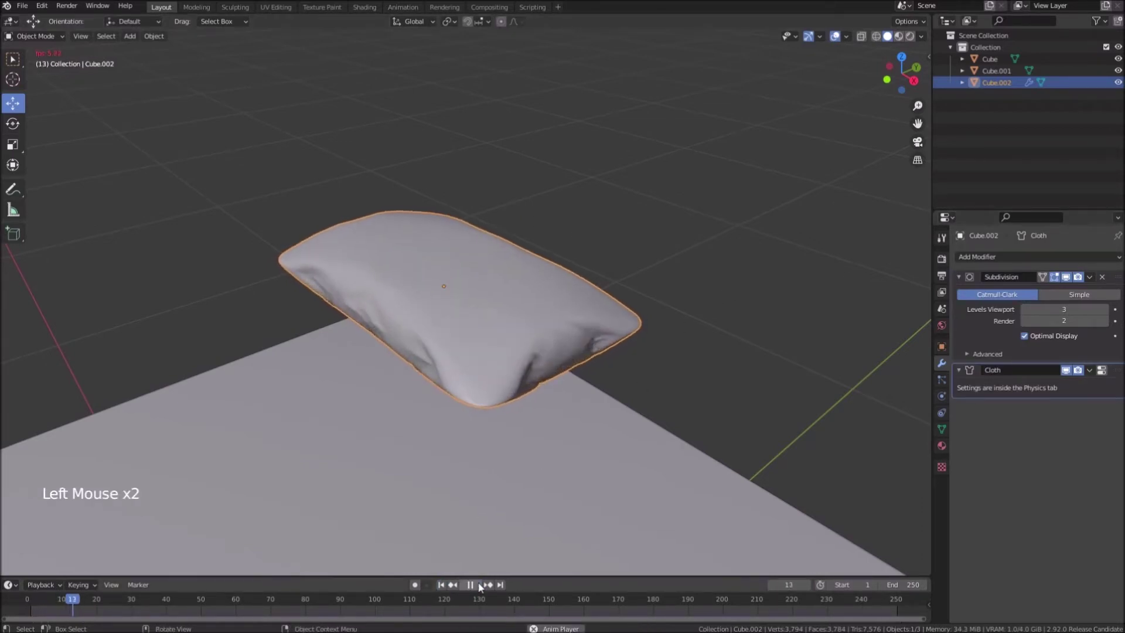
middle_click(438, 346)
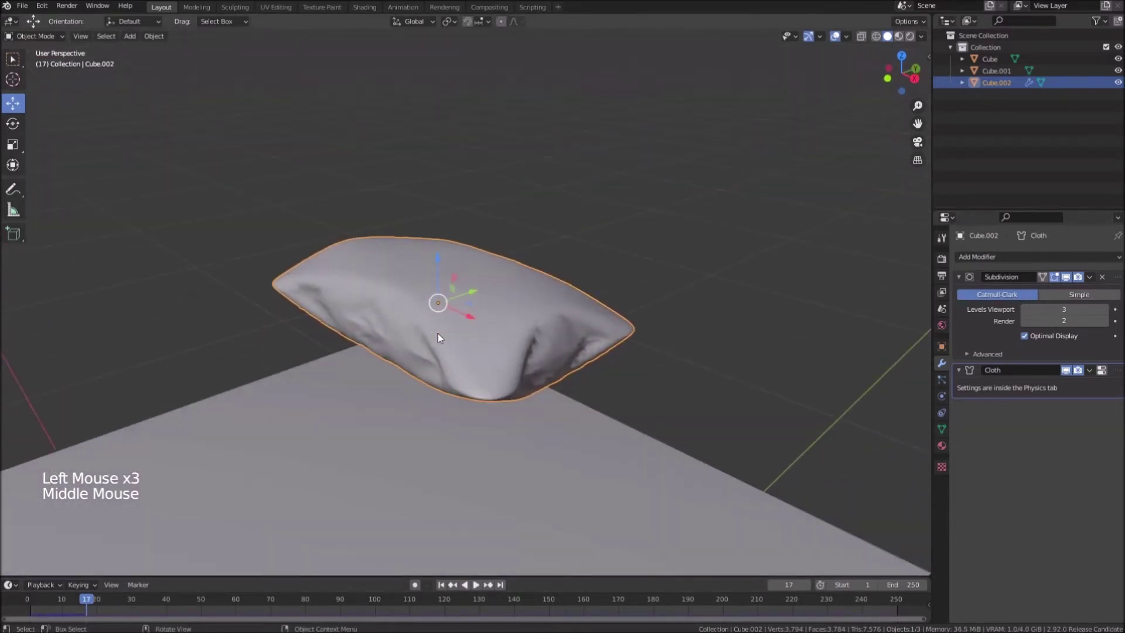
middle_click(588, 327)
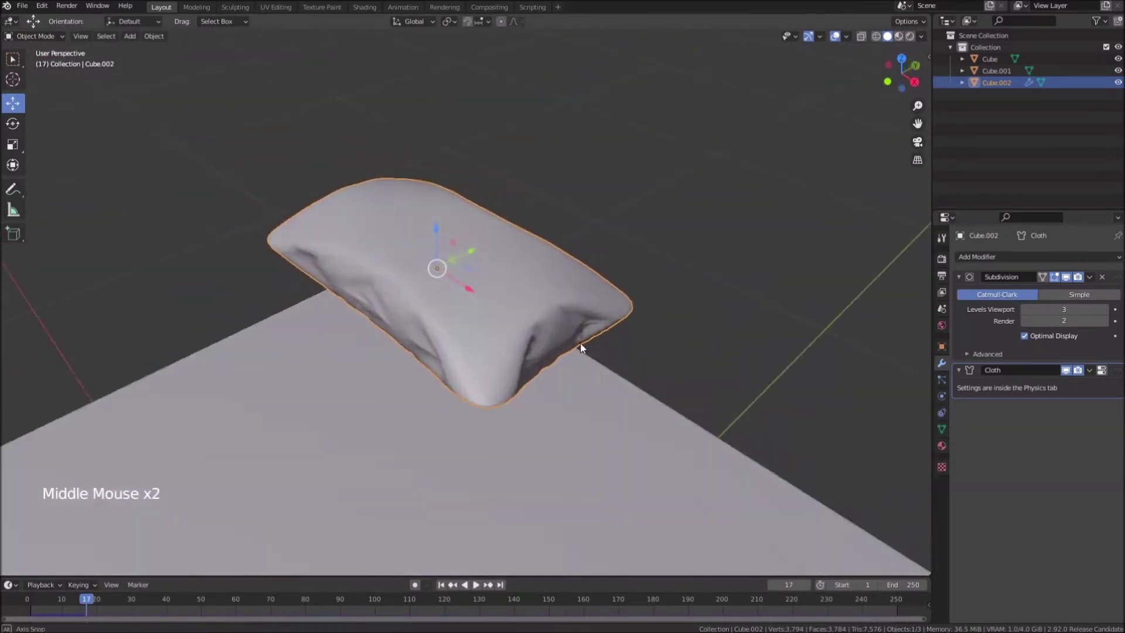
scroll("up", 3)
middle_click(593, 348)
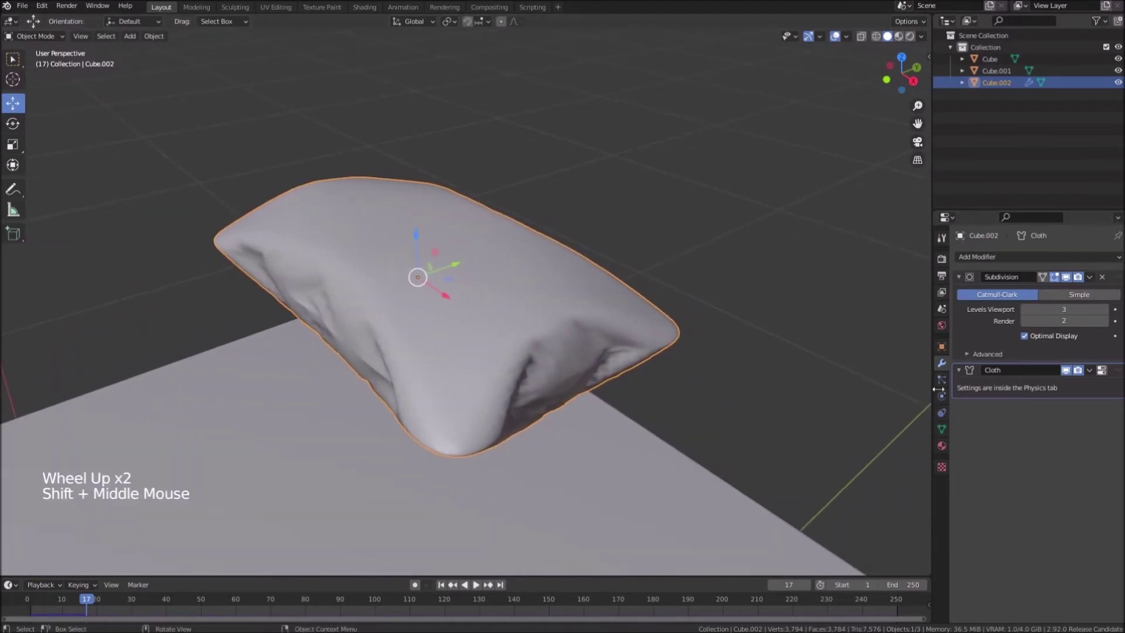
middle_click(651, 369)
middle_click(514, 392)
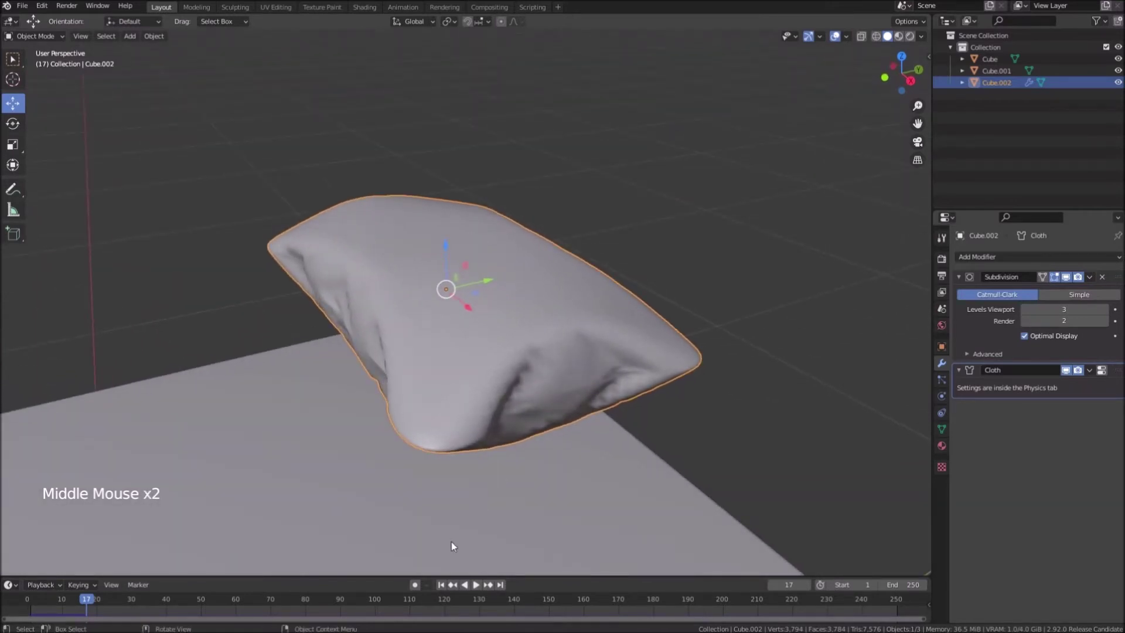
left_click(89, 604)
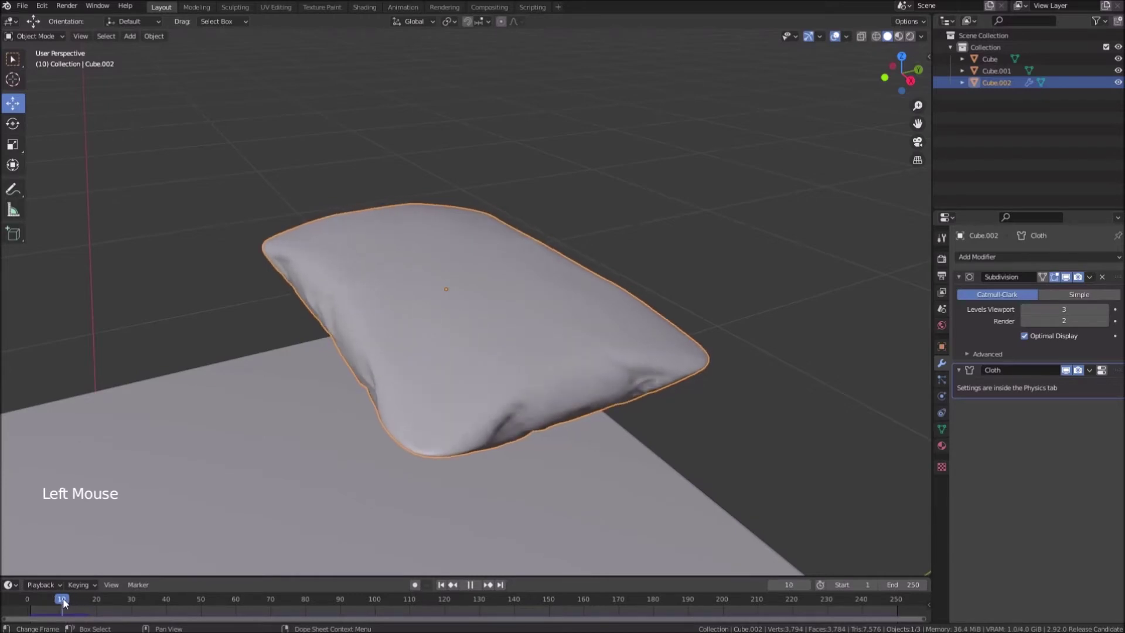
middle_click(359, 366)
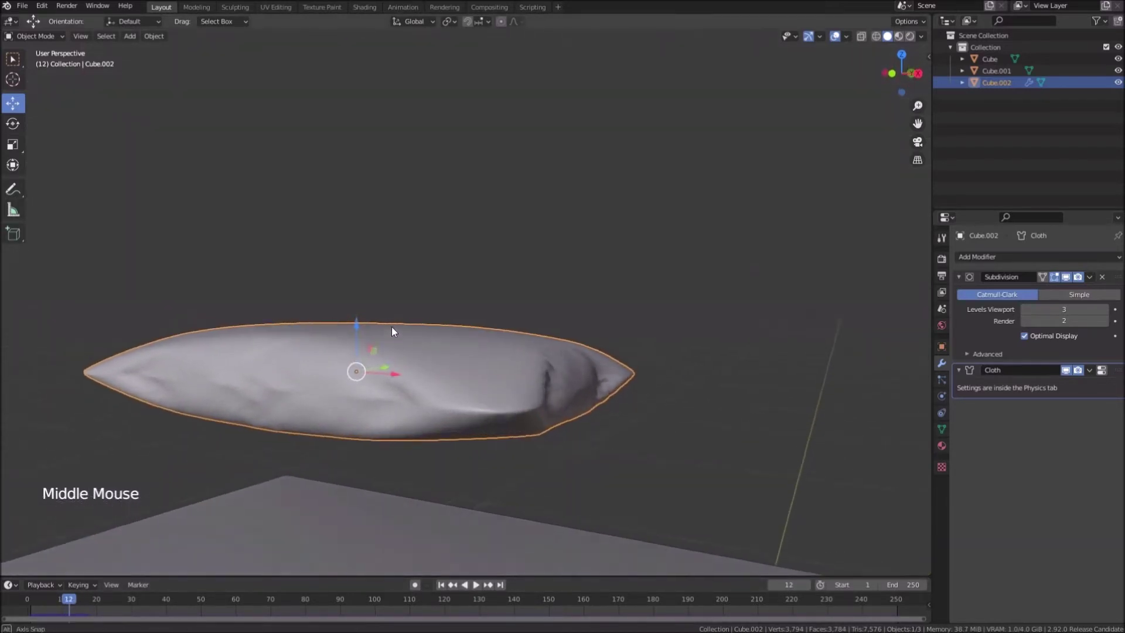
Step: Apply the Cloth and Subdivision modifiers to freeze the pillow shape as mesh
left_click(1091, 278)
left_click(1094, 283)
scroll("down", 3)
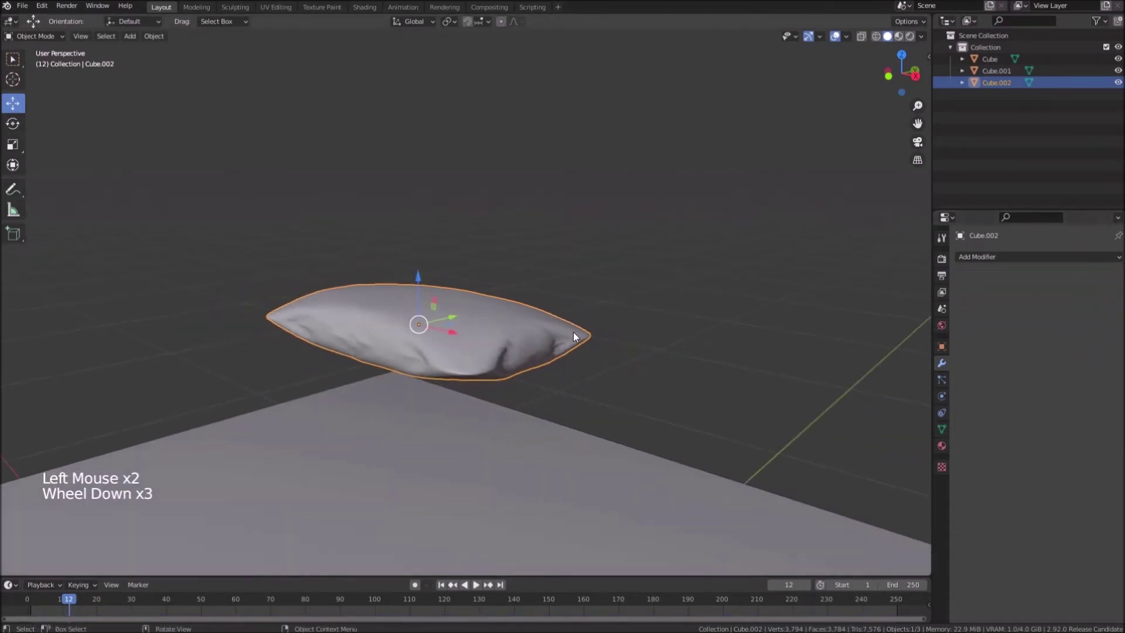
Step: Lower the pillow onto the mattress's top-left corner and duplicate it to the top-right
key("KP_3")
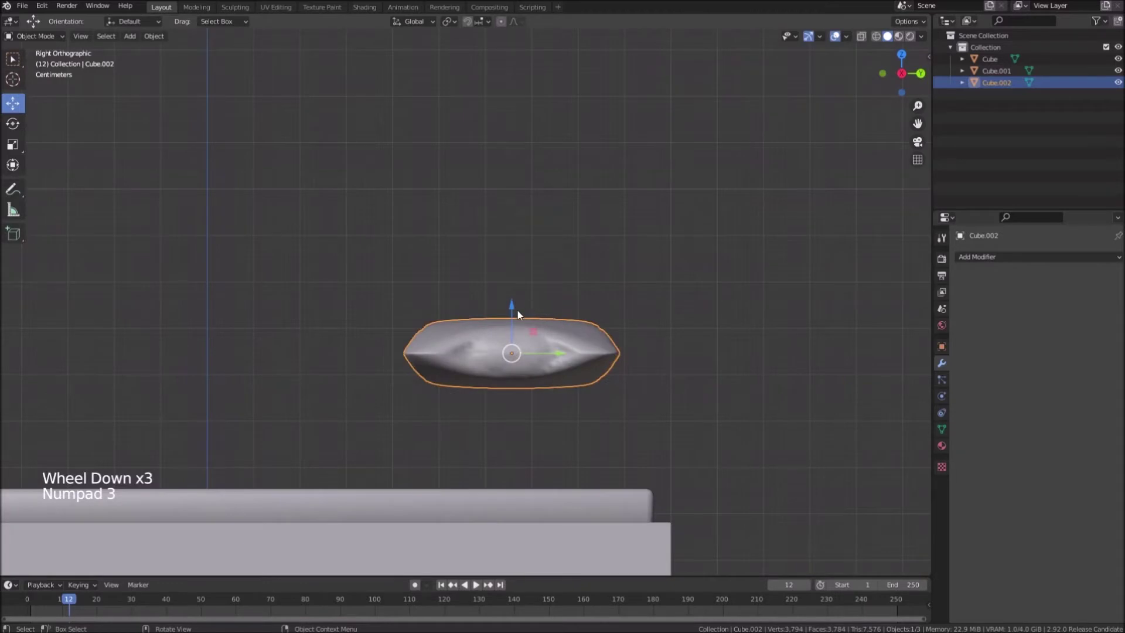
left_click(516, 309)
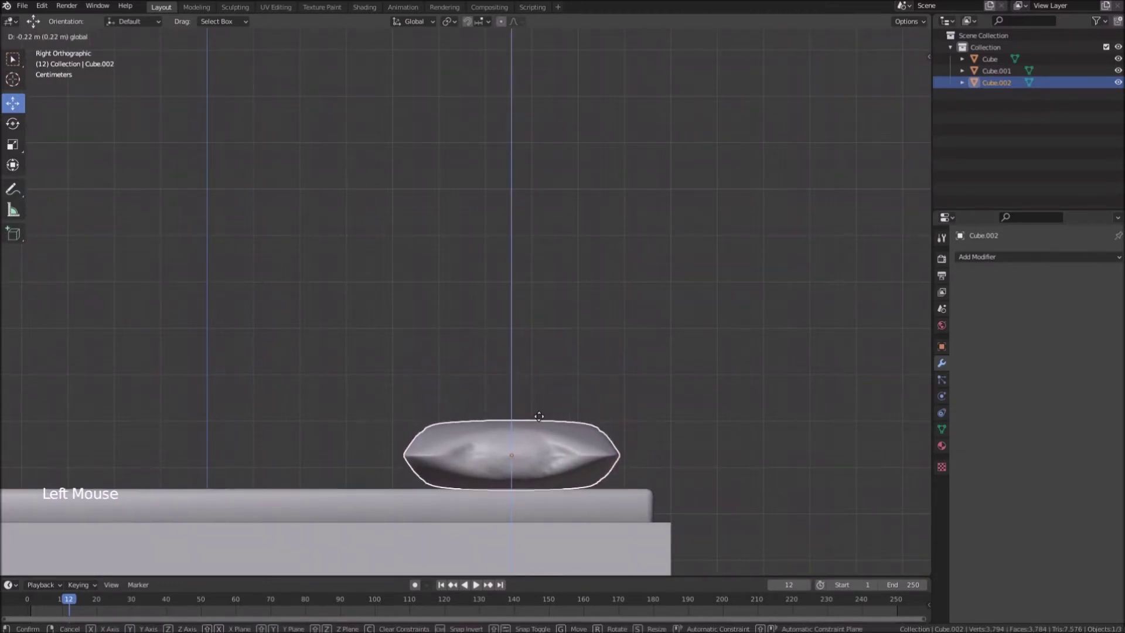
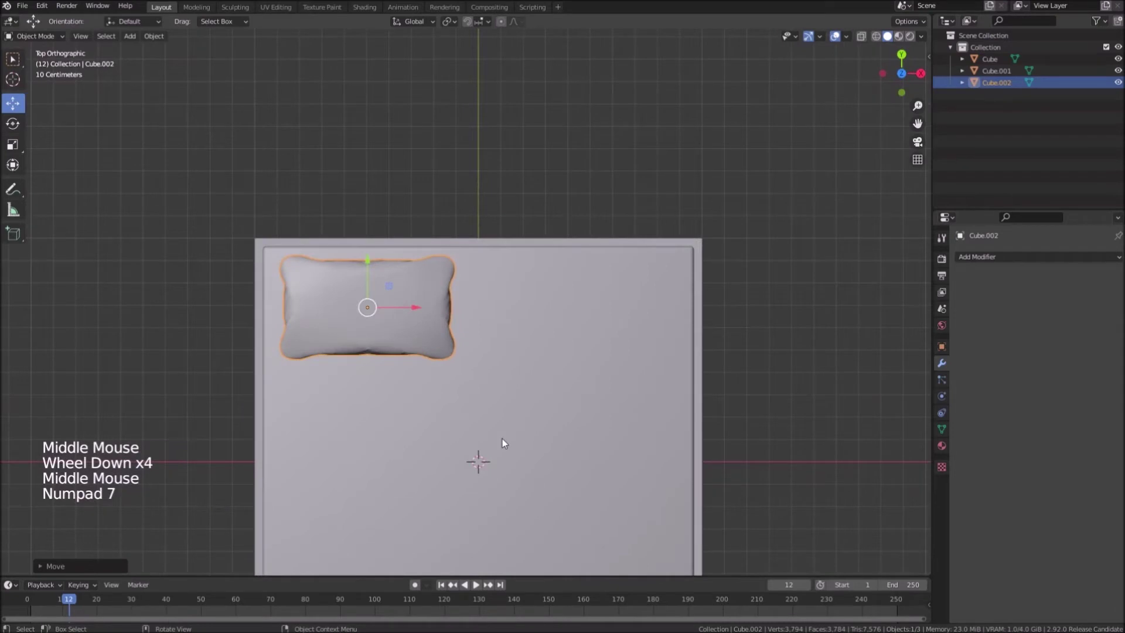
left_click(406, 310)
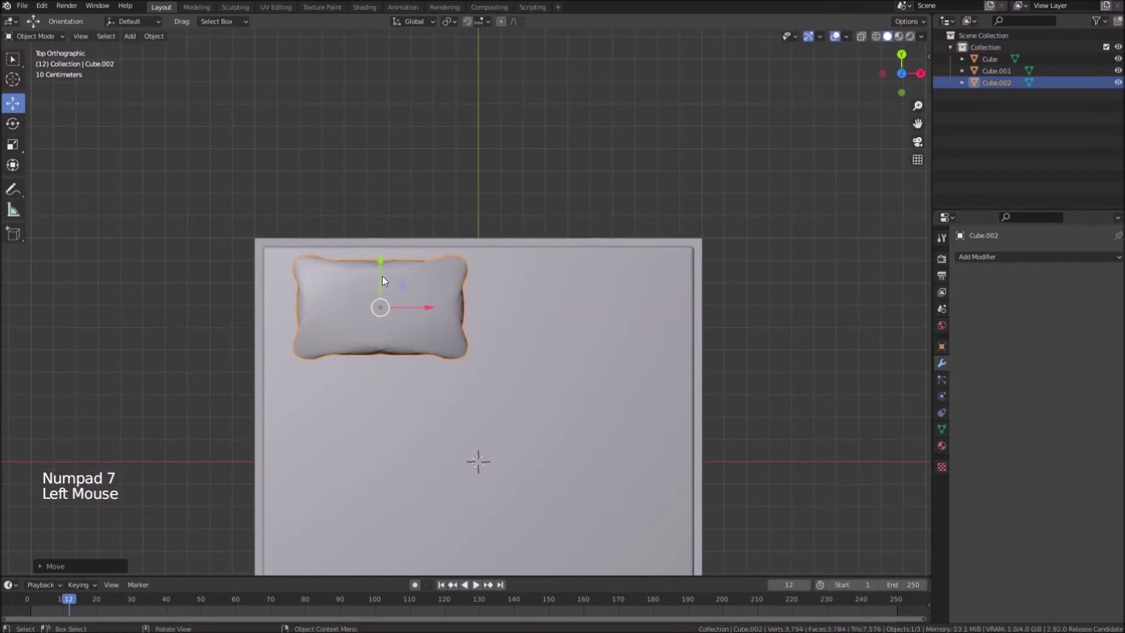
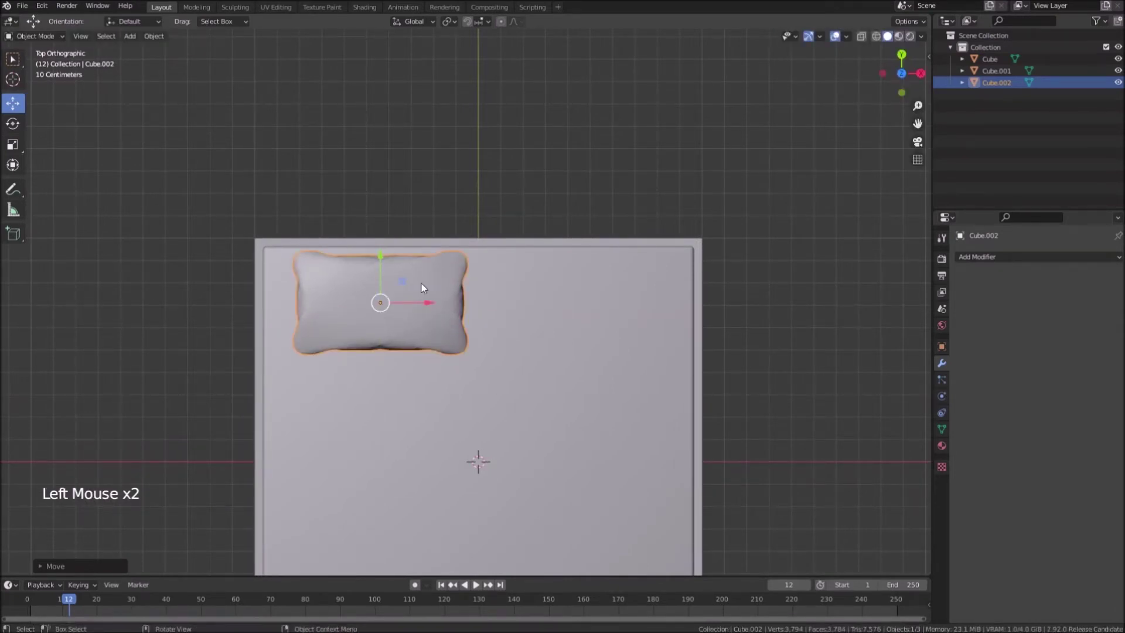
key("shift+d")
left_click(430, 303)
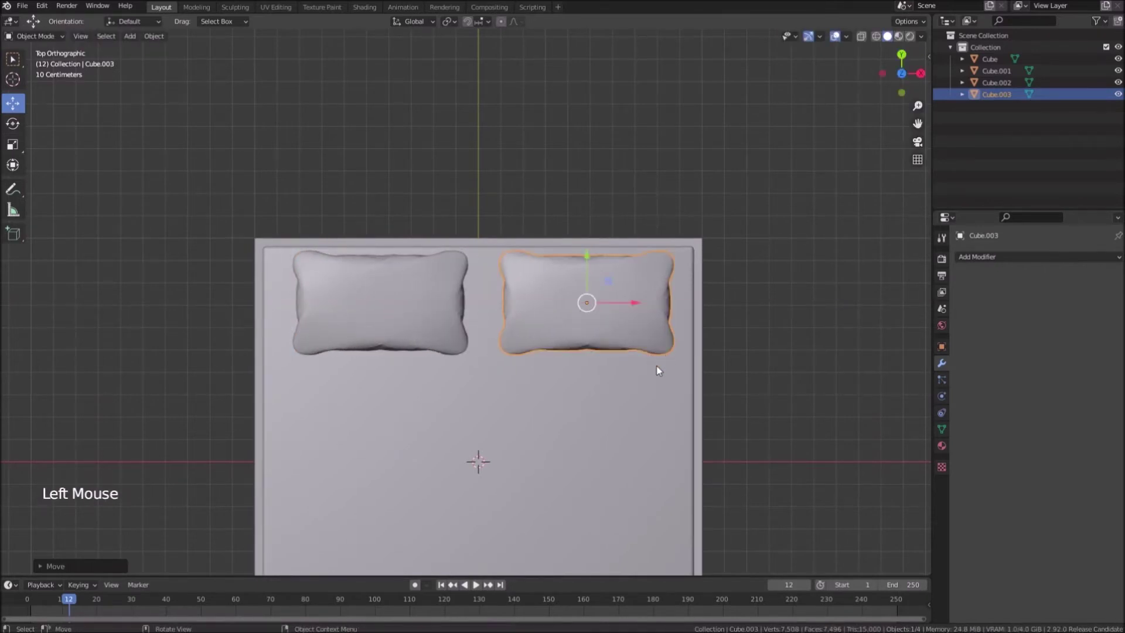
Step: Rotate each pillow a few degrees about the X axis so they lean back
middle_click(636, 352)
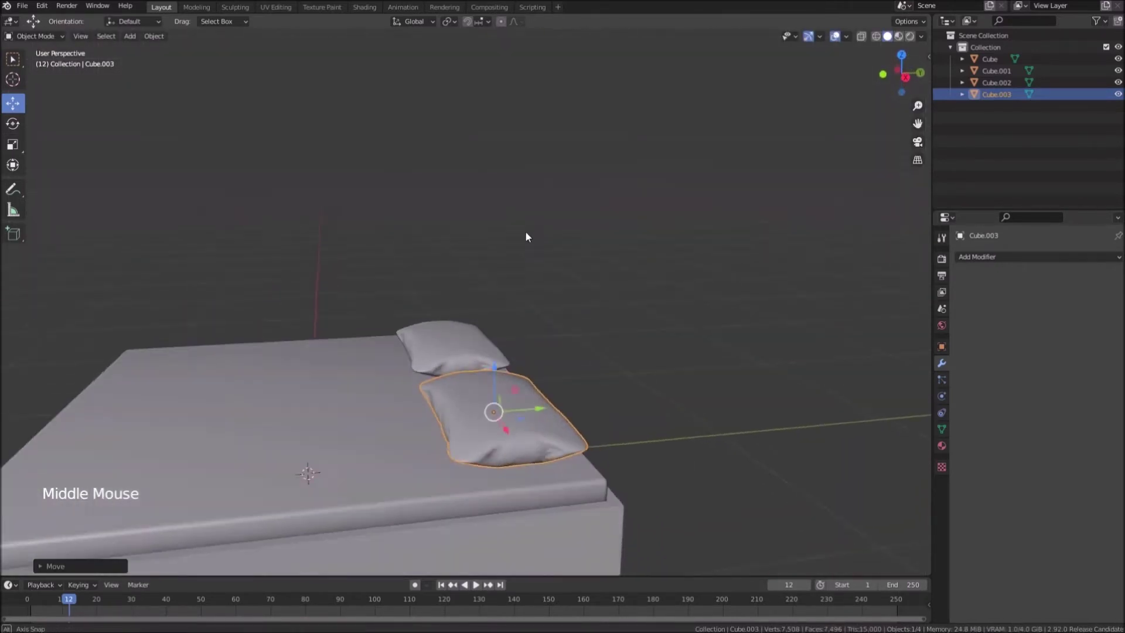
scroll("up", 3)
middle_click(539, 350)
middle_click(582, 370)
middle_click(593, 372)
scroll("down", 3)
middle_click(395, 386)
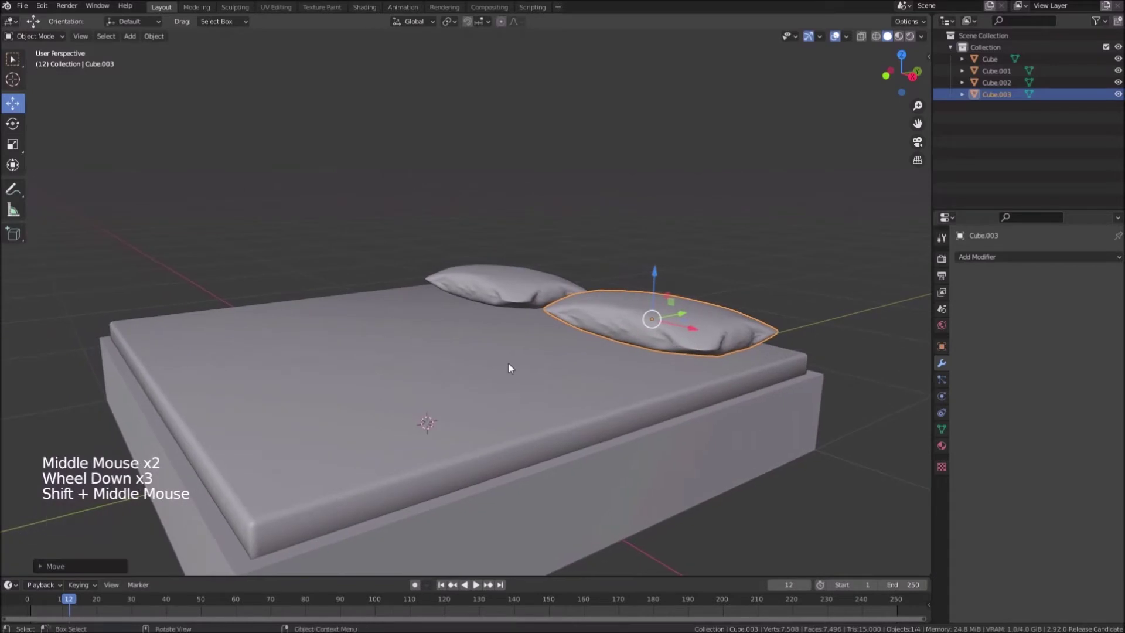
middle_click(537, 368)
scroll("up", 3)
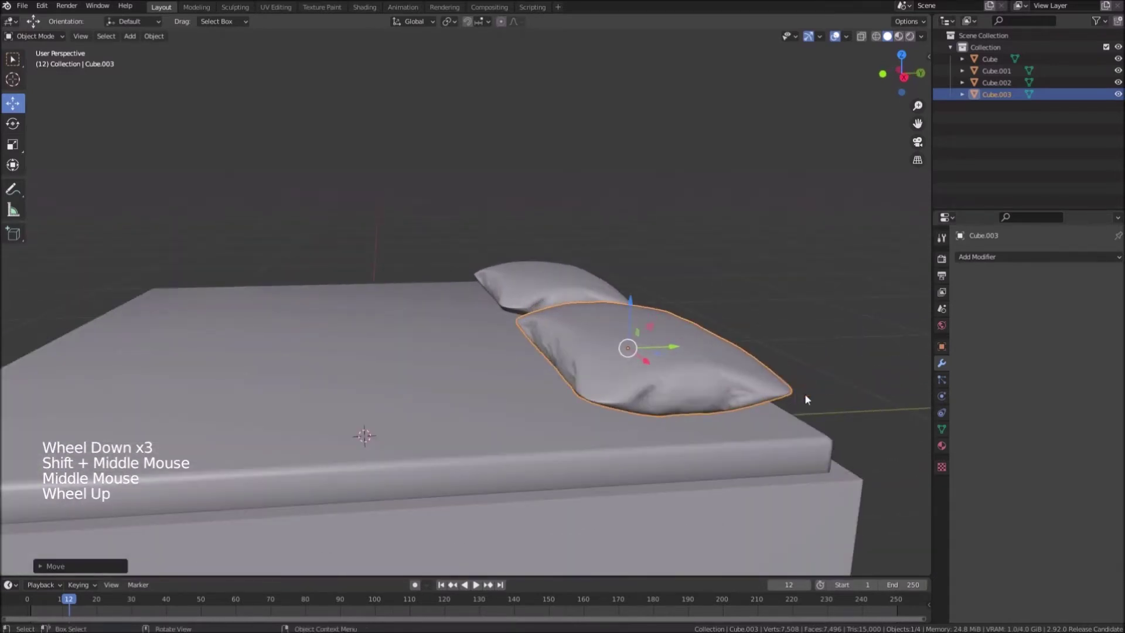
key("r")
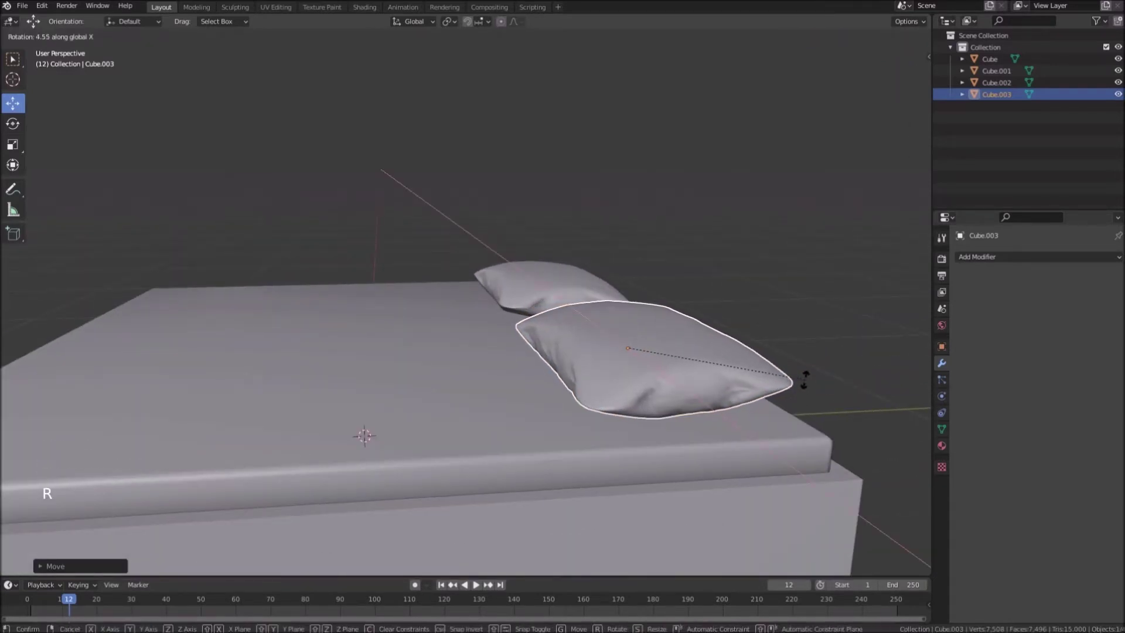
left_click(561, 283)
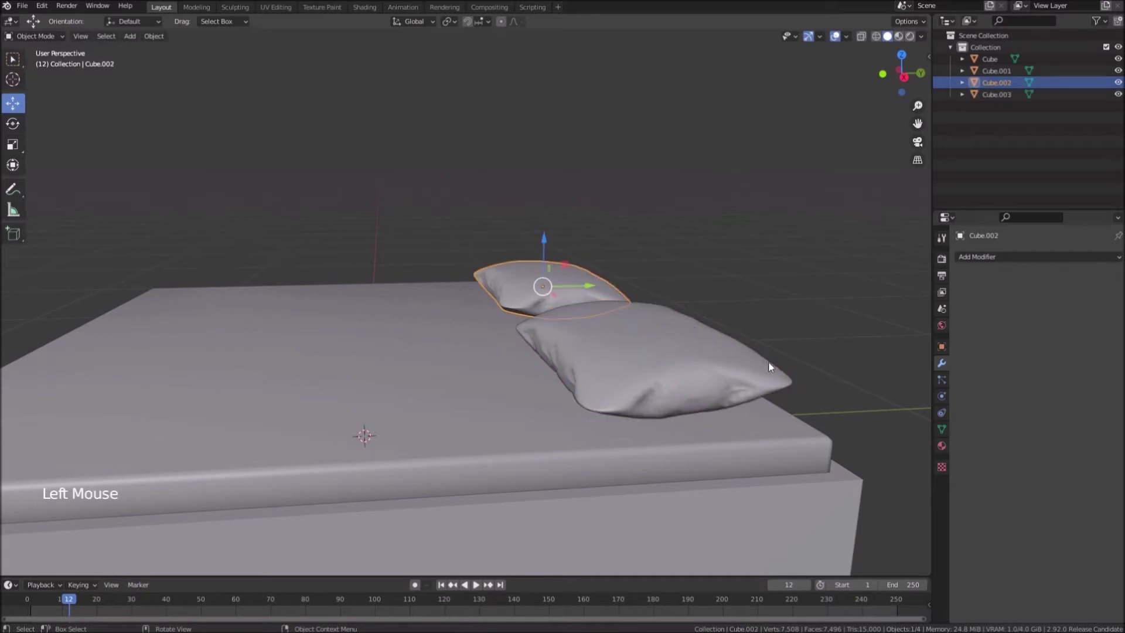
key("r")
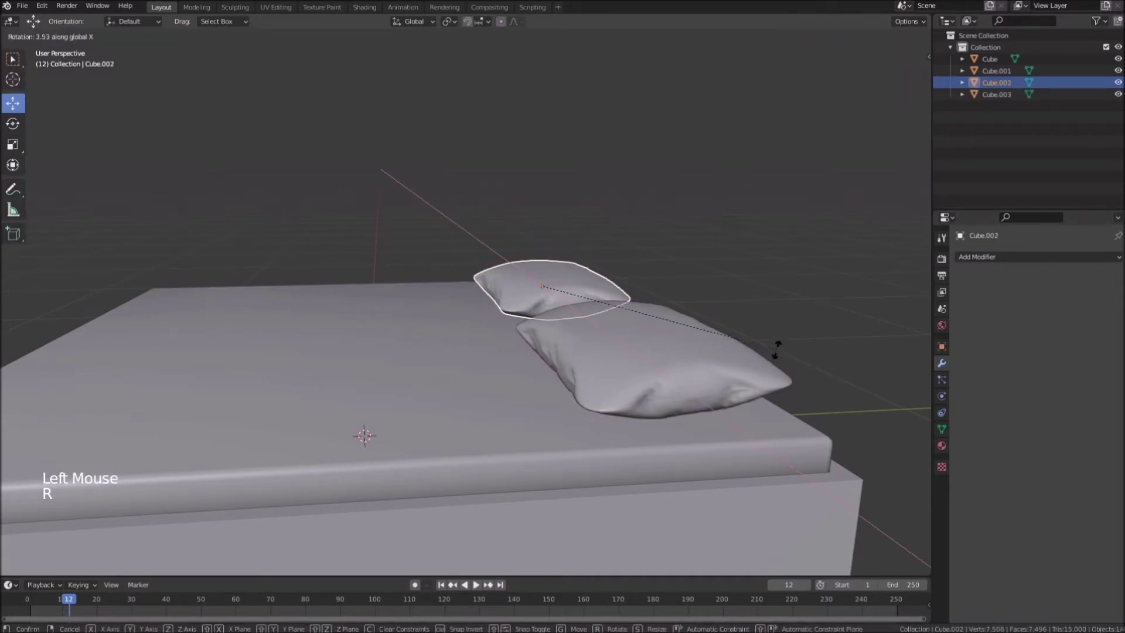
Step: Orbit the view to inspect the whole bed with tilted pillows
scroll("down", 3)
middle_click(346, 351)
middle_click(529, 352)
middle_click(556, 364)
middle_click(570, 365)
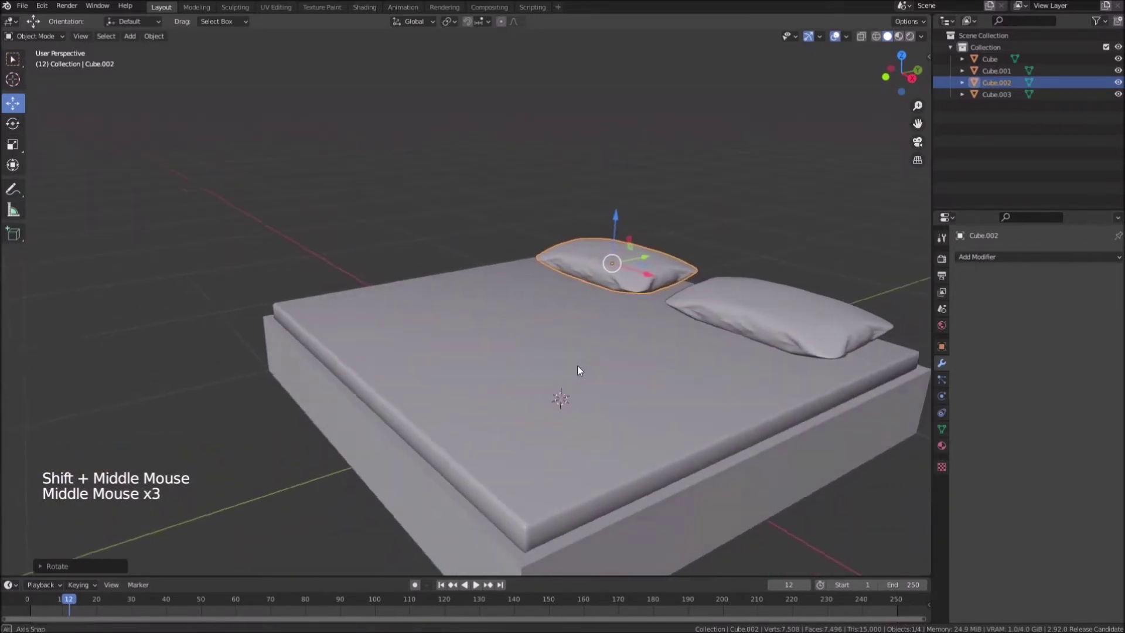
middle_click(515, 352)
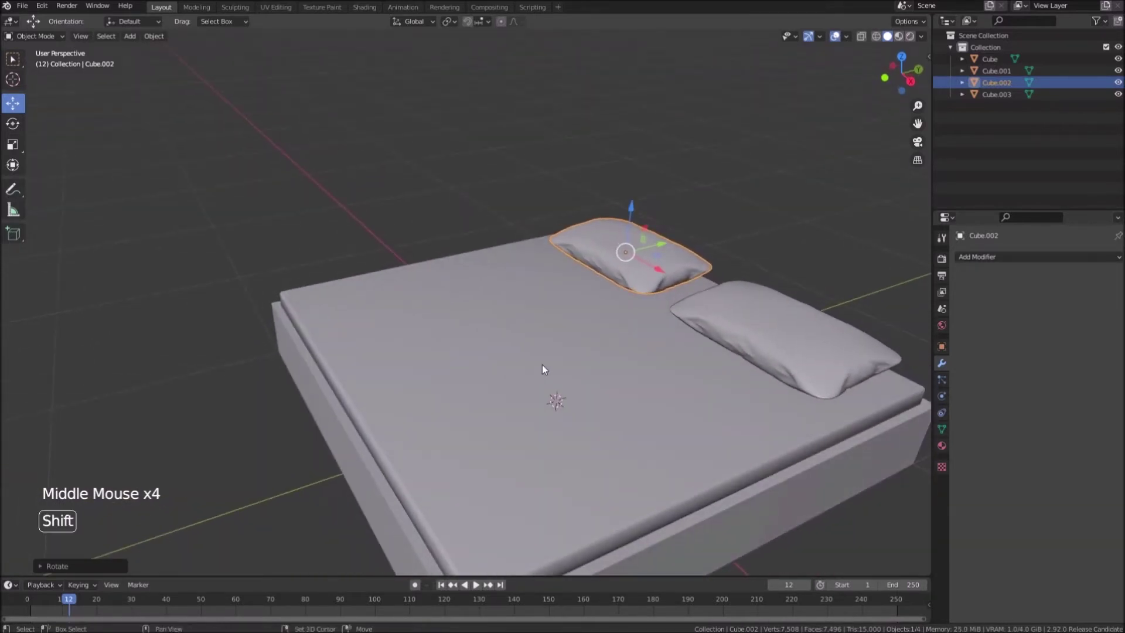
Step: Add a plane raised above the mattress and scaled to cover the bed as the blanket
key("shift+a")
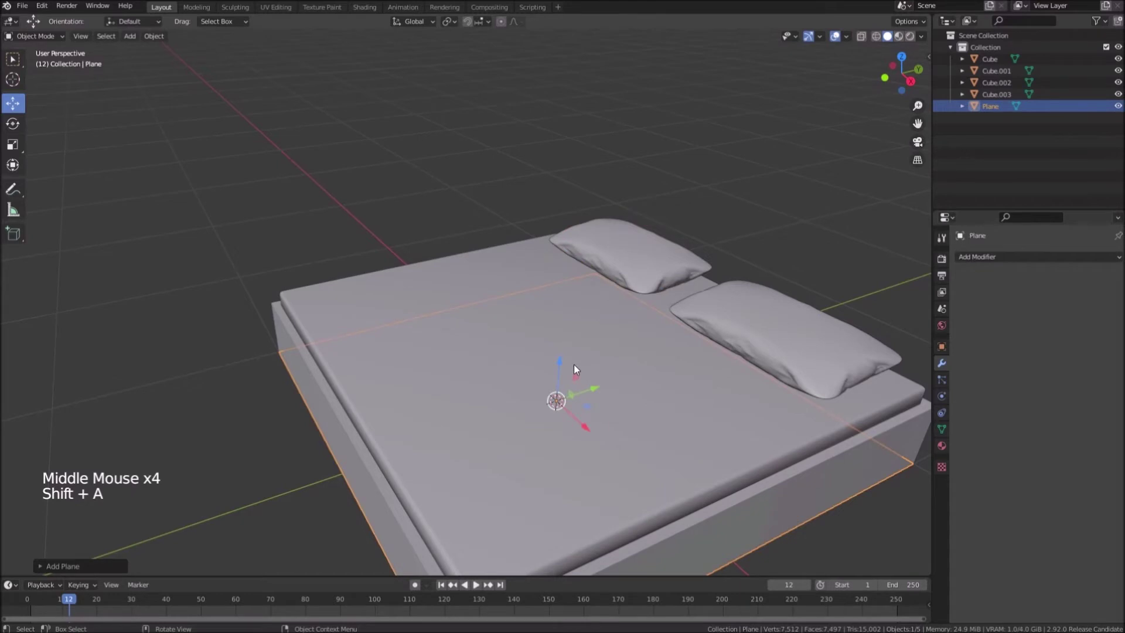
left_click(561, 362)
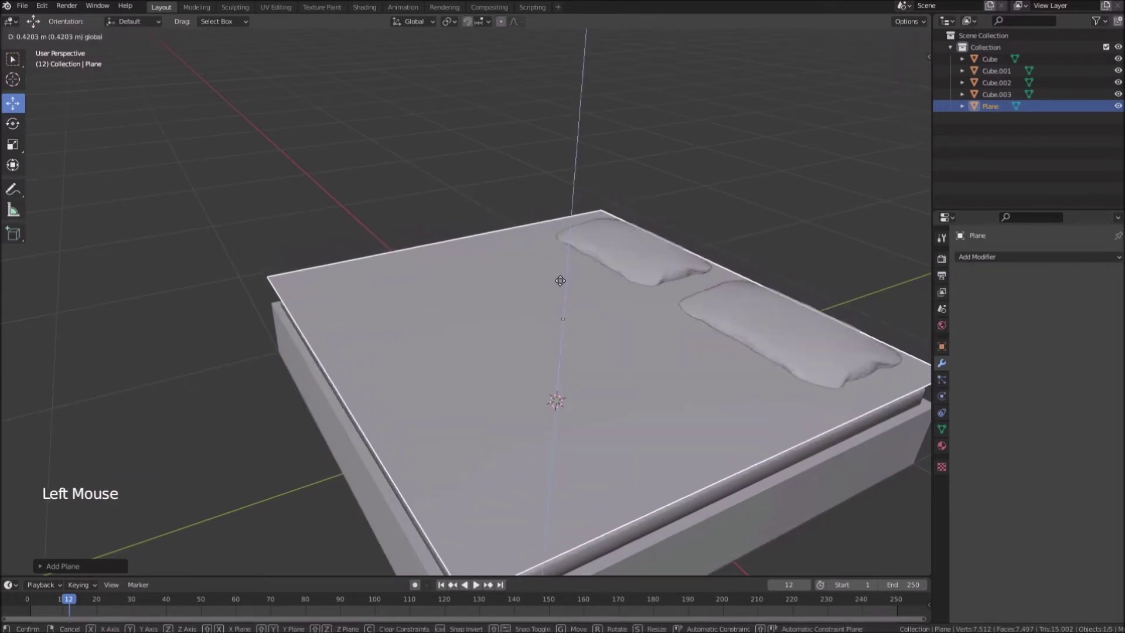
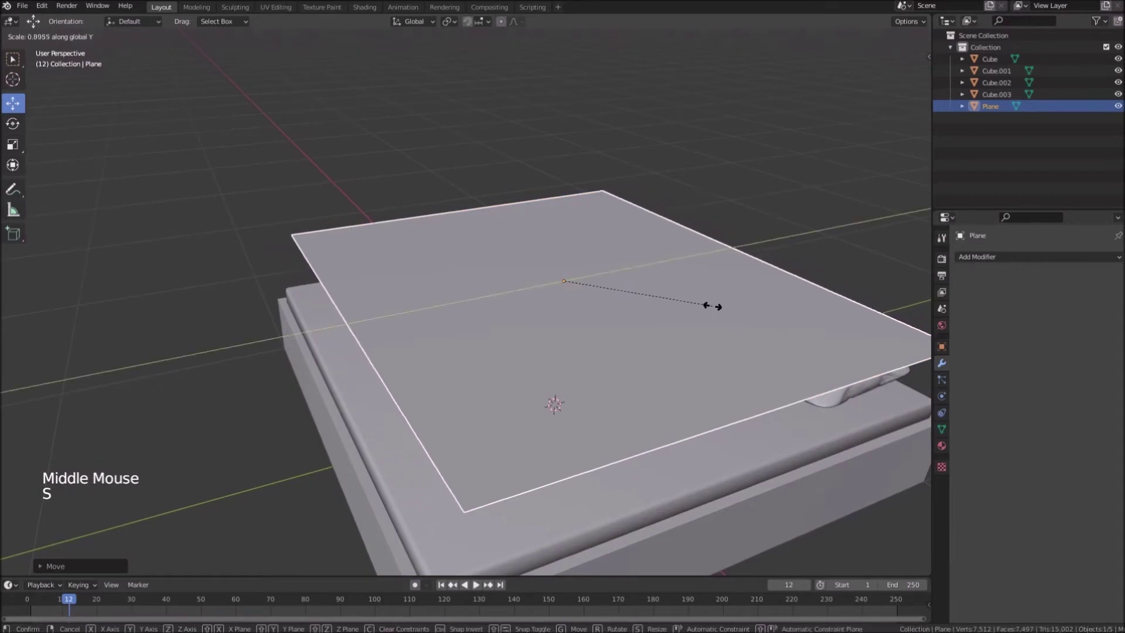
middle_click(690, 326)
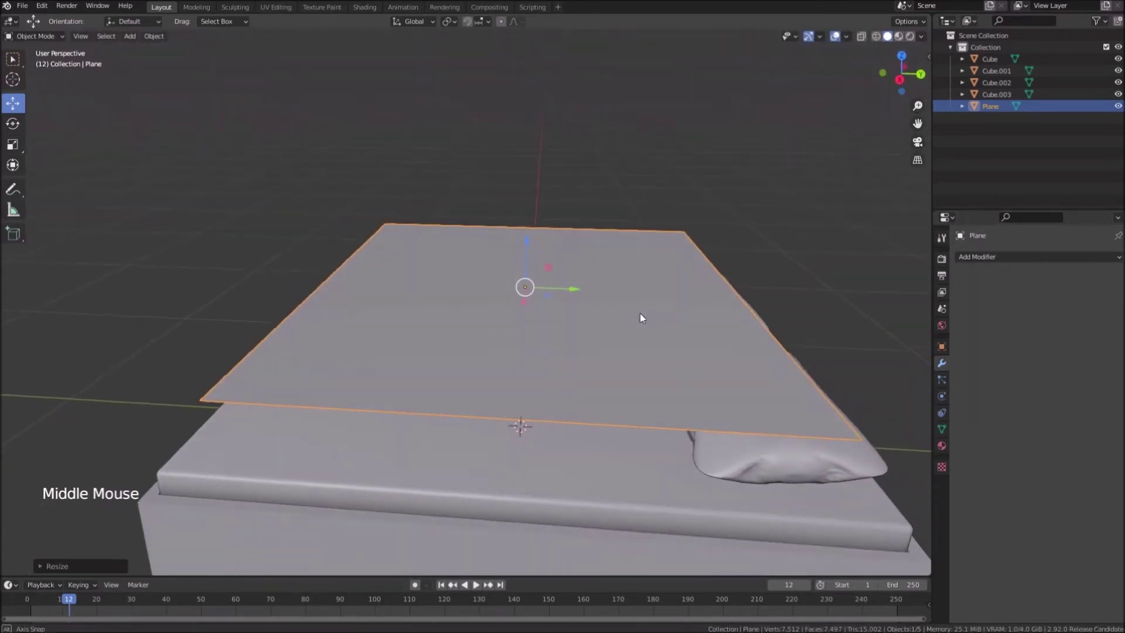
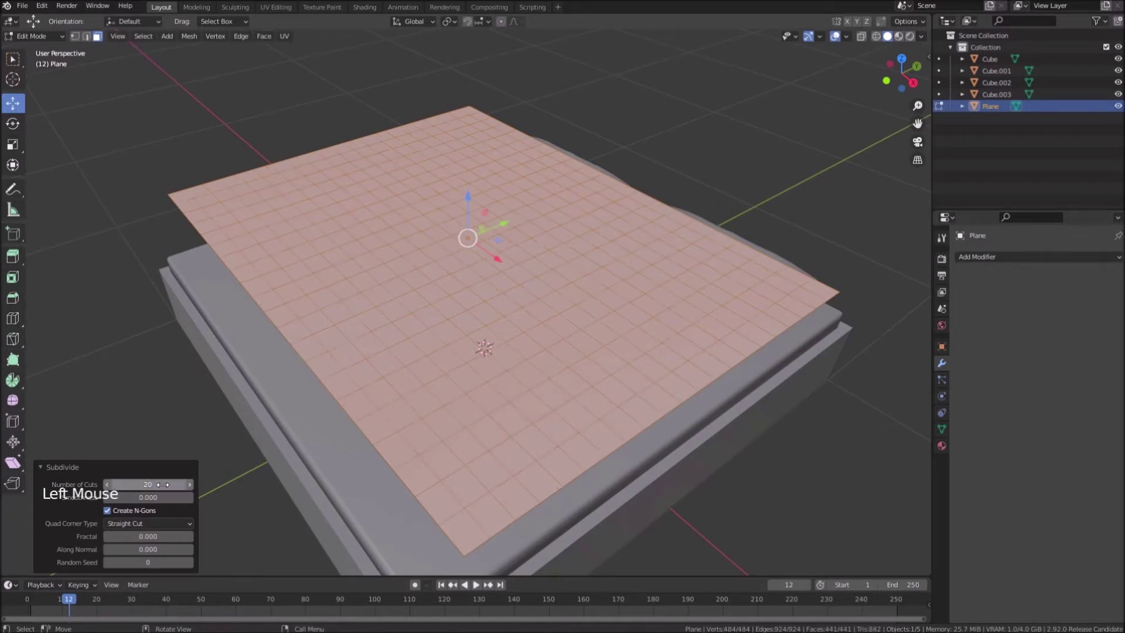
Step: Return the subdivided blanket plane to Object Mode and view it along the bed
key("Tab")
middle_click(463, 366)
middle_click(544, 358)
middle_click(485, 342)
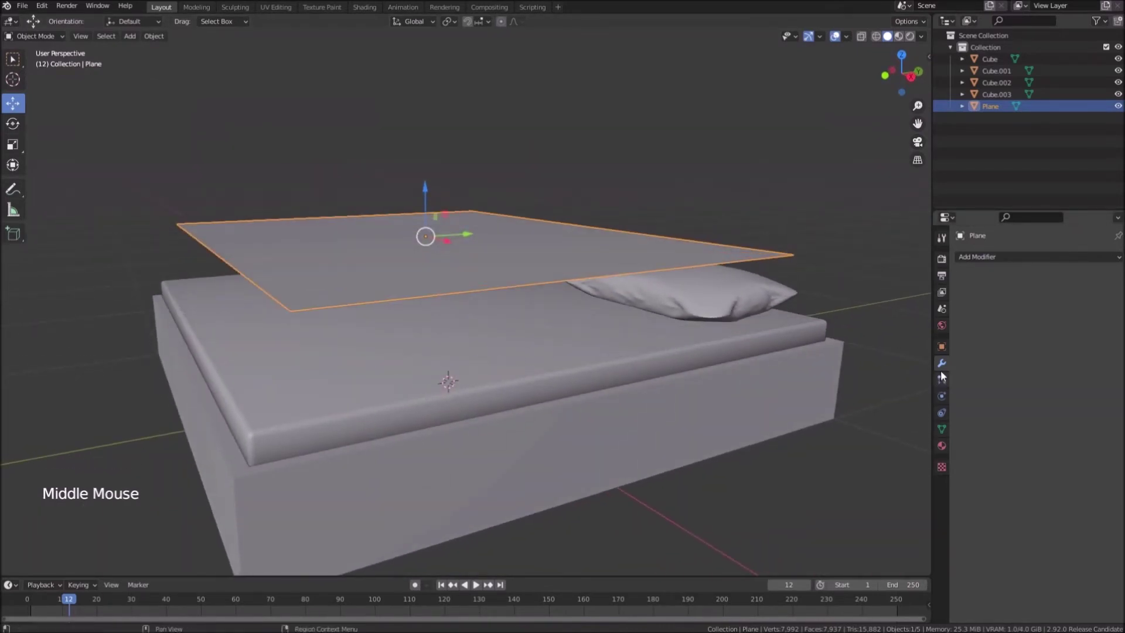
Step: Give the blanket plane a Cloth modifier and rewind to the first frame
left_click(998, 260)
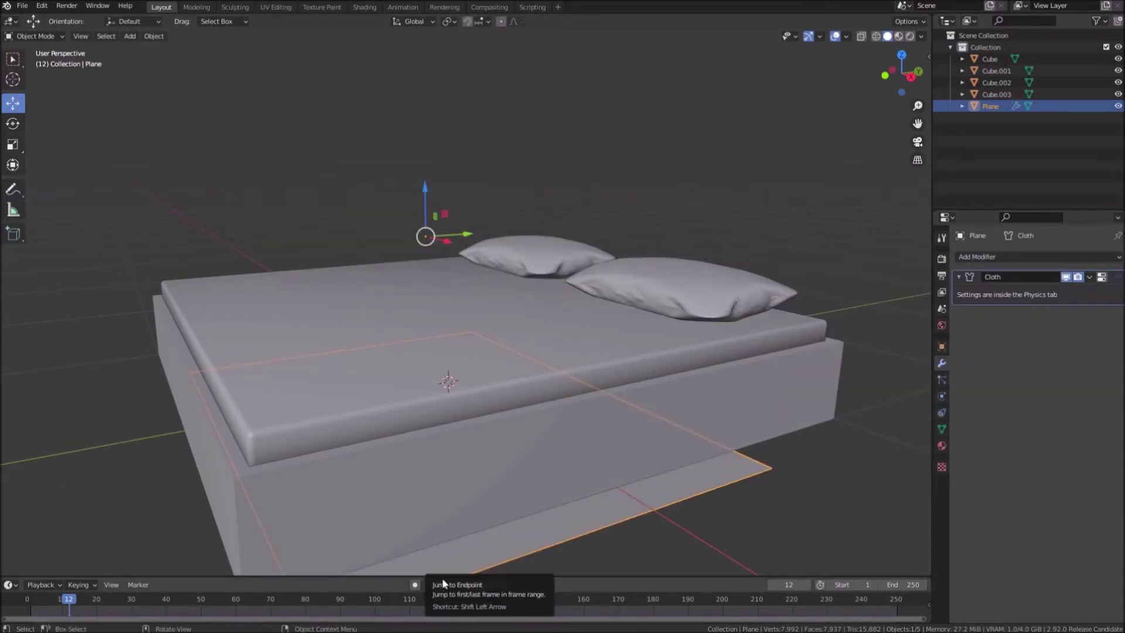
left_click(448, 586)
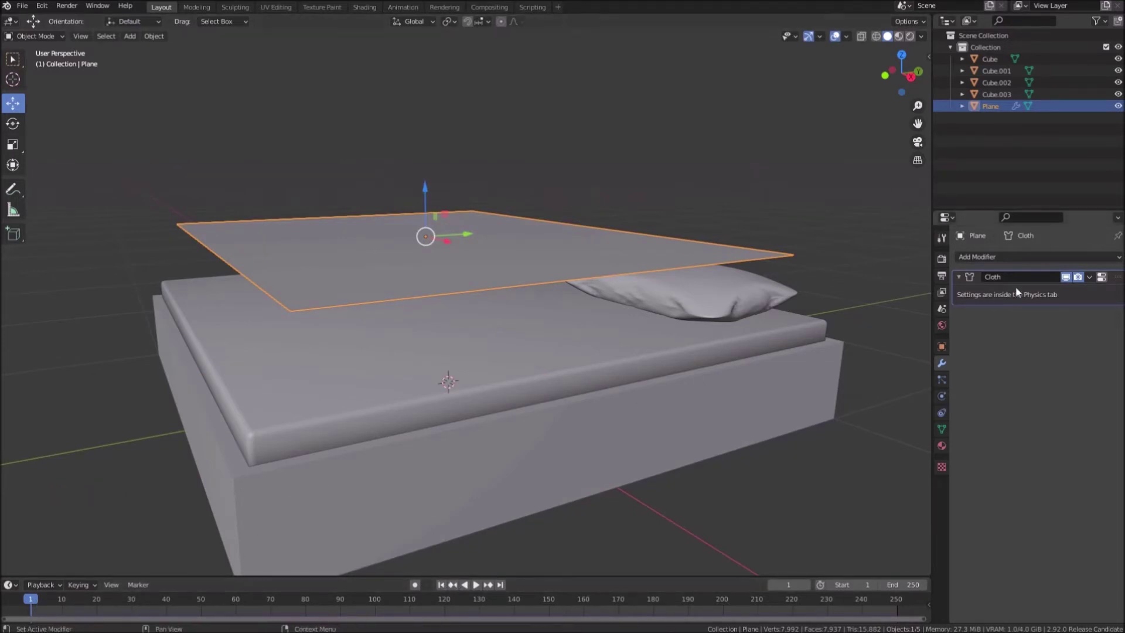
left_click(1109, 283)
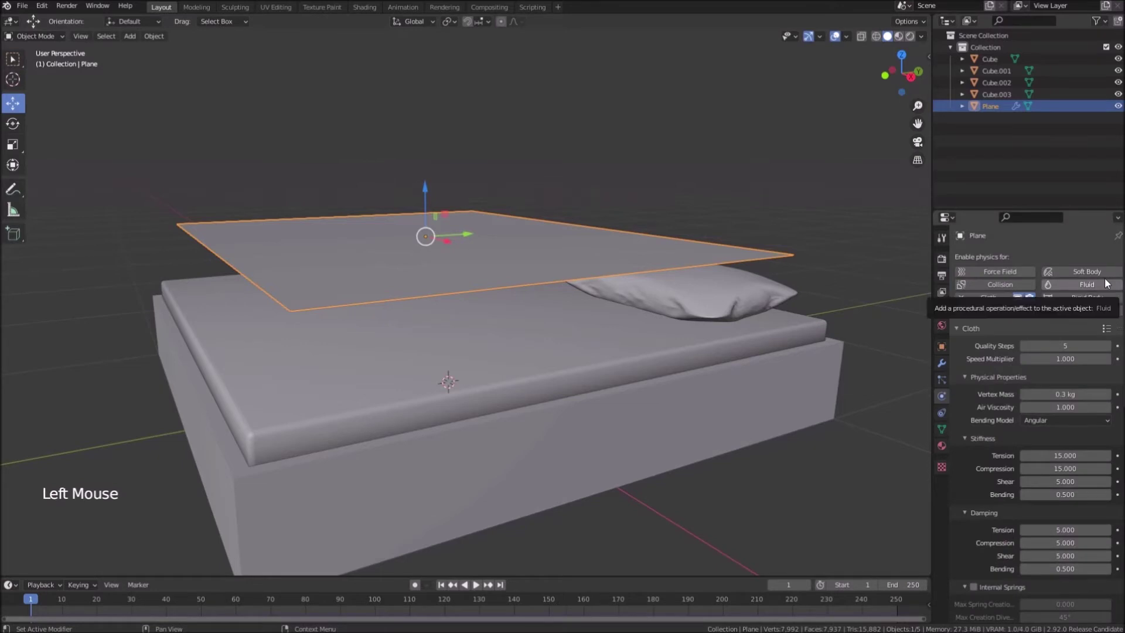
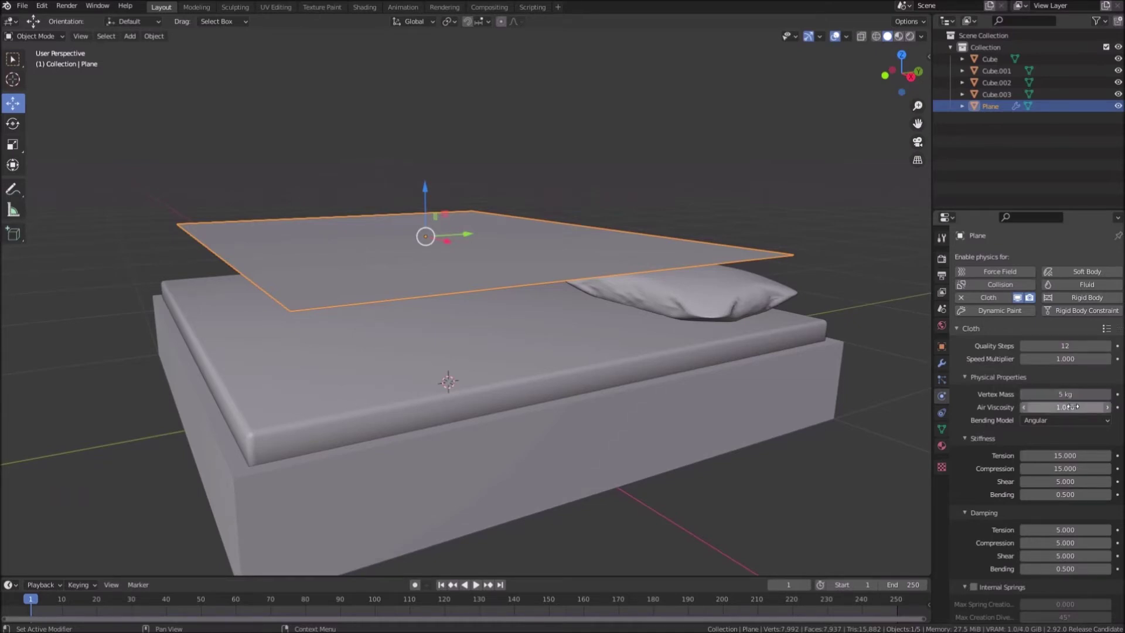
Step: Set the cloth to 12 quality steps and 5 kg vertex mass in Physics Properties
scroll("down", 3)
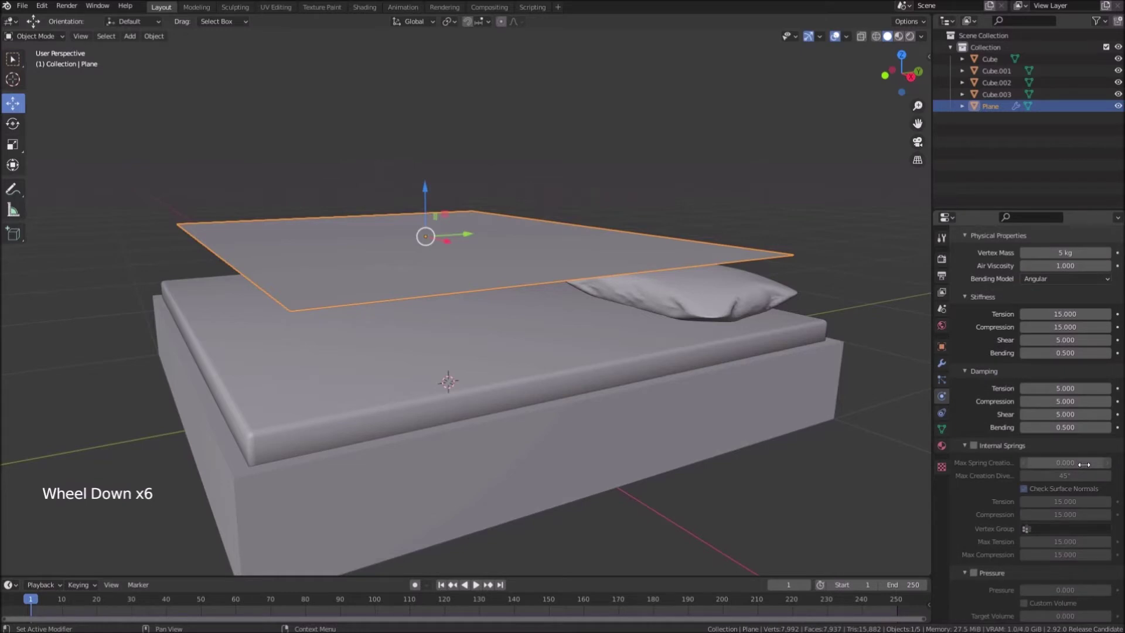
scroll("down", 3)
scroll("down", 3)
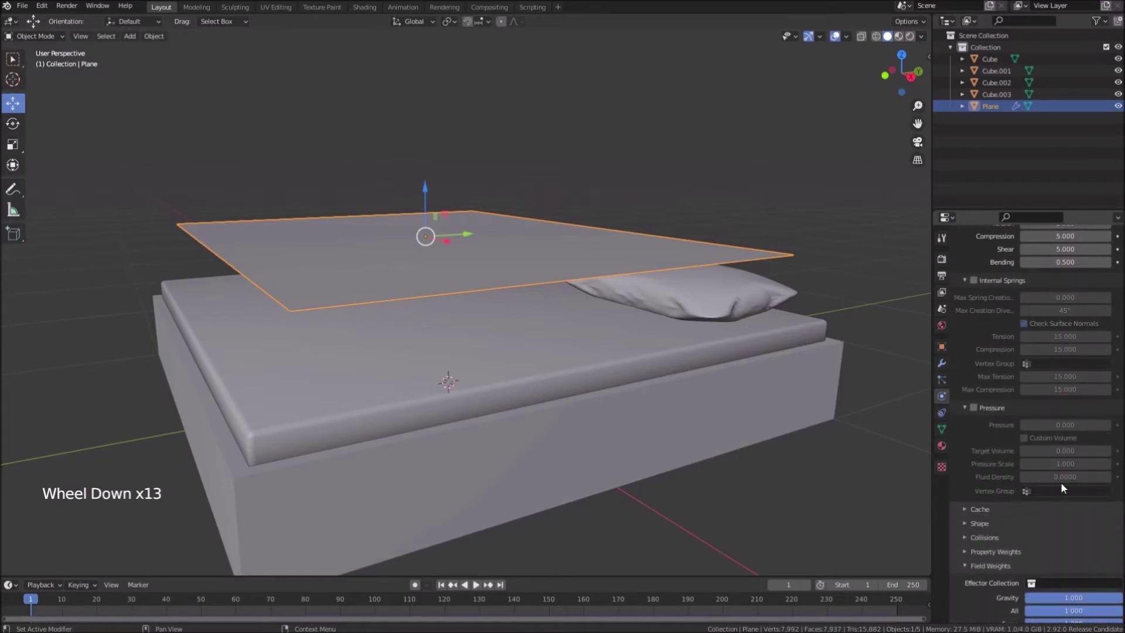
scroll("down", 3)
scroll("up", 3)
scroll("down", 3)
scroll("down", 3)
scroll("up", 3)
Step: Enable Collision physics on both pillows
left_click(732, 299)
middle_click(716, 305)
left_click(985, 282)
left_click(557, 278)
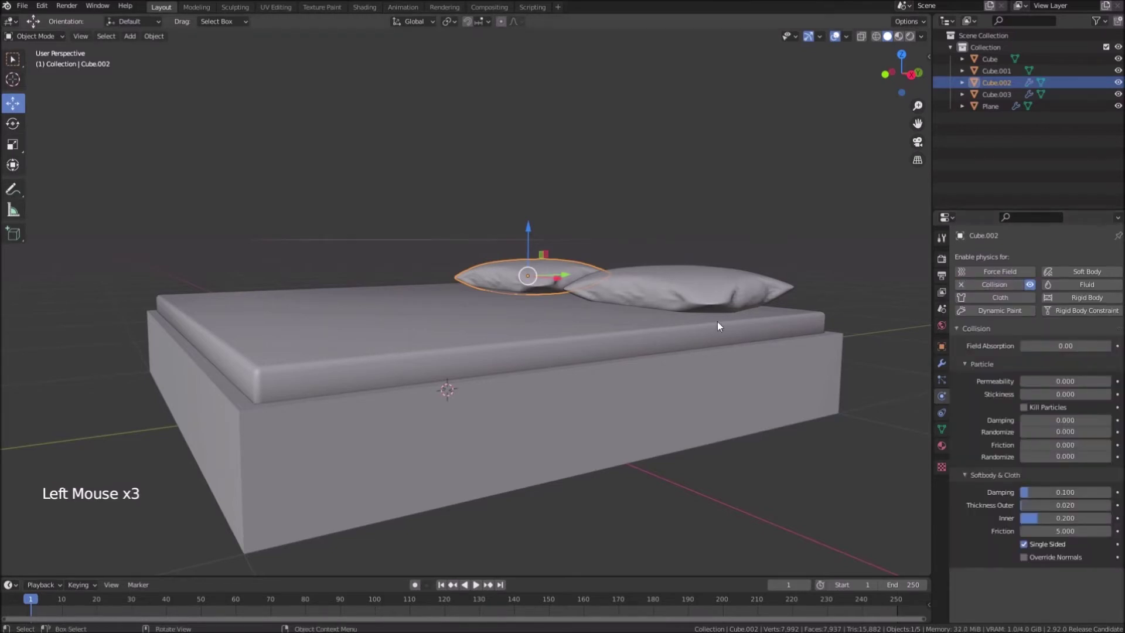
Step: Enable Collision physics on the mattress and bed base, then select the blanket plane
left_click(654, 324)
left_click(1004, 290)
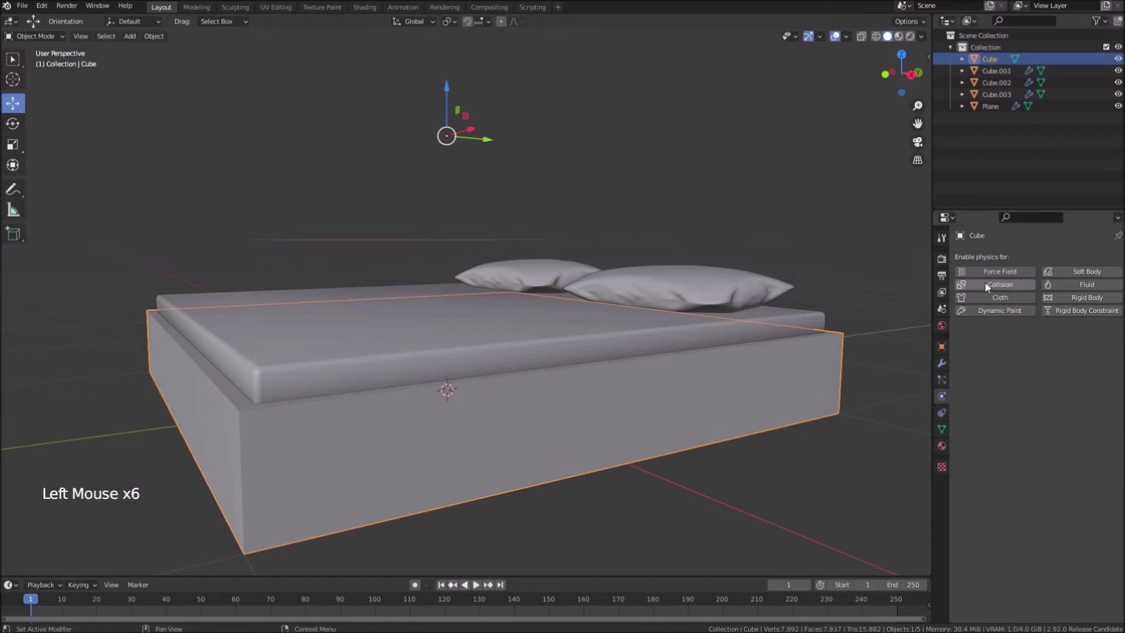
left_click(991, 286)
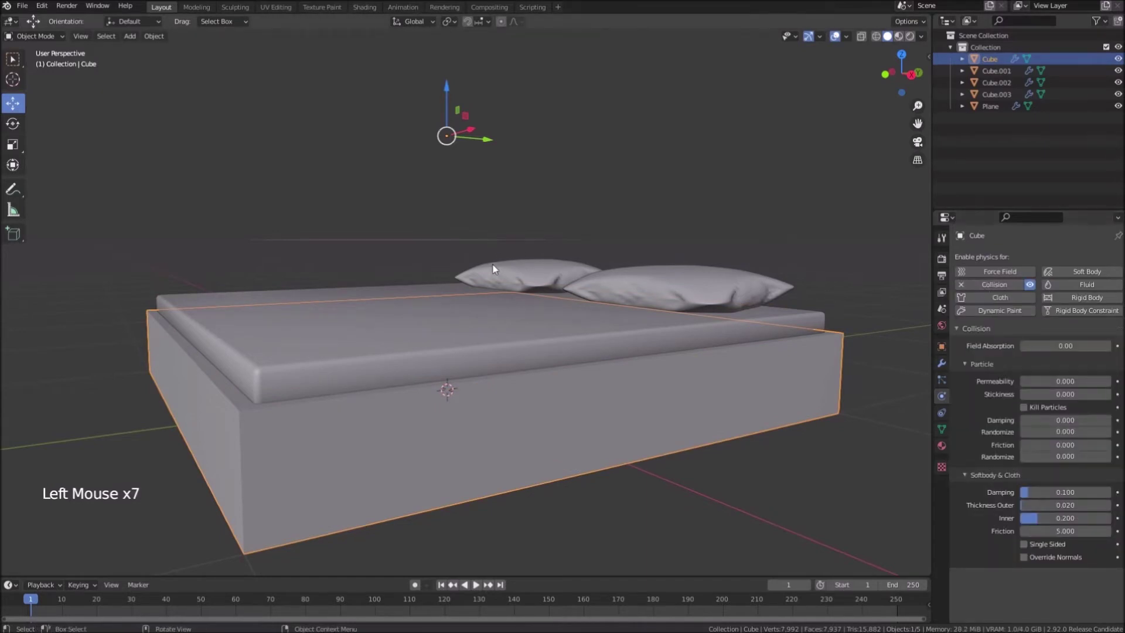
middle_click(497, 268)
left_click(494, 252)
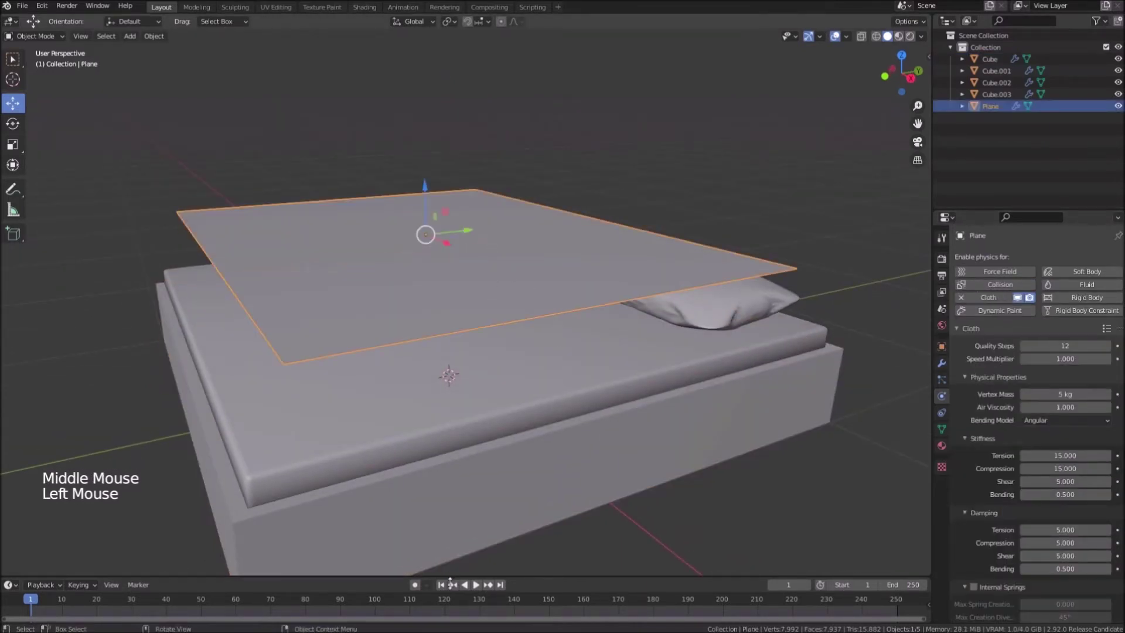
Step: Play the cloth simulation so the blanket drops onto the bed, then rewind to frame 1
left_click(481, 588)
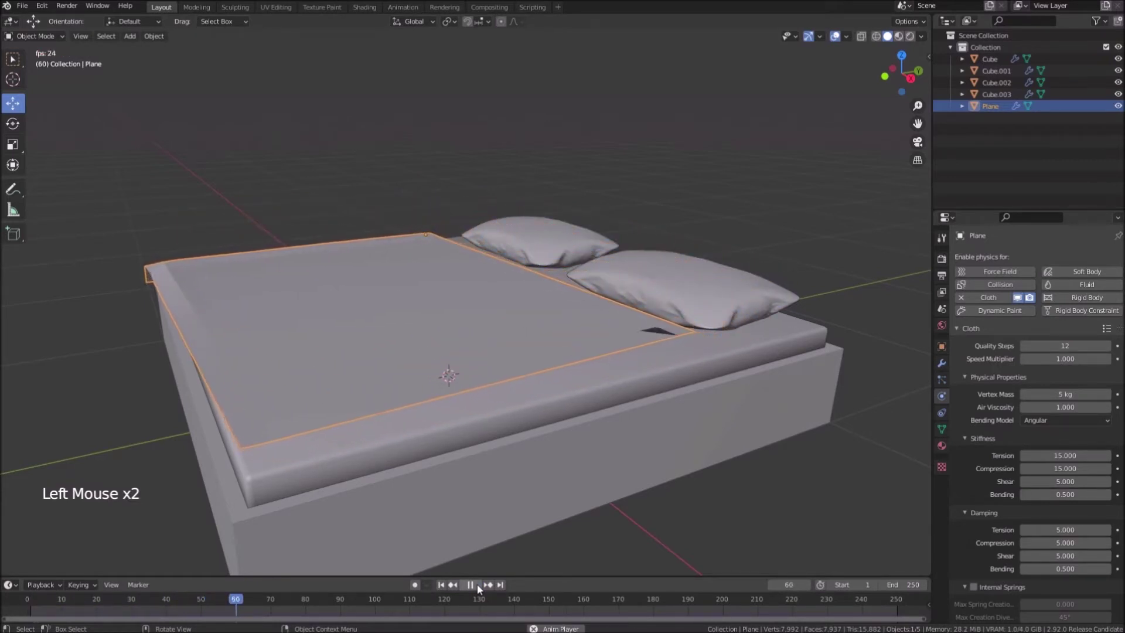
left_click(481, 588)
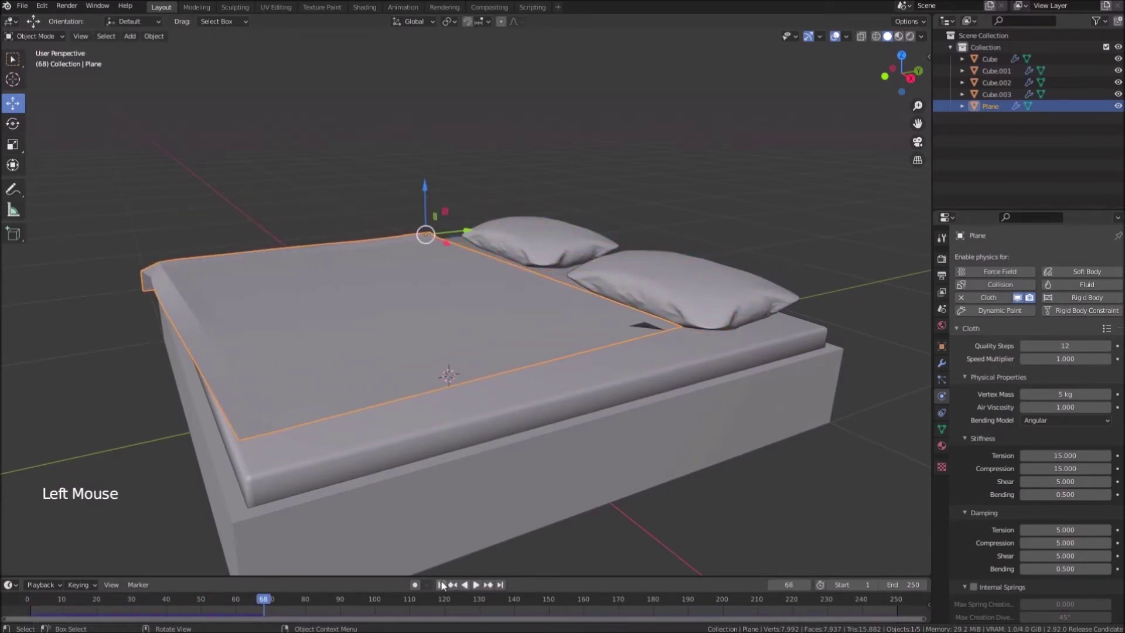
left_click(447, 585)
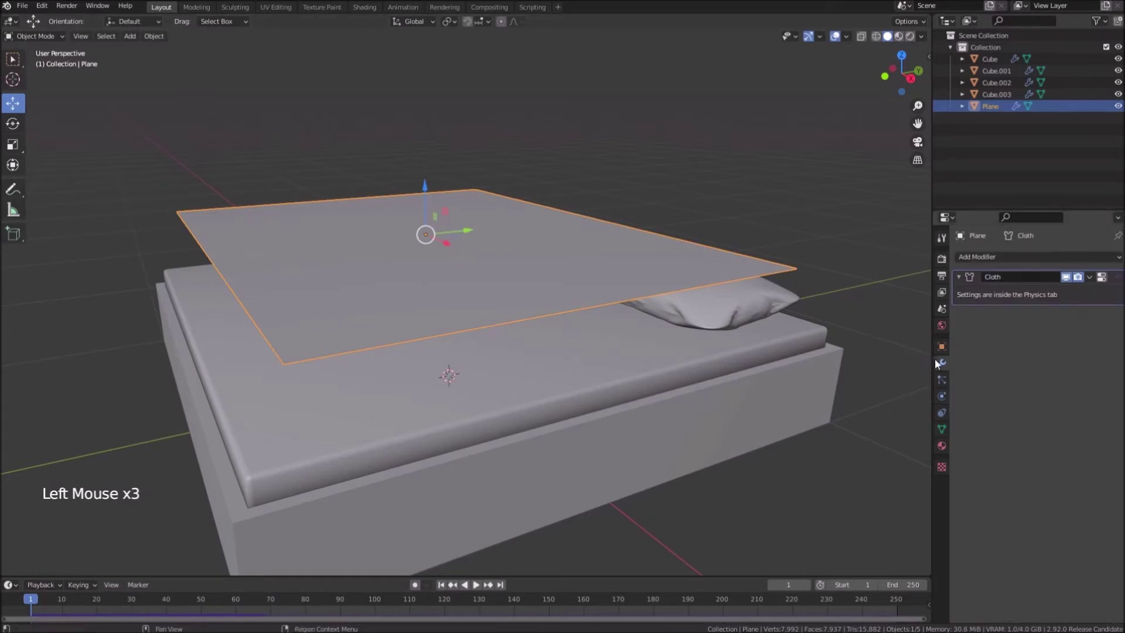
Step: Add a level-2 Subdivision modifier ahead of the cloth, replay the drape, and rewind to frame 1
left_click(1022, 263)
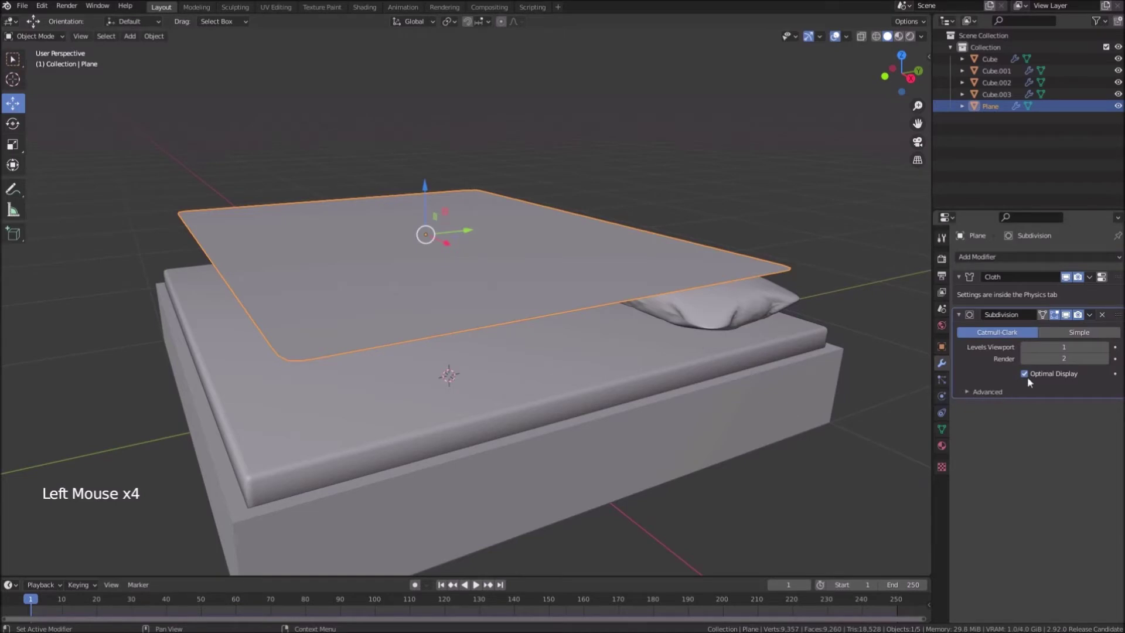
left_click(1123, 317)
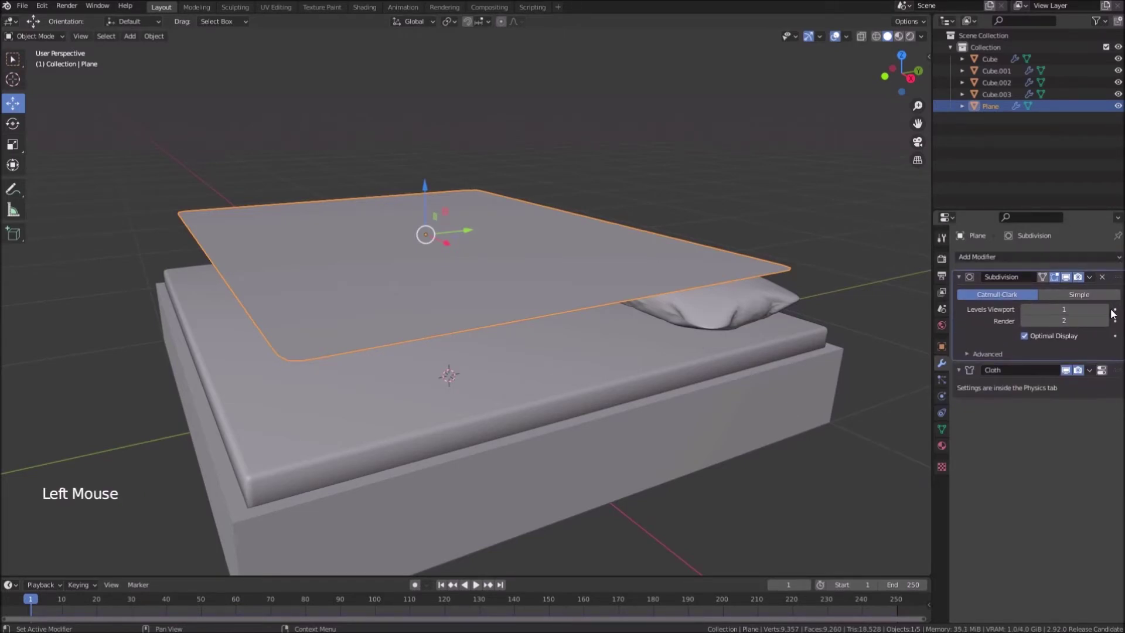
left_click(1112, 314)
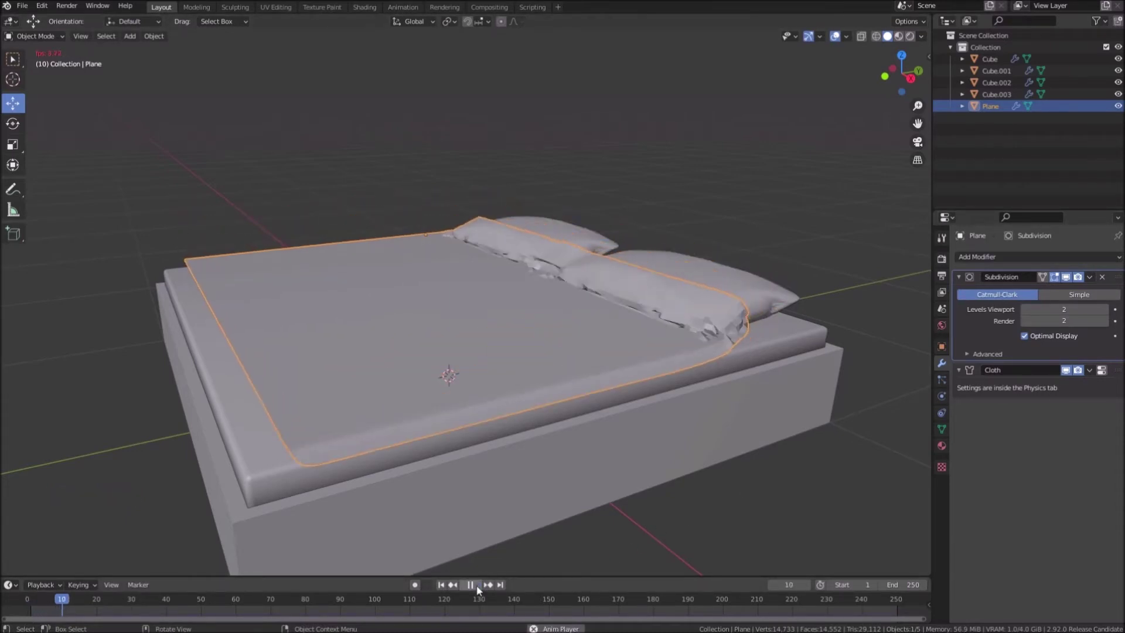
left_click(479, 589)
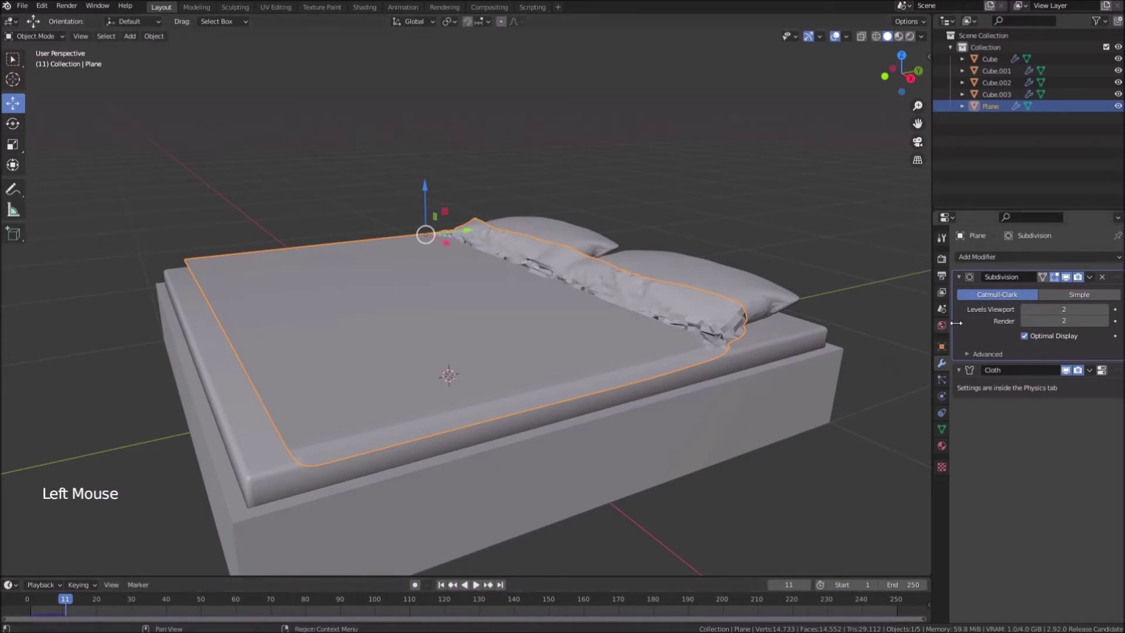
left_click(444, 586)
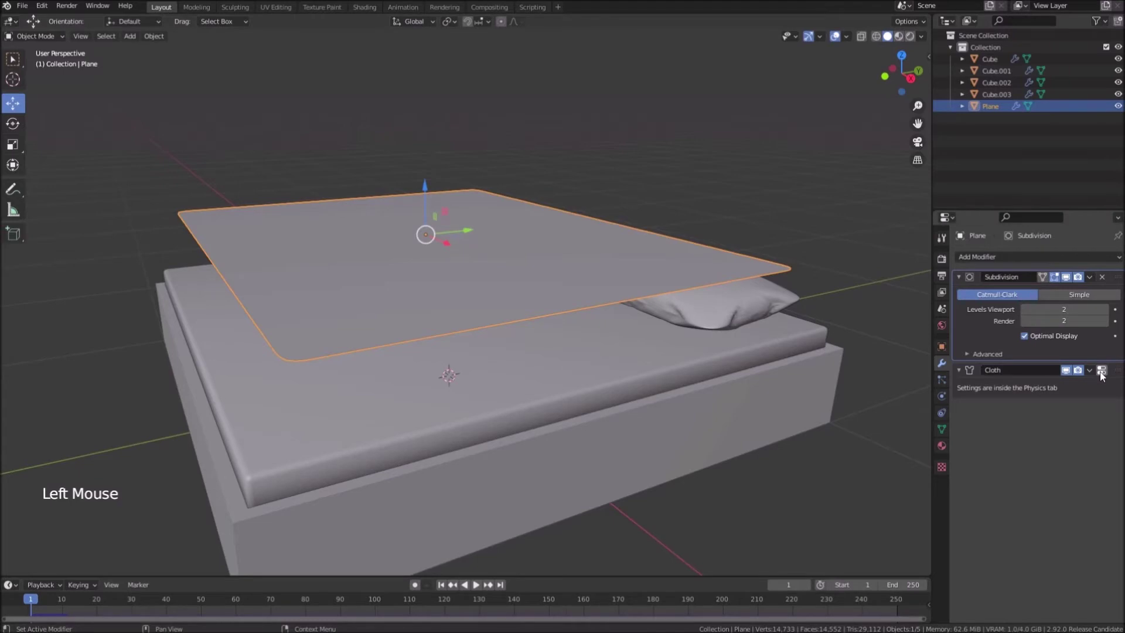
Step: Set the blanket cloth's object collision distance to 0.001 m
left_click(1103, 375)
scroll("down", 3)
scroll("down", 3)
scroll("down", 3)
scroll("down", 3)
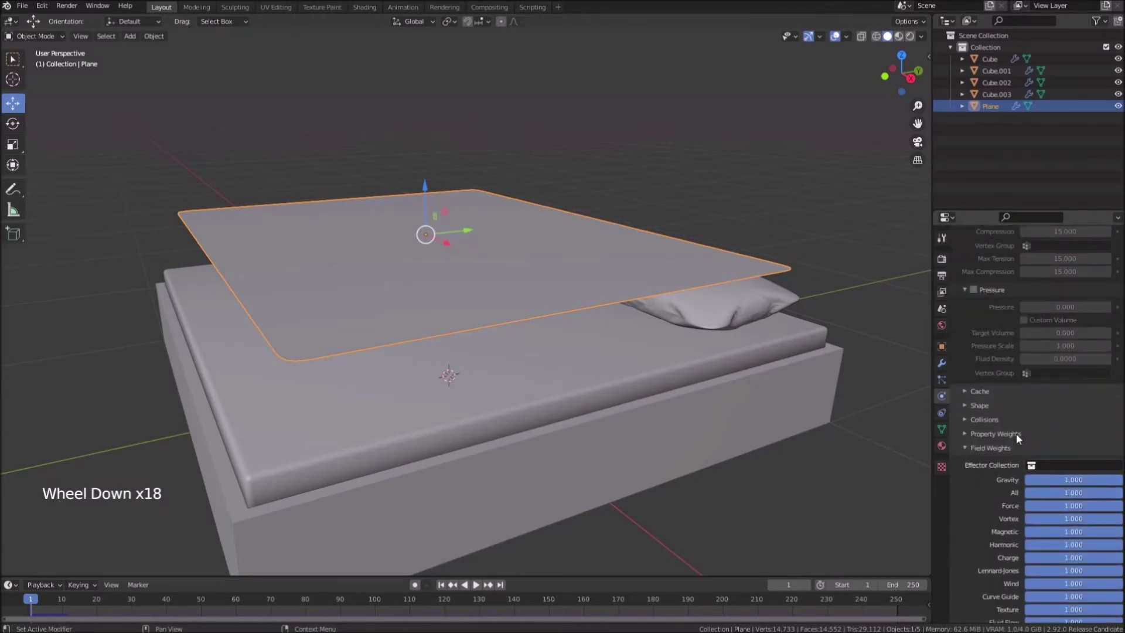
left_click(967, 422)
left_click(1113, 444)
scroll("down", 3)
Step: Enable self collisions for the blanket with a distance of 0.001 m
left_click(1075, 432)
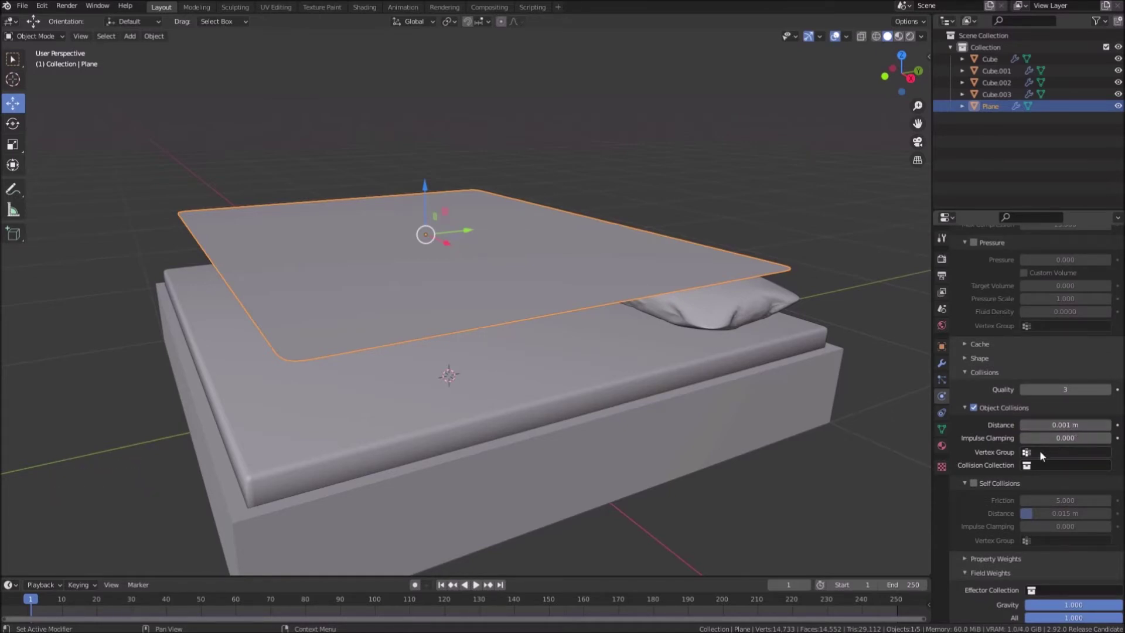
left_click(979, 486)
scroll("down", 3)
left_click(1064, 468)
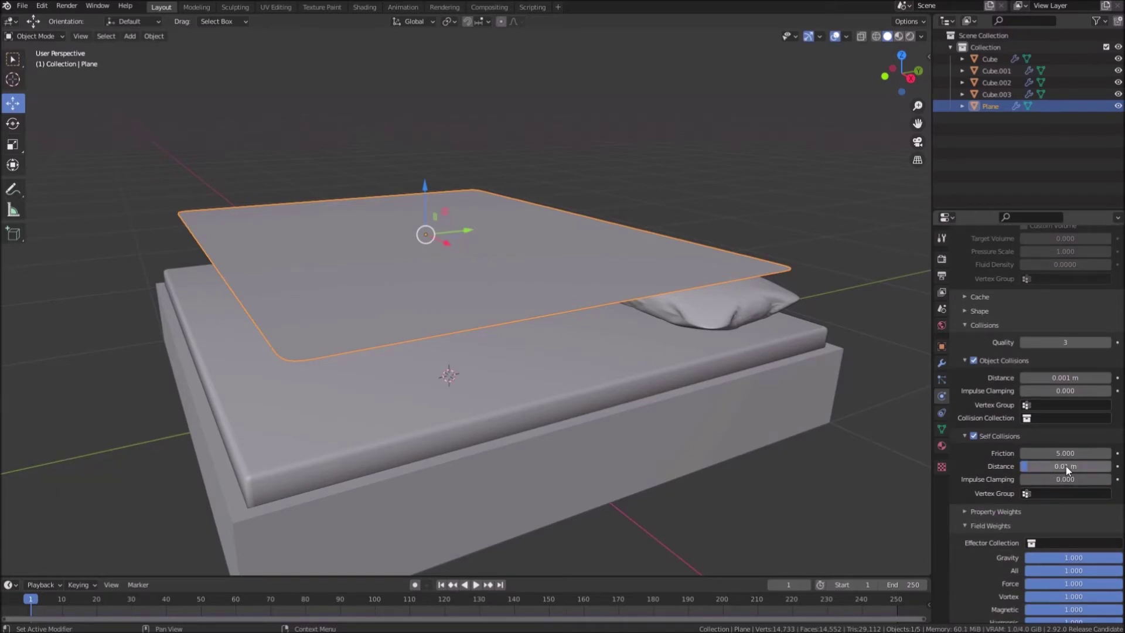
left_click(1071, 470)
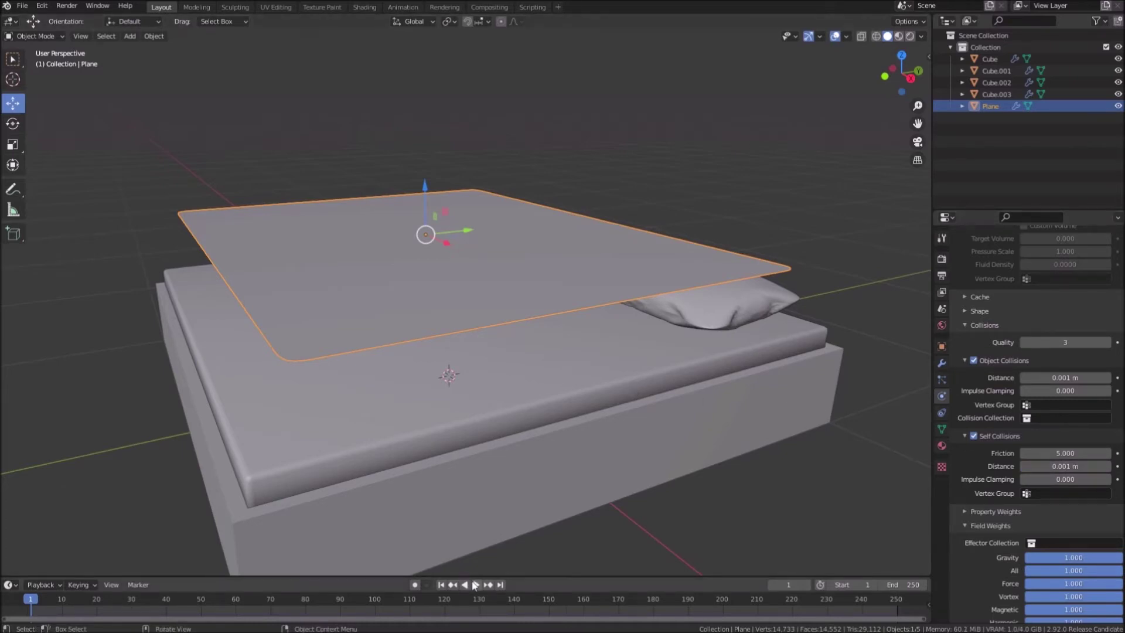
Step: Replay the cloth simulation and stop at an early frame with the blanket draped
left_click(476, 584)
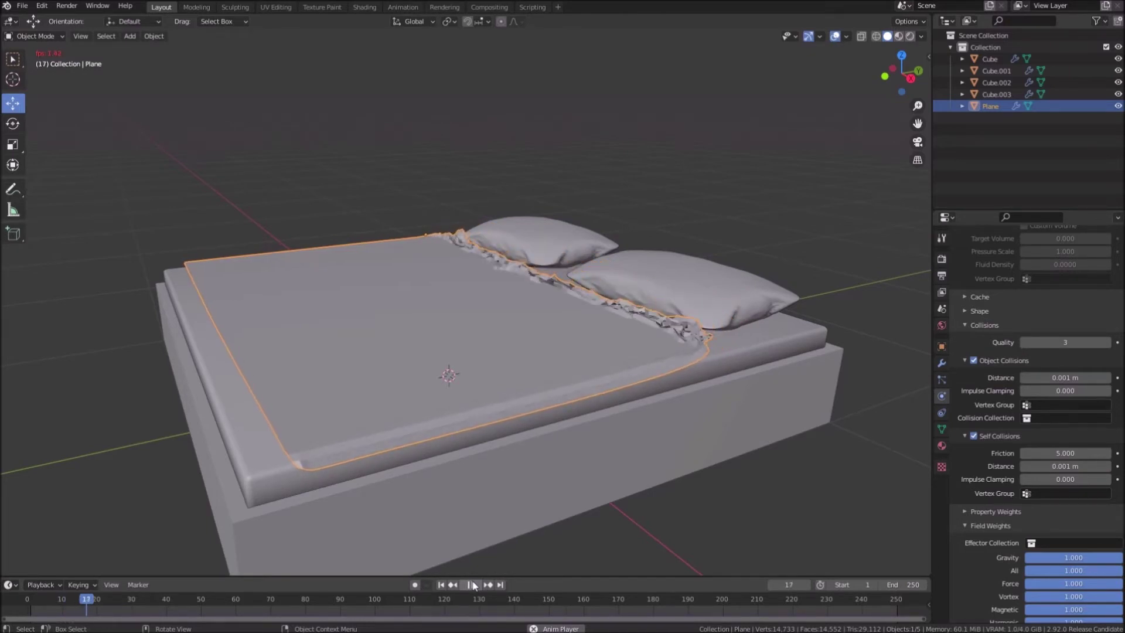
left_click(476, 585)
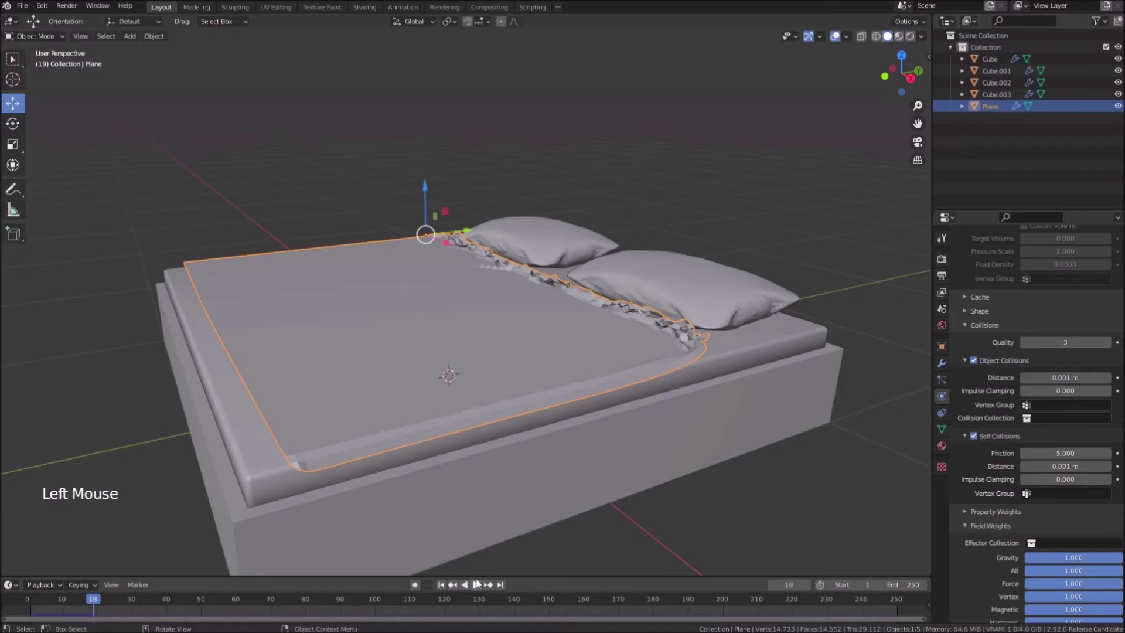
left_click(92, 603)
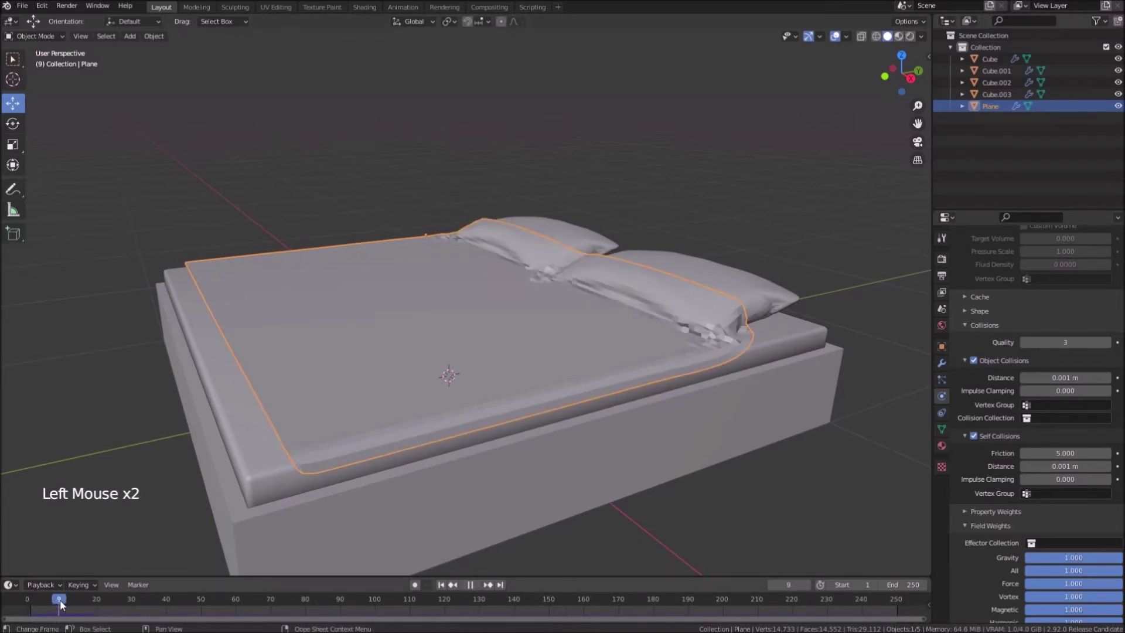
Step: Orbit around the bed to inspect how the blanket edges drape over the mattress and pillows
middle_click(532, 364)
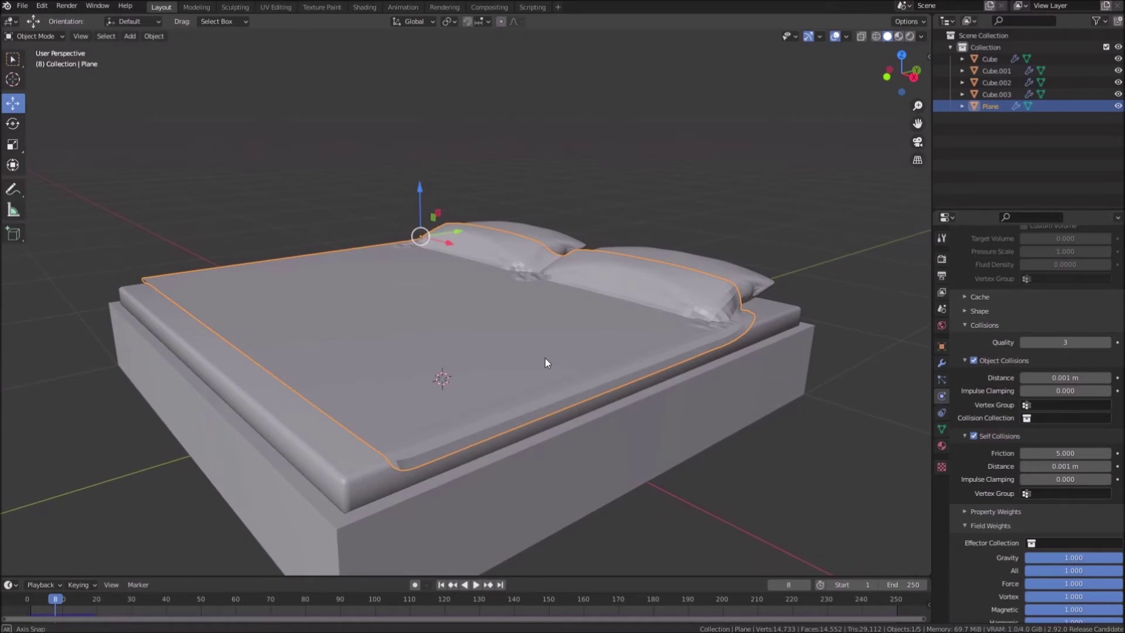
right_click(549, 369)
middle_click(579, 368)
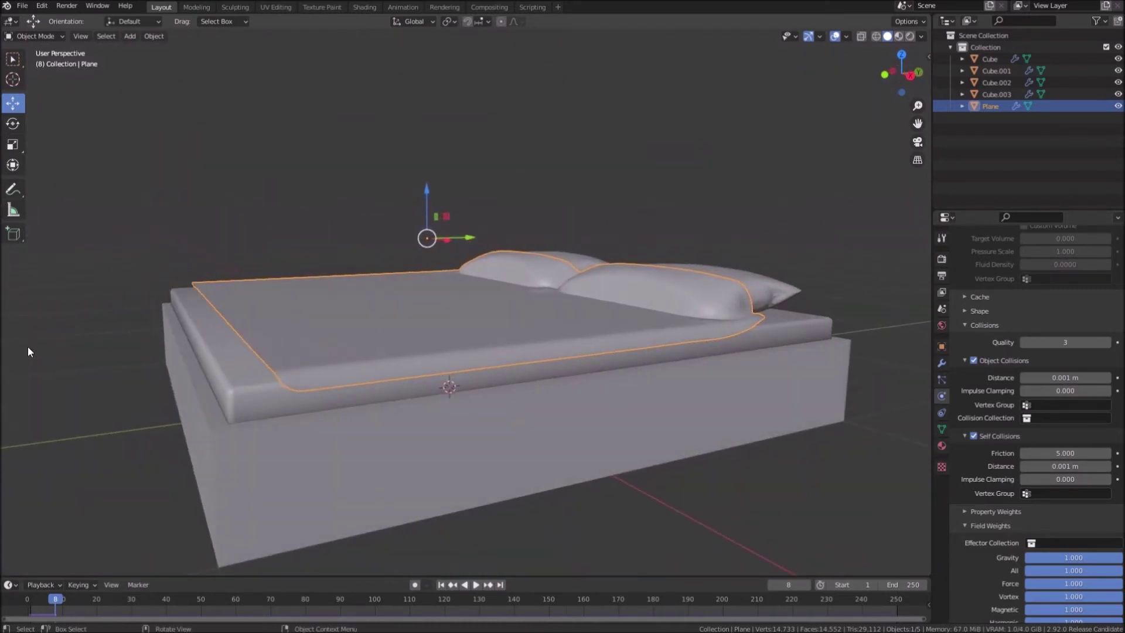
middle_click(70, 342)
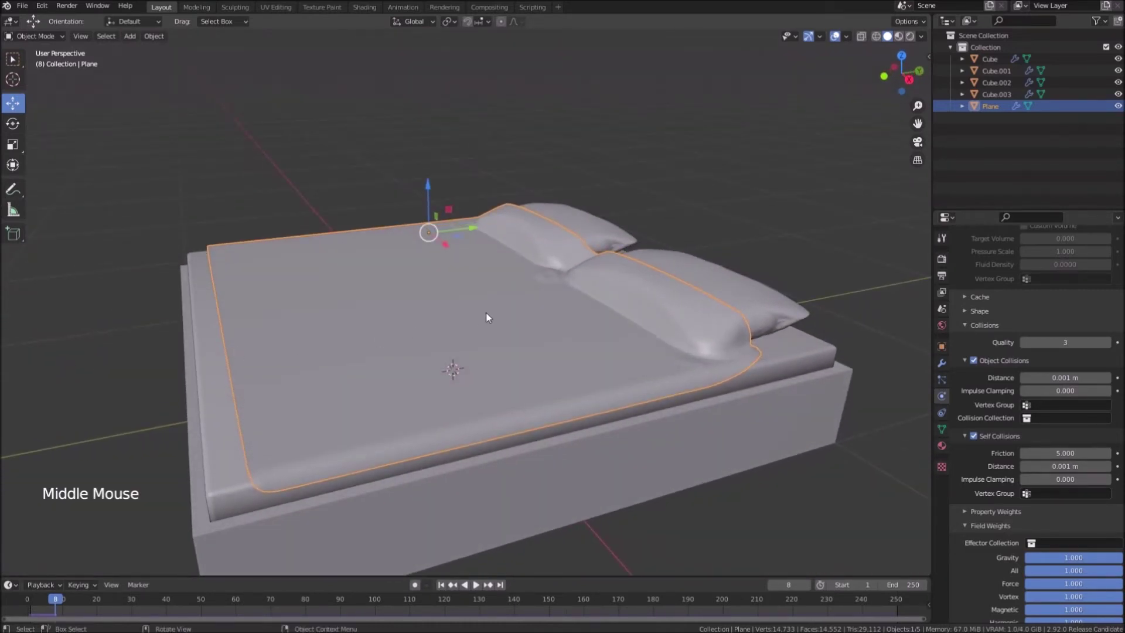
Step: Rescale the blanket at frame 1, apply the scale, replay the simulation and stop at frame 10
left_click(447, 588)
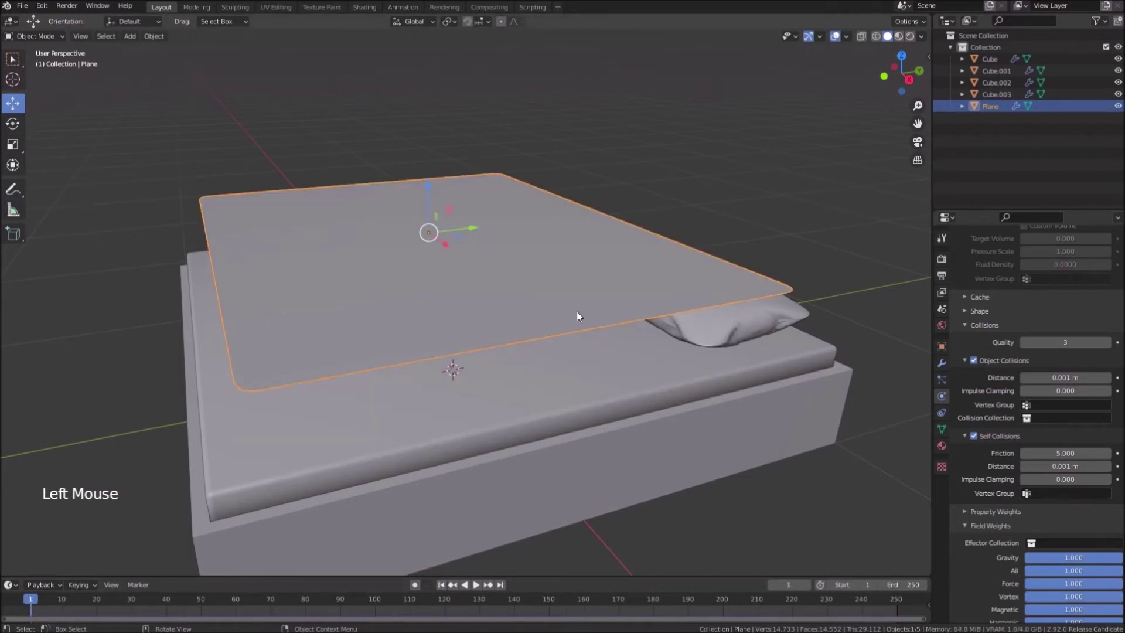
key("s")
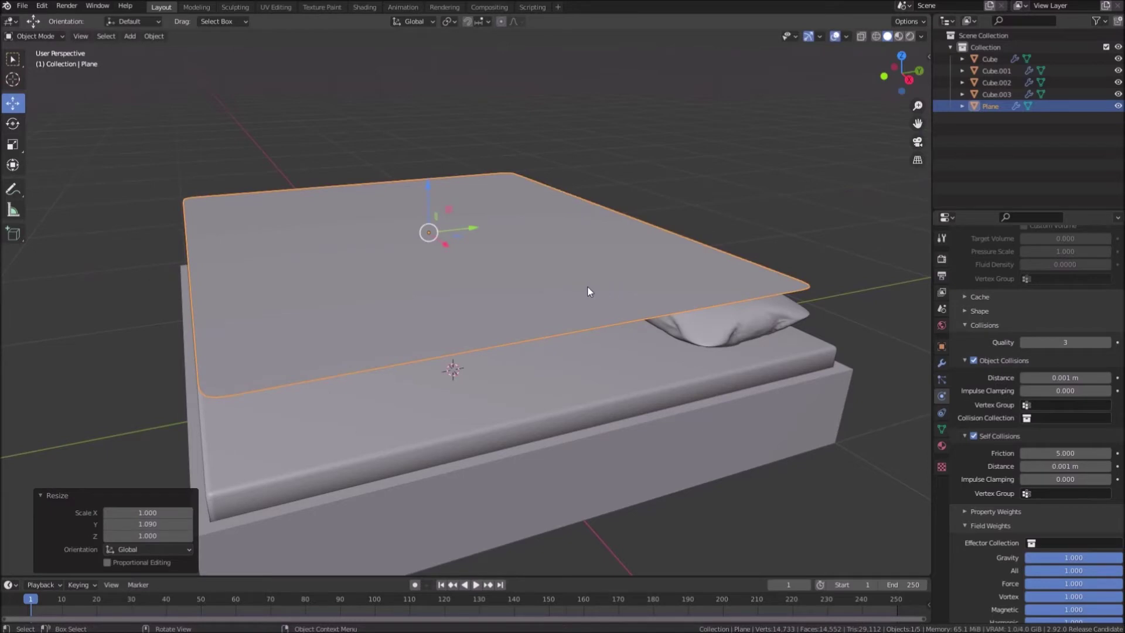
key("ctrl+a")
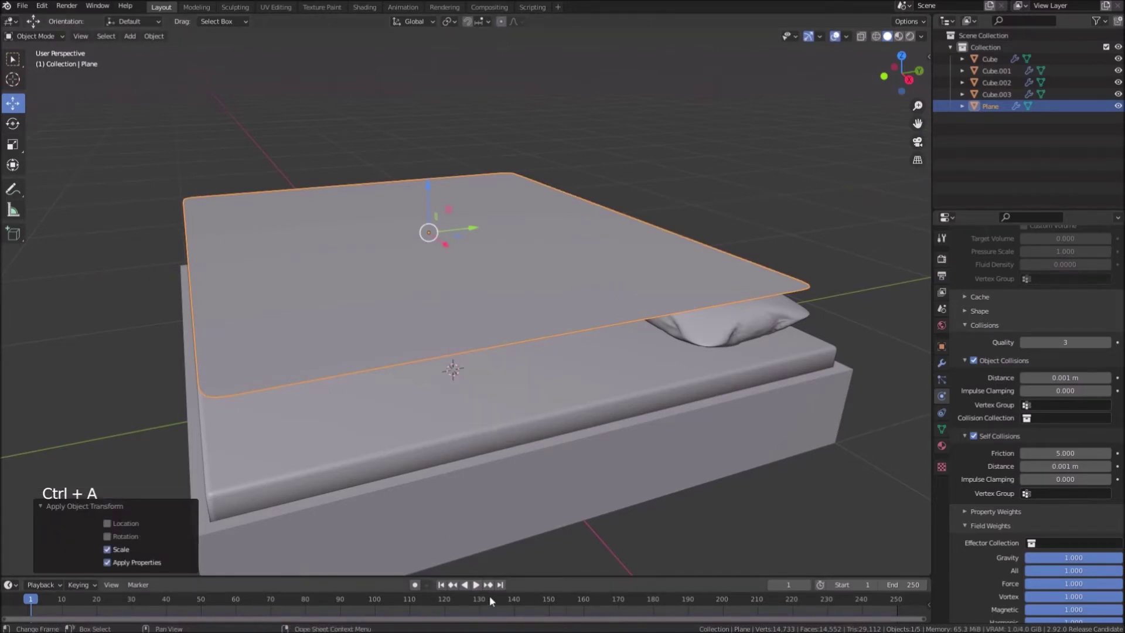
left_click(479, 590)
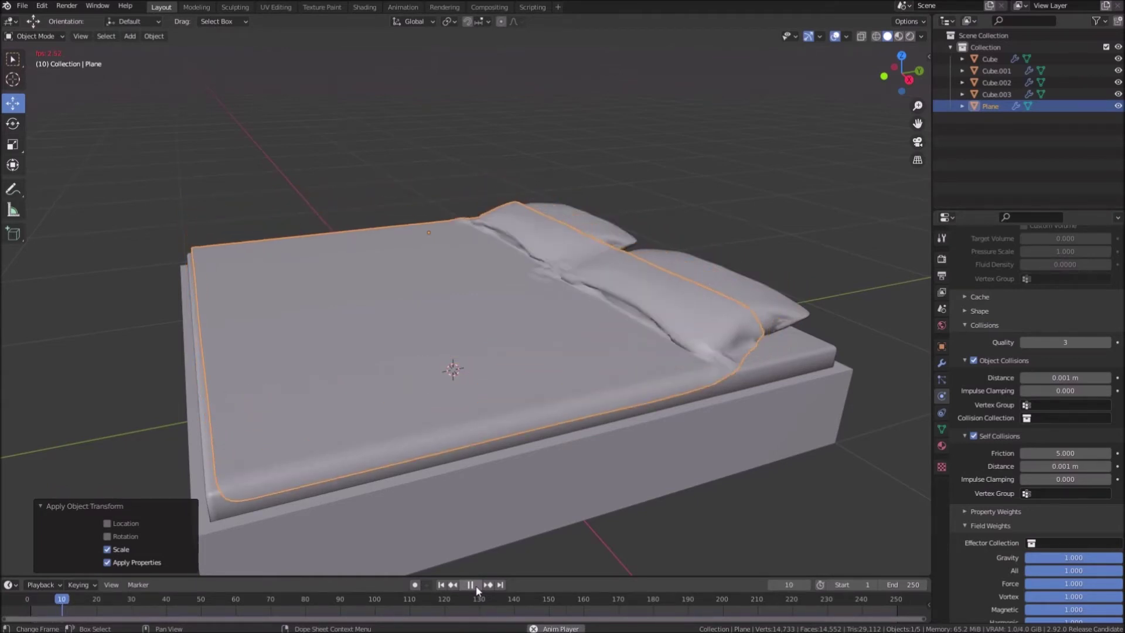
left_click(479, 590)
left_click(73, 600)
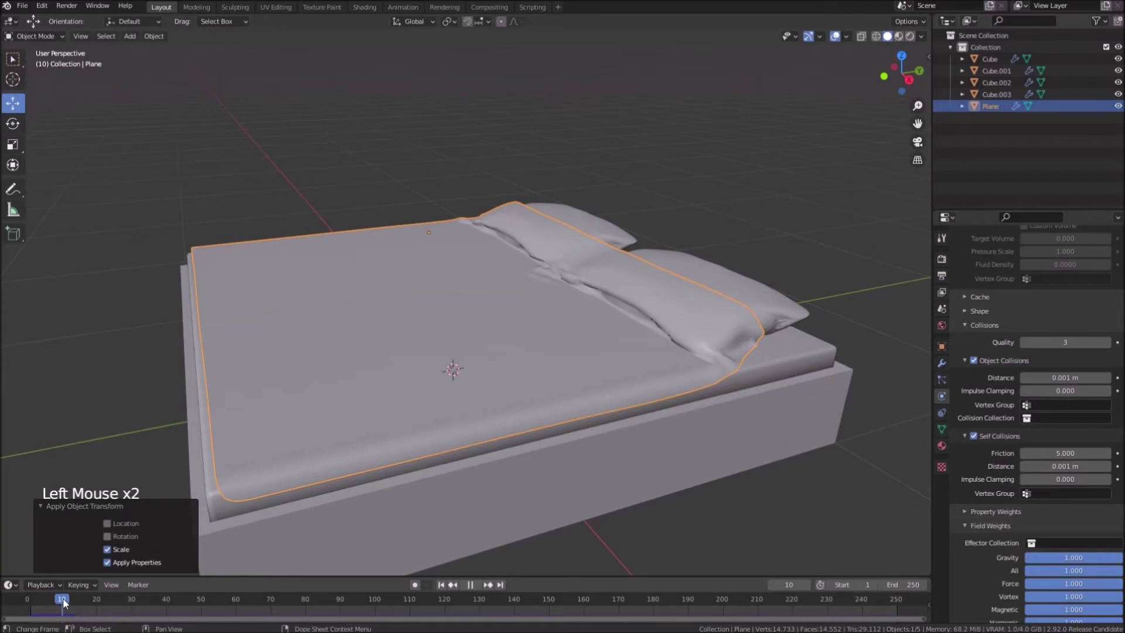
Step: Orbit around the bed to check the drape, then rewind to frame 1
middle_click(524, 423)
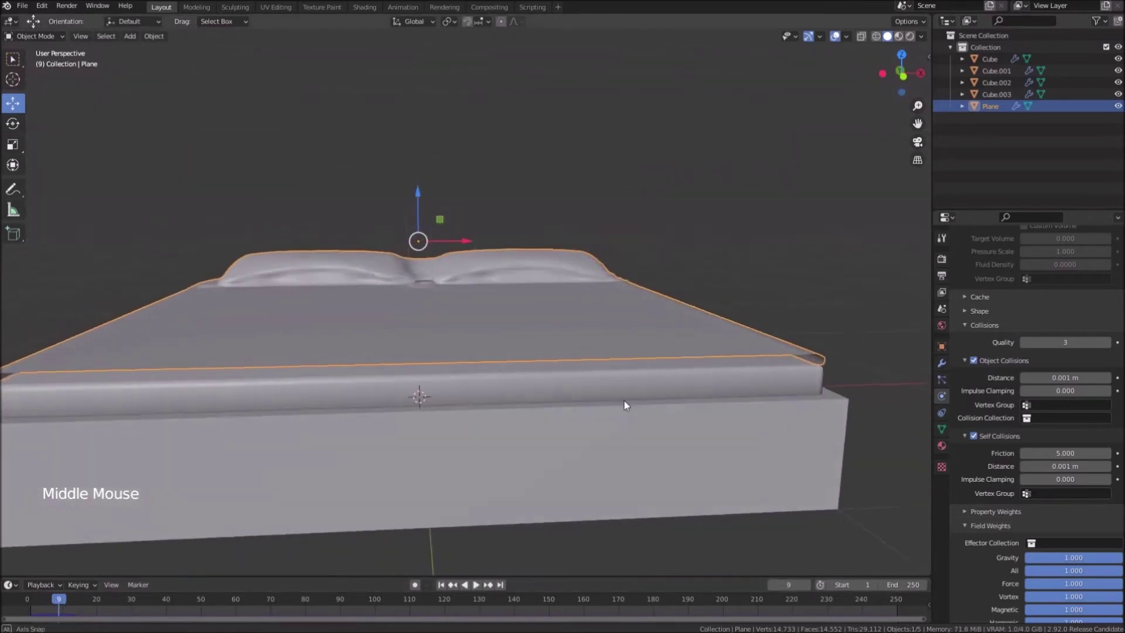
scroll("up", 3)
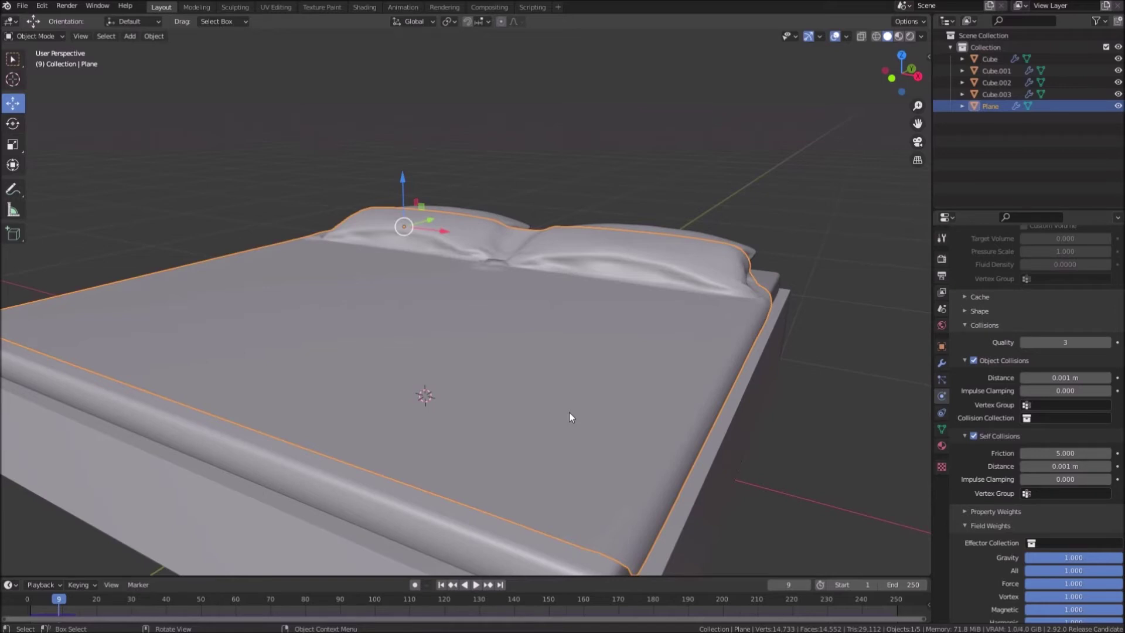
middle_click(456, 345)
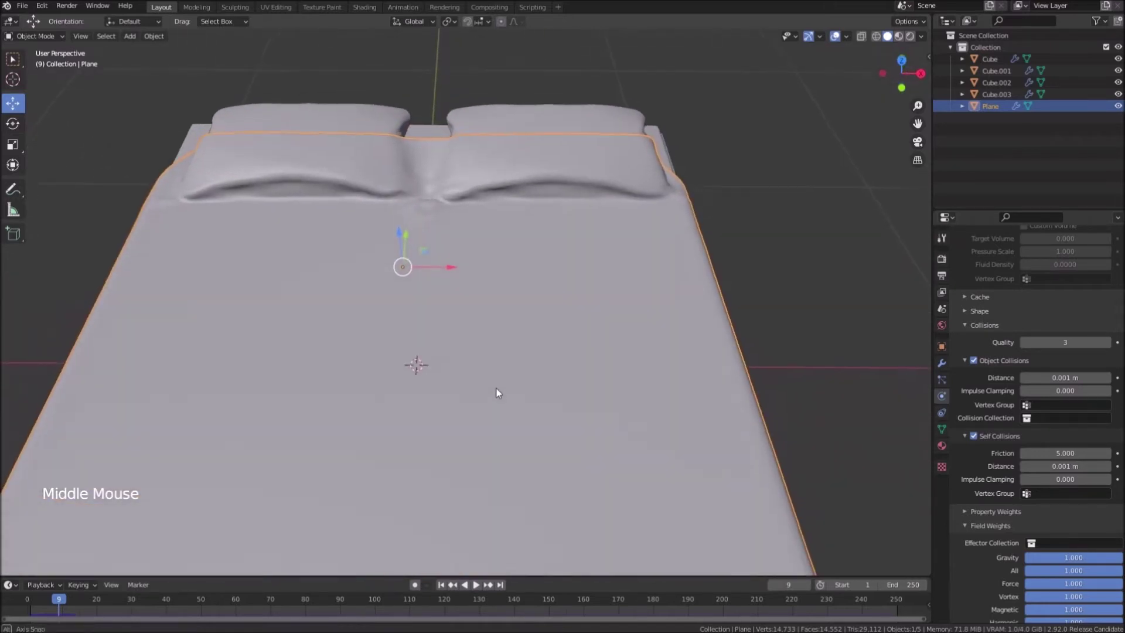
scroll("down", 3)
middle_click(463, 341)
middle_click(510, 369)
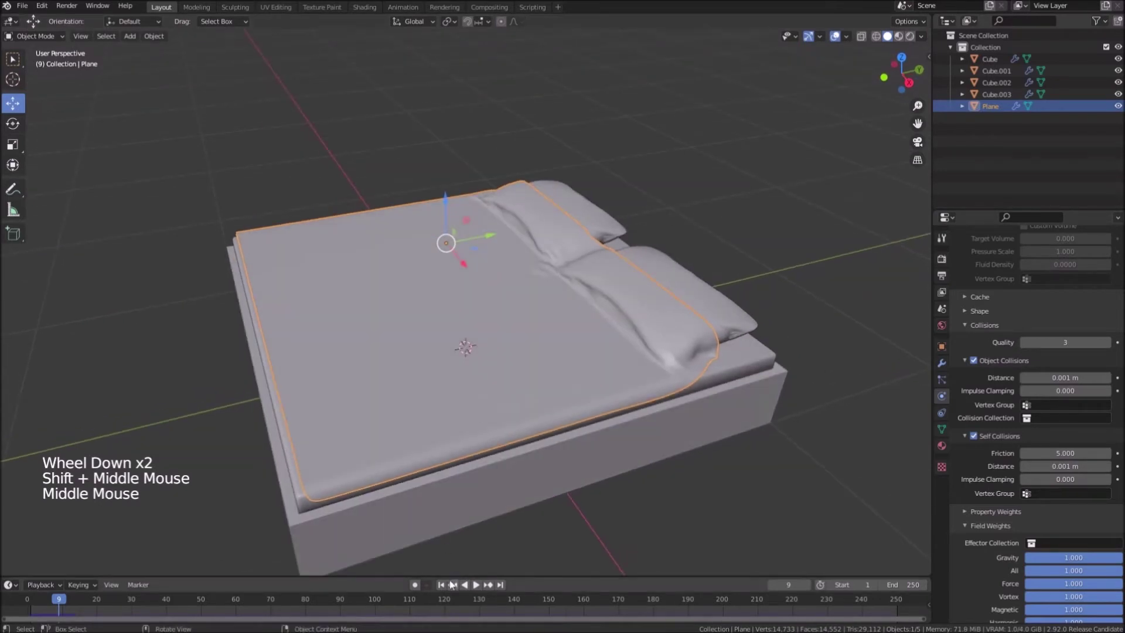
left_click(445, 587)
Step: Inspect and adjust the two pillows Cube.003 and Cube.002 beneath the blanket
middle_click(678, 334)
left_click(677, 322)
middle_click(751, 339)
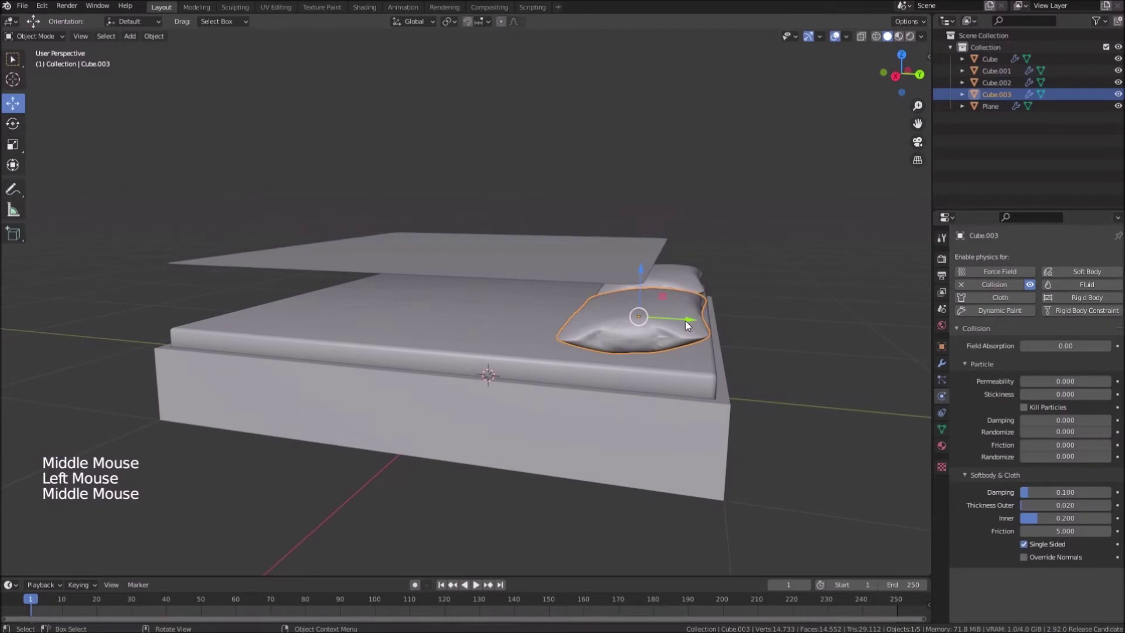
middle_click(709, 323)
left_click(695, 318)
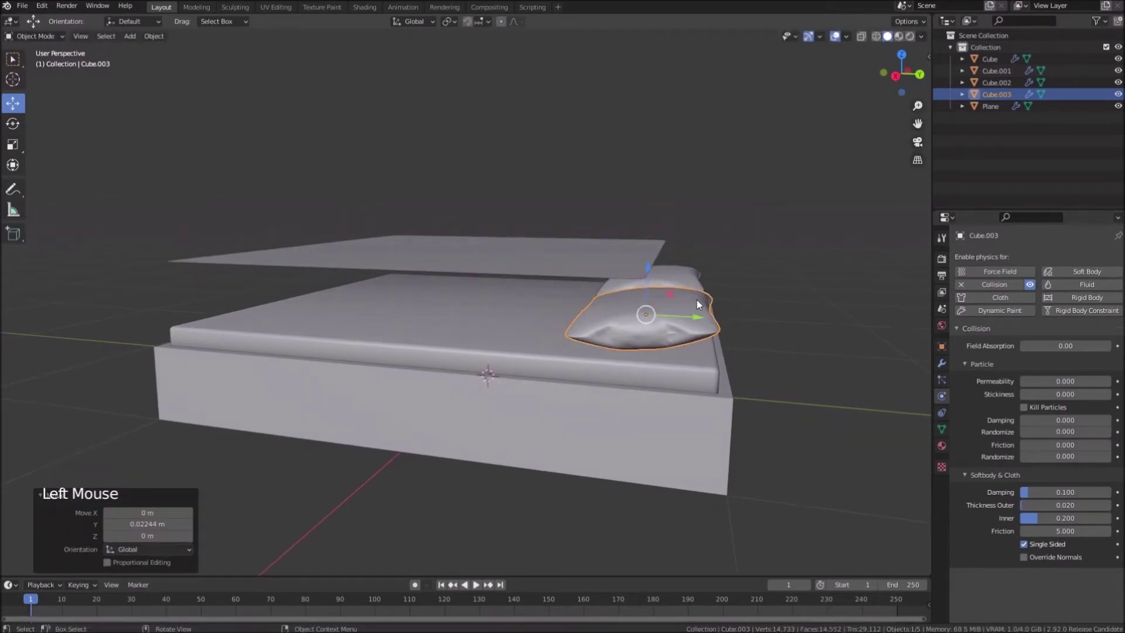
middle_click(704, 315)
key("r")
left_click(698, 278)
key("r")
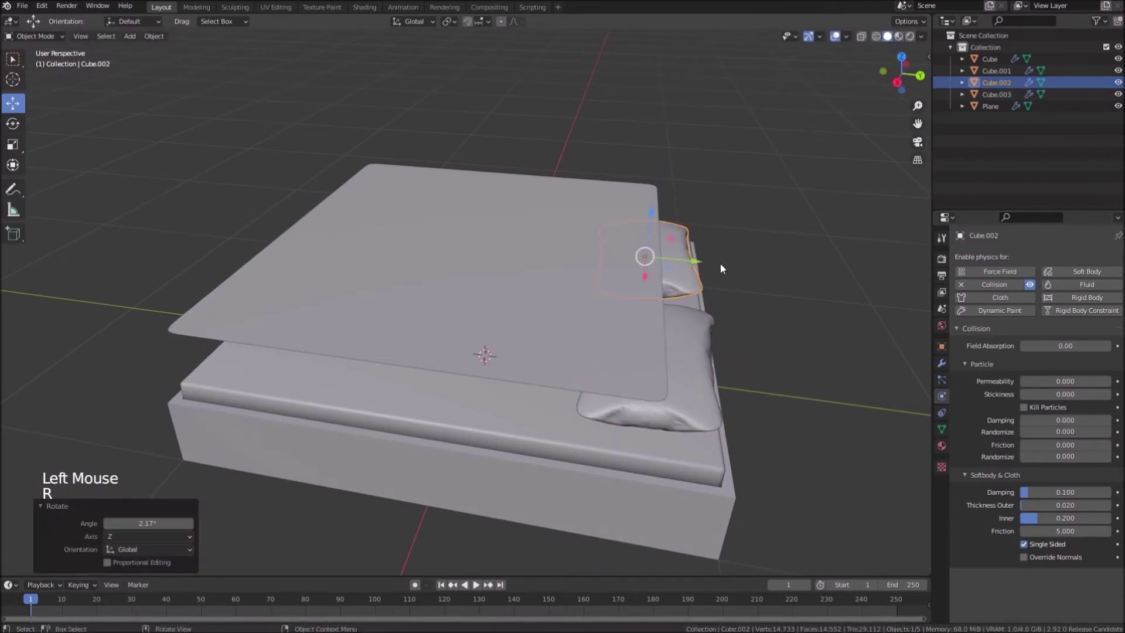
left_click(700, 265)
middle_click(641, 339)
middle_click(650, 342)
Step: Widen the blanket plane slightly along X (about 1.05) and apply the scale
left_click(530, 298)
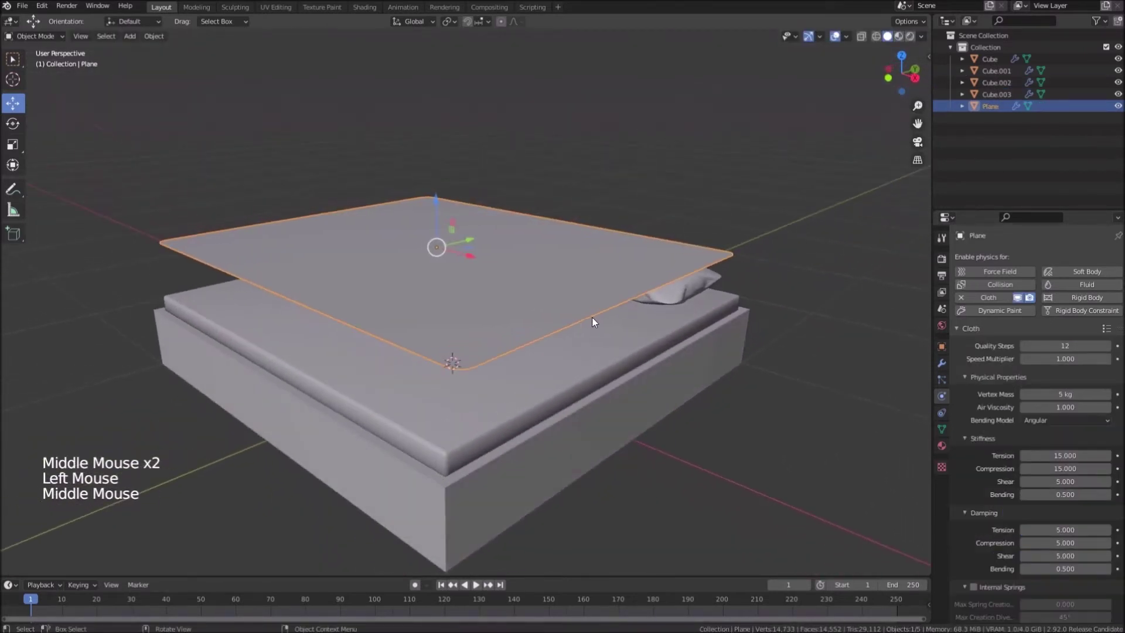
key("s")
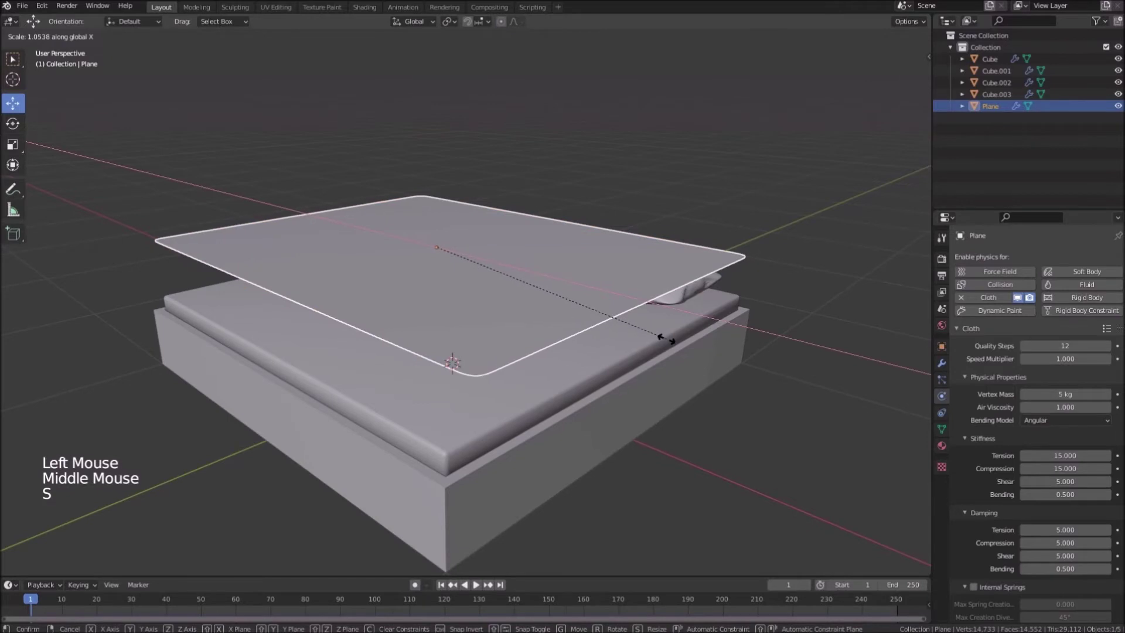
key("ctrl+a")
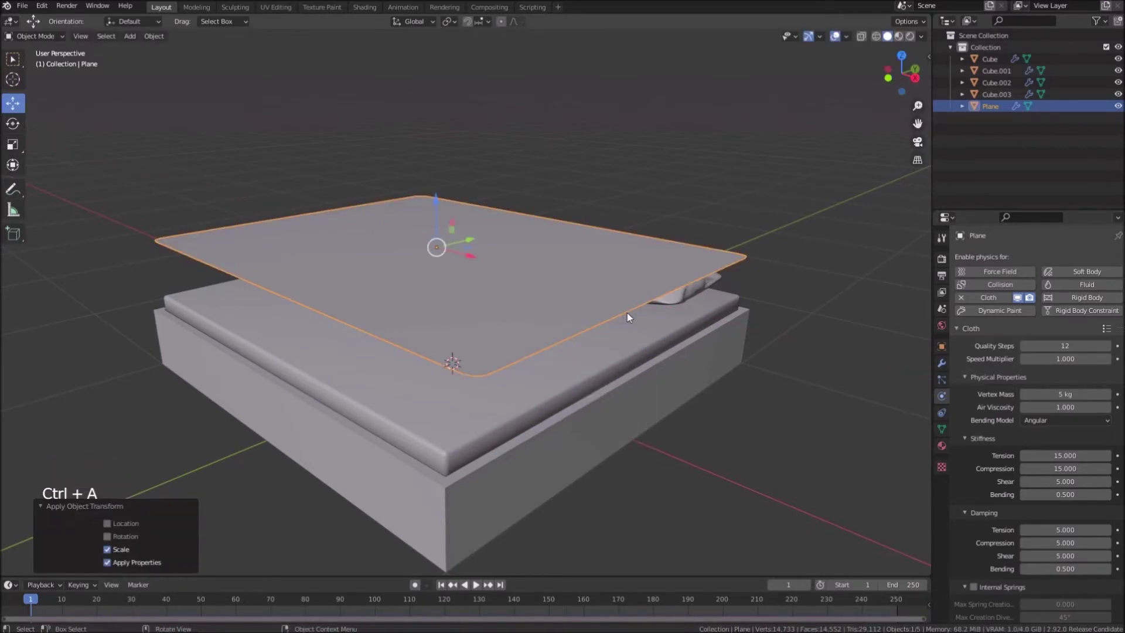
left_click(477, 589)
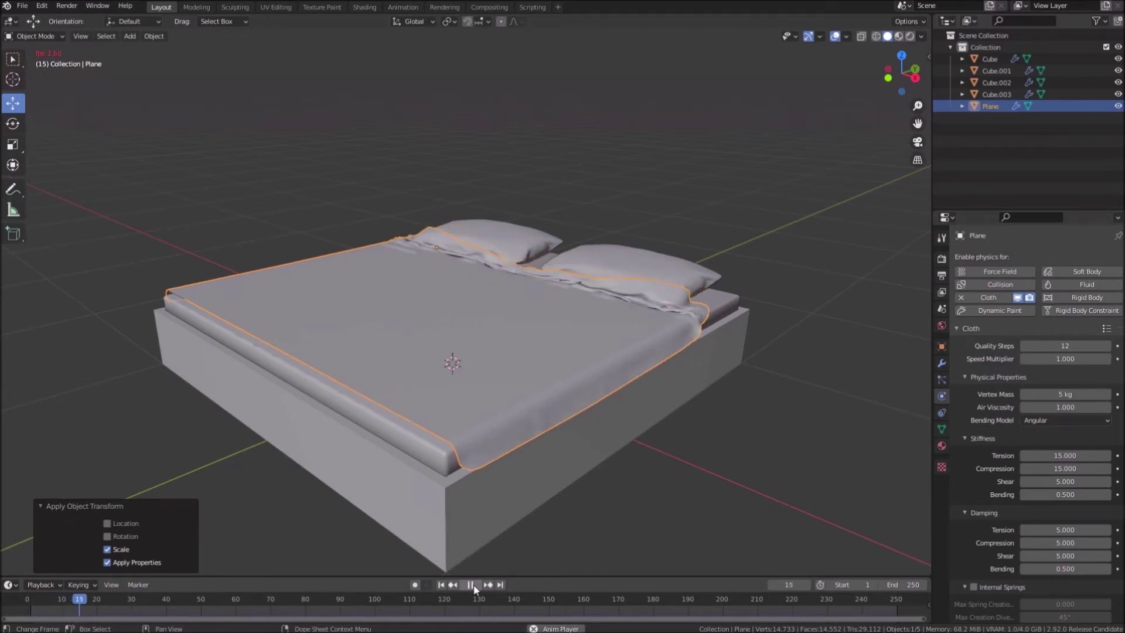
left_click(477, 589)
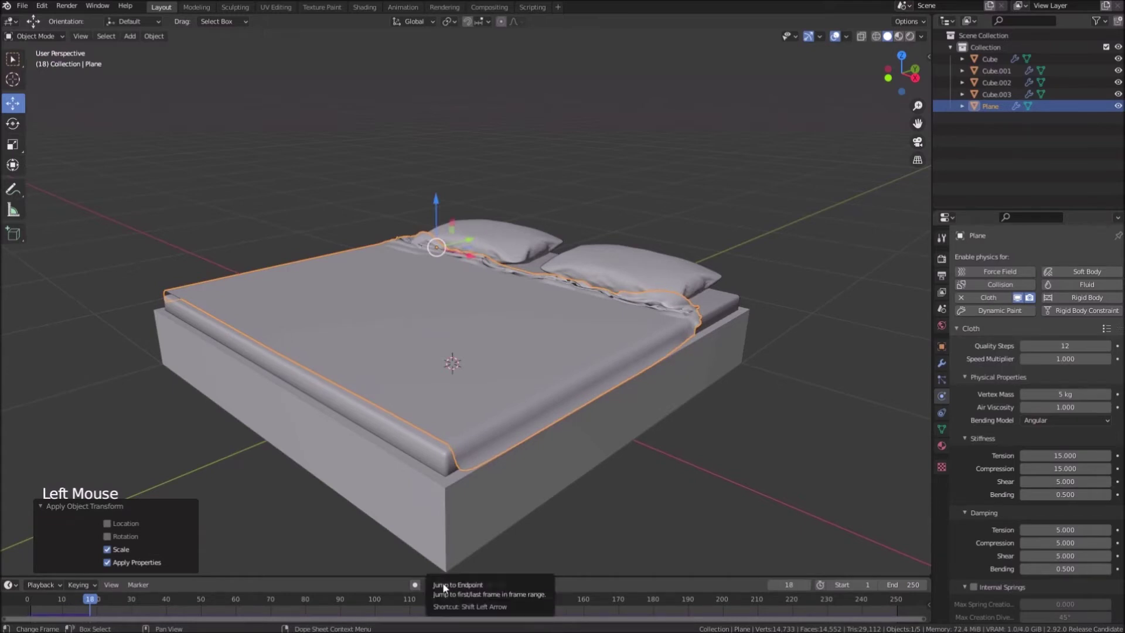
left_click(79, 606)
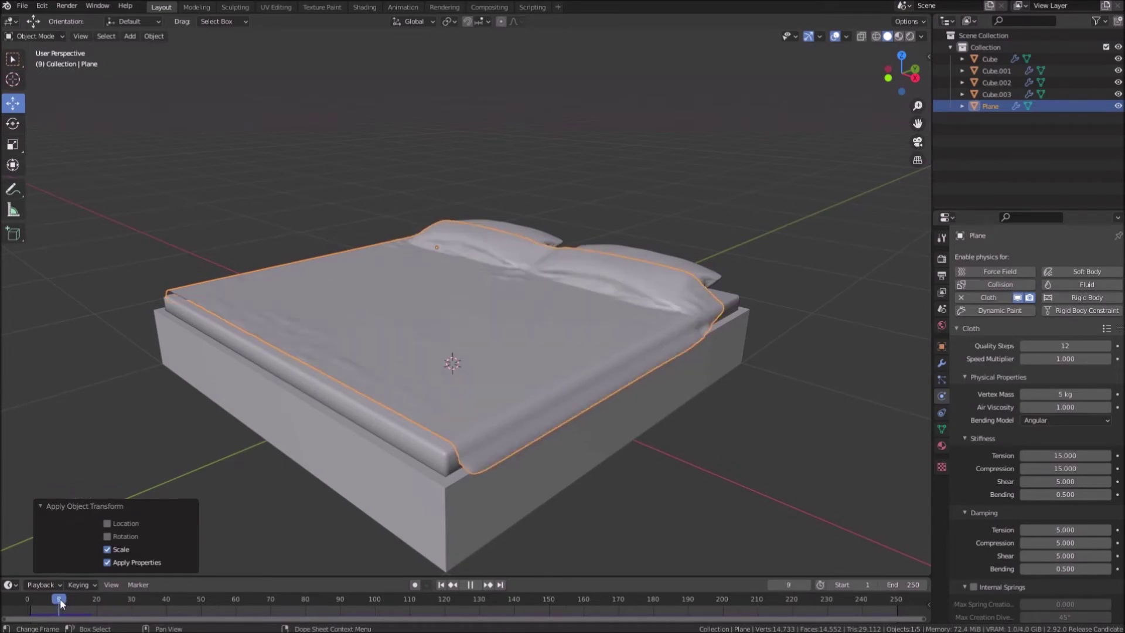
middle_click(408, 286)
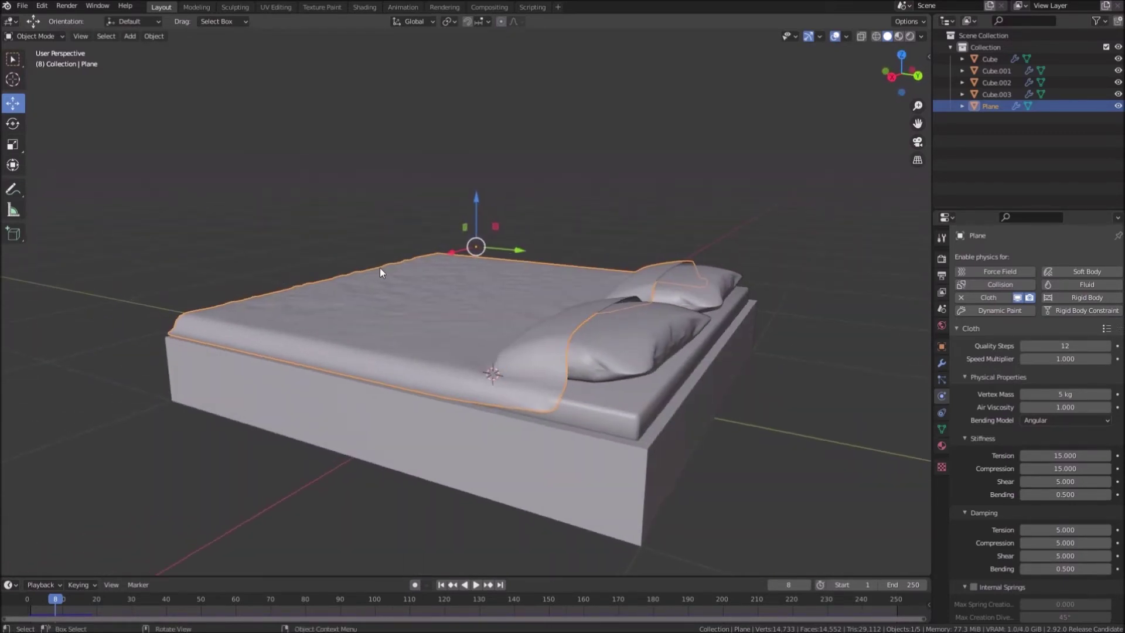
middle_click(573, 320)
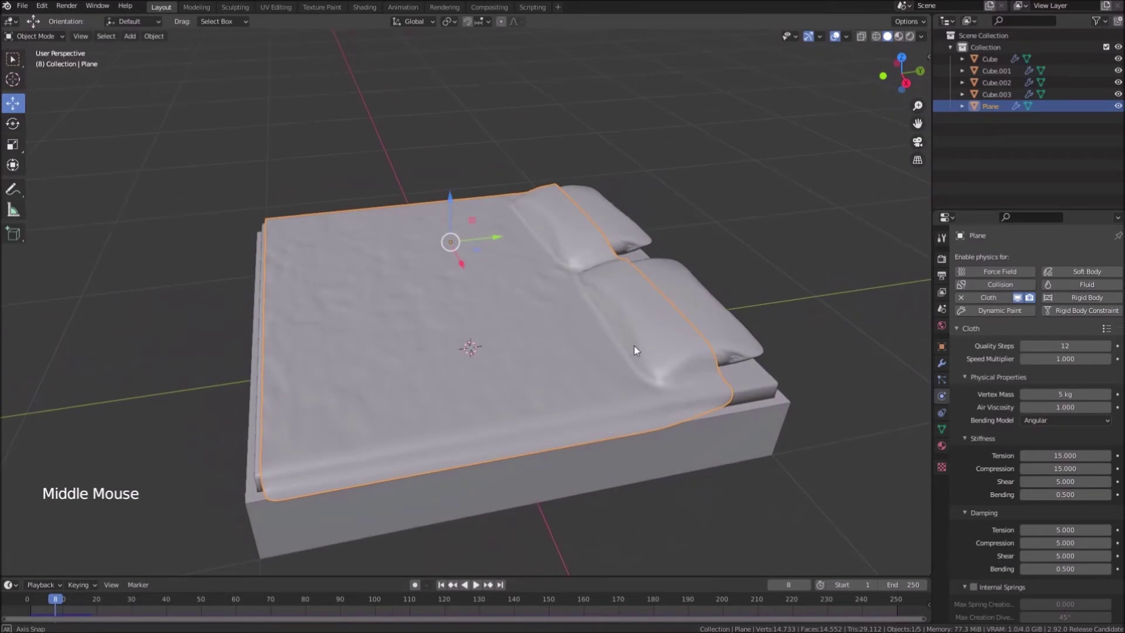
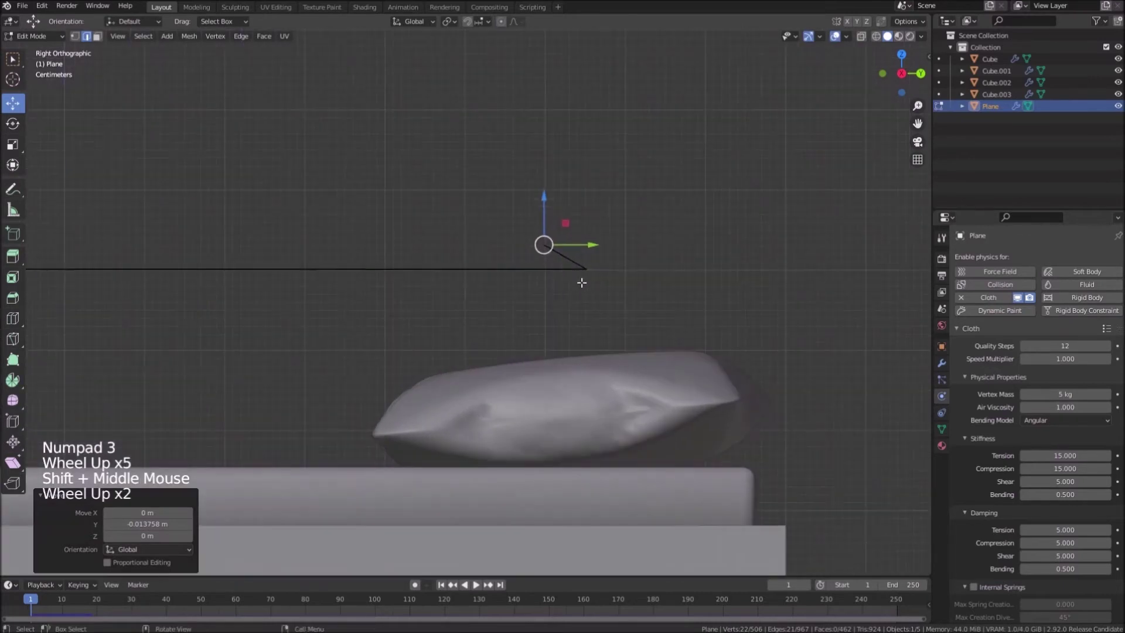
Step: Extrude the blanket's head-end edge upward in two angled segments to form a folded-back flap
scroll("up", 3)
scroll("up", 3)
key("e")
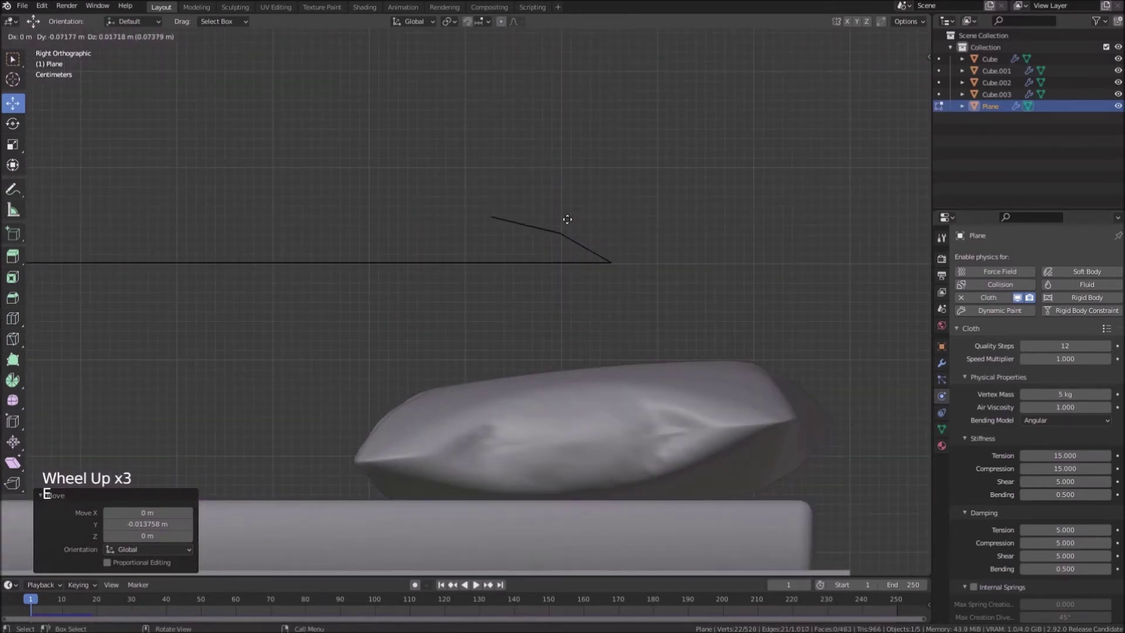
key("e")
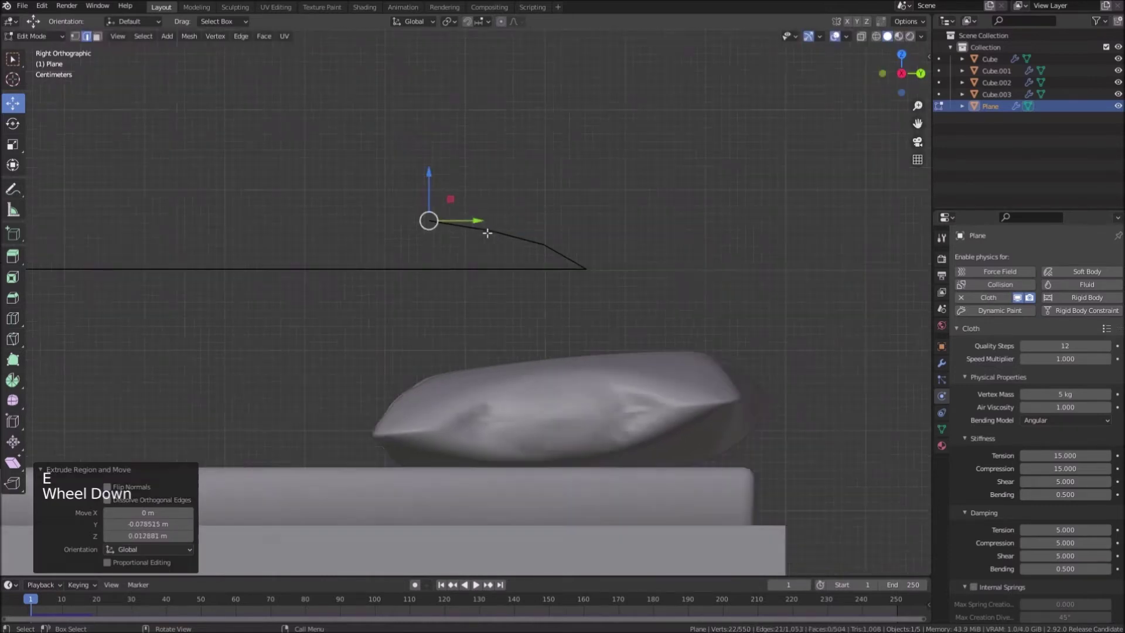
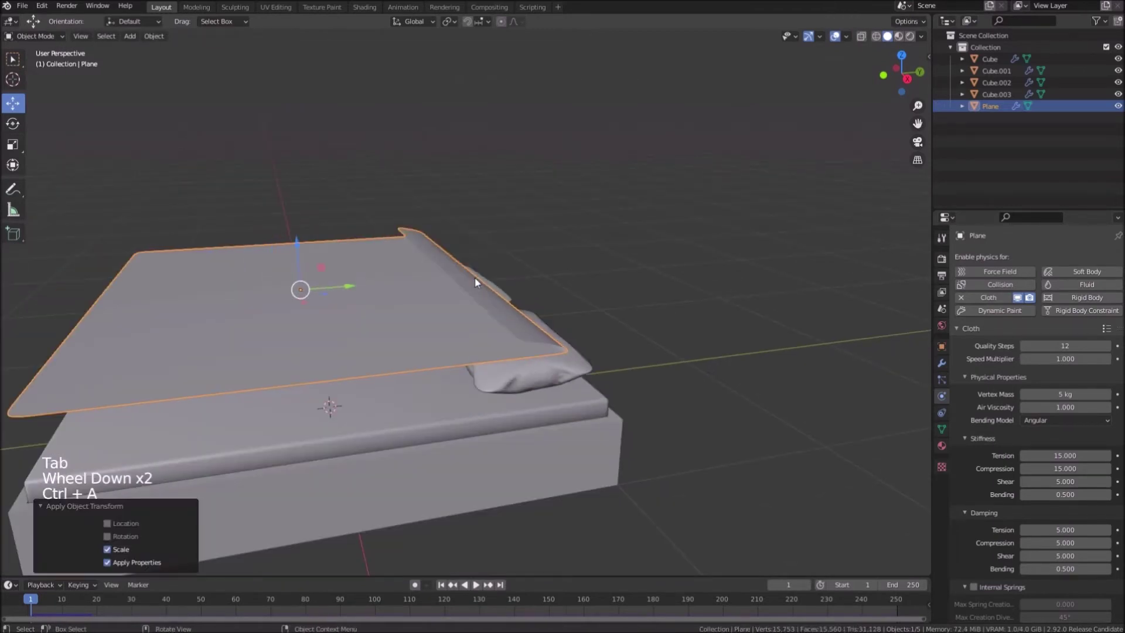
Step: Play the cloth simulation, pause near frame 12, and inspect the blanket draped over the pillows
scroll("down", 3)
middle_click(465, 324)
scroll("up", 3)
middle_click(450, 529)
scroll("up", 3)
middle_click(518, 473)
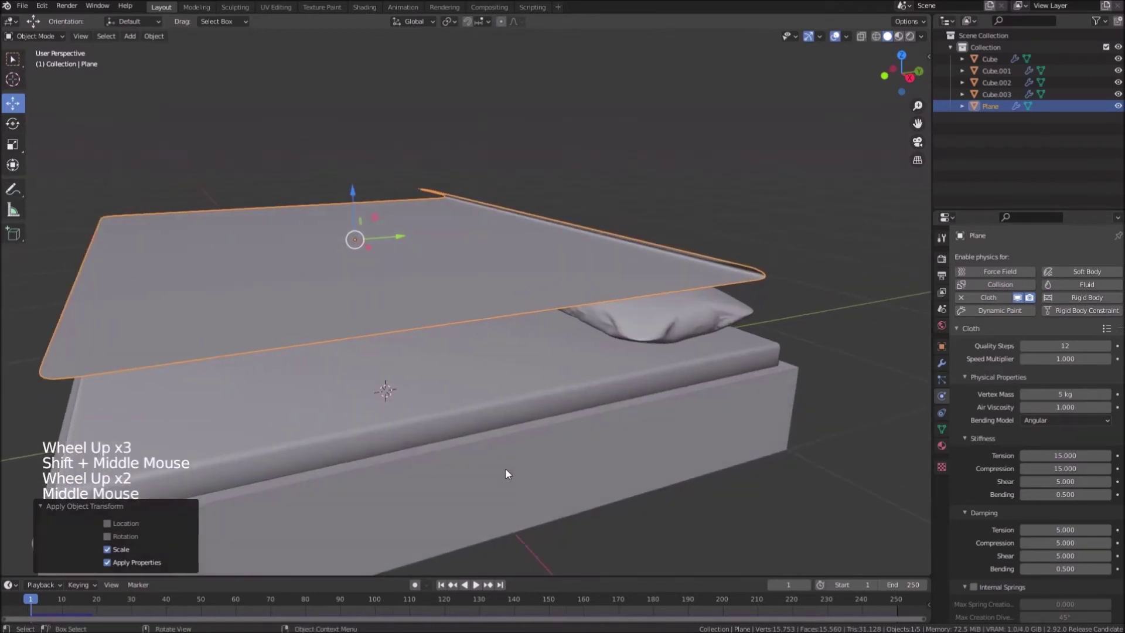
left_click(483, 590)
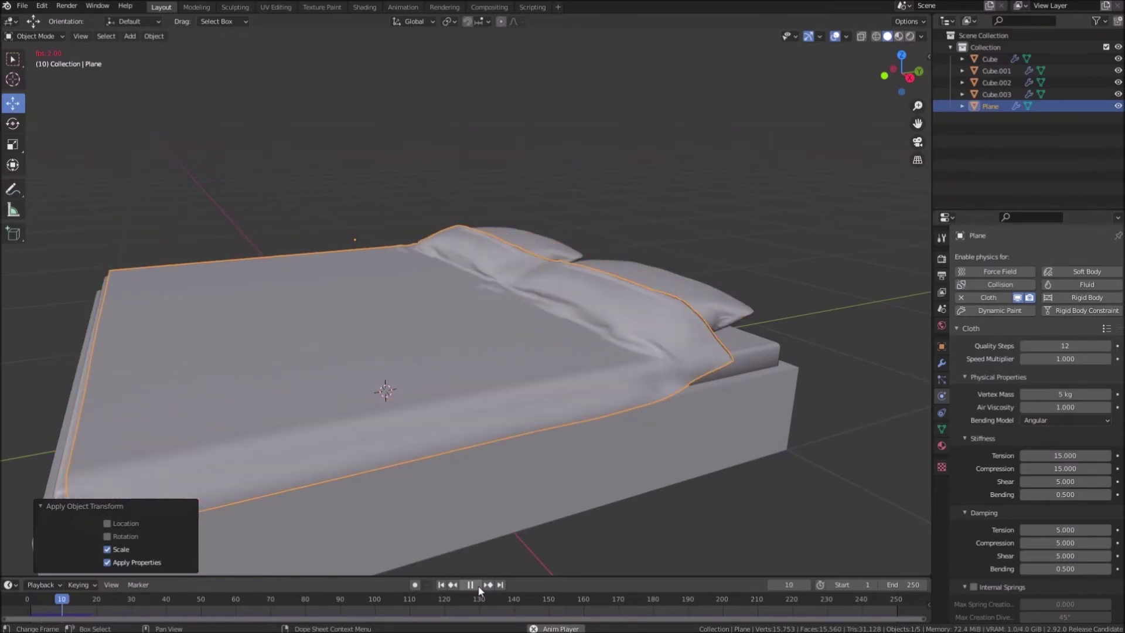
left_click(482, 590)
middle_click(575, 460)
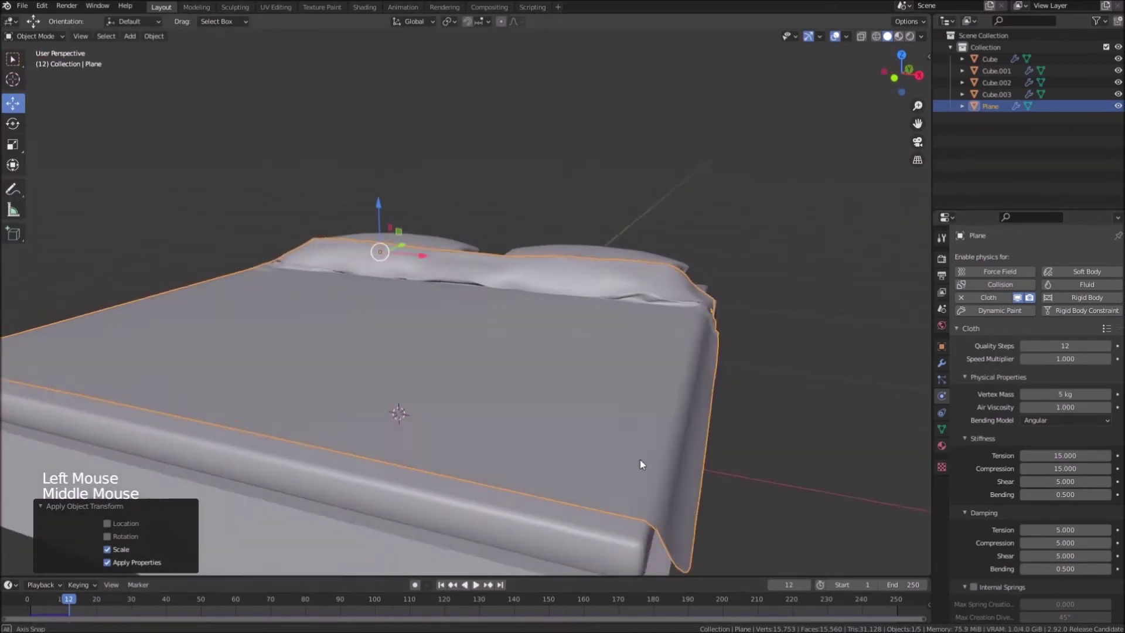
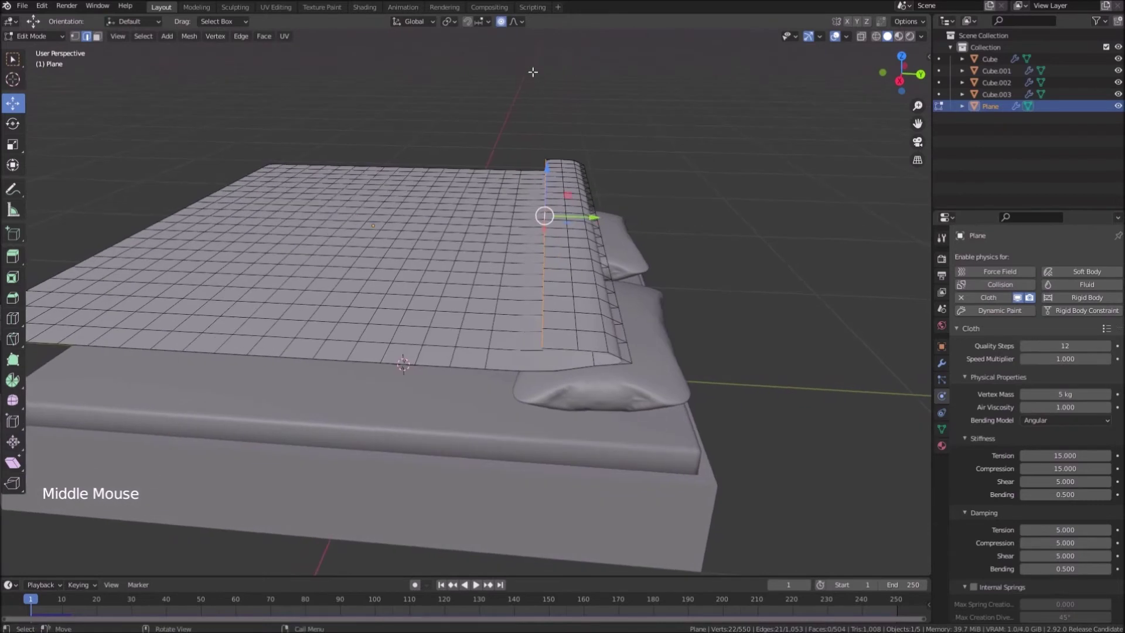
Step: Extrude an edge loop near the fold to add face rows, then return to Object Mode
left_click(508, 26)
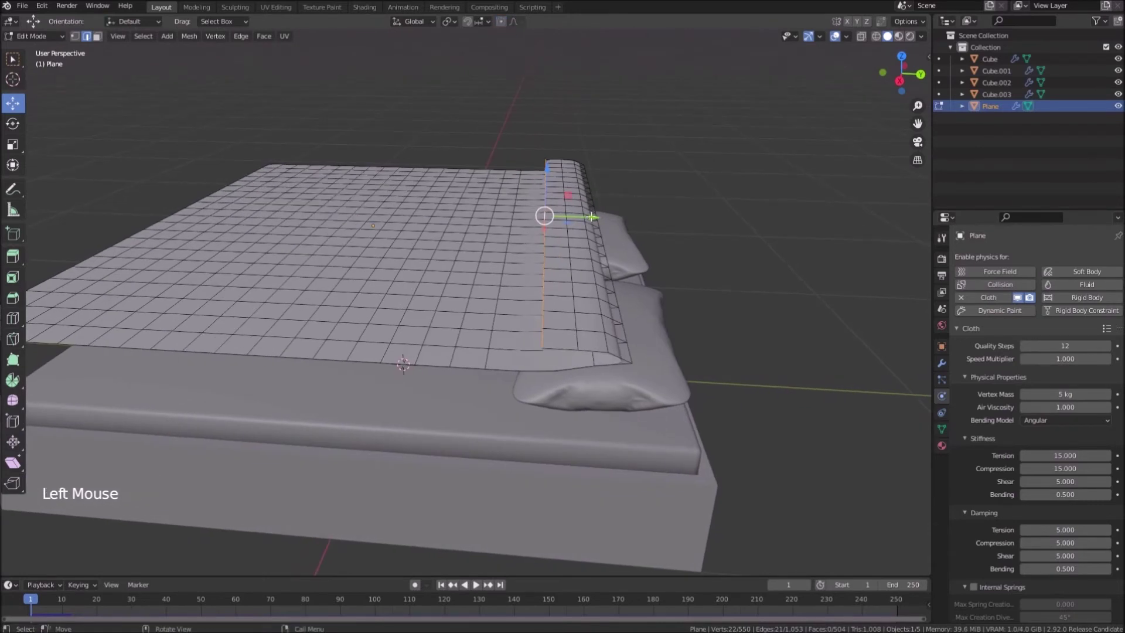
key("e")
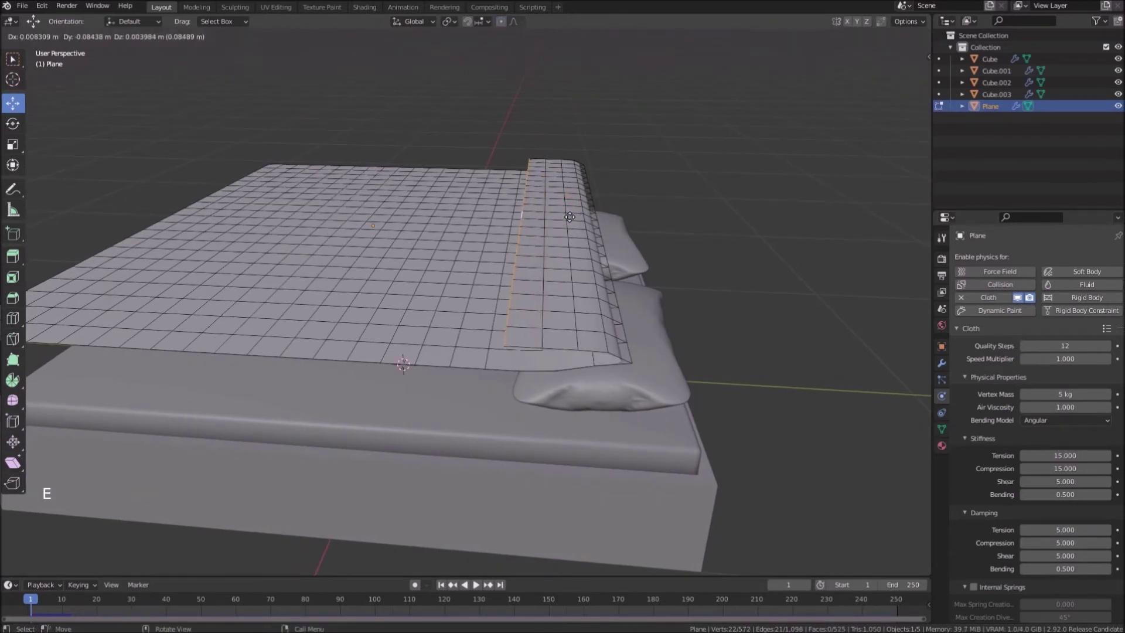
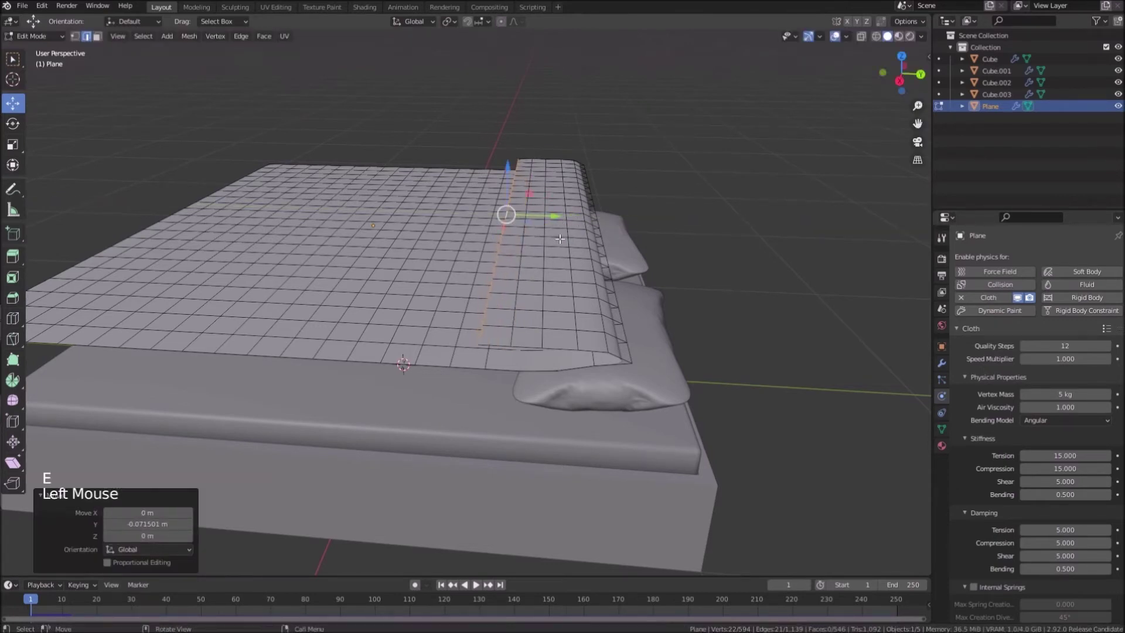
key("Tab")
middle_click(540, 276)
key("ctrl+a")
middle_click(594, 270)
scroll("down", 3)
middle_click(513, 367)
scroll("up", 3)
Step: Raise the blanket's cloth collision quality from 3 to 6 and save the blend file
scroll("down", 3)
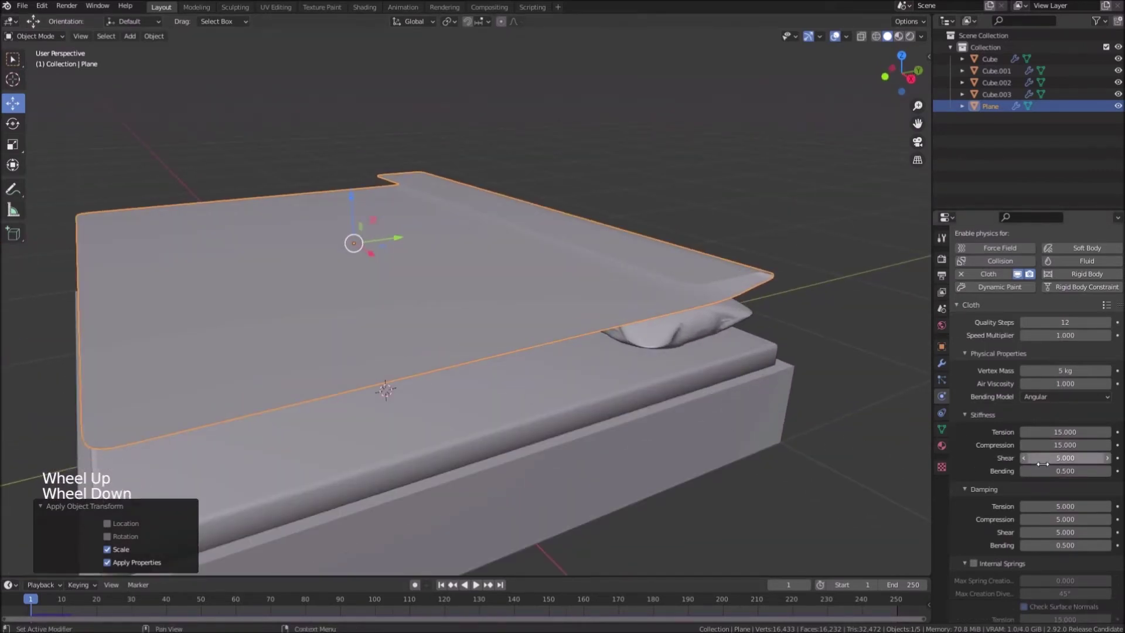
scroll("down", 3)
scroll("down", 3)
left_click(1109, 487)
scroll("down", 3)
left_click(1110, 487)
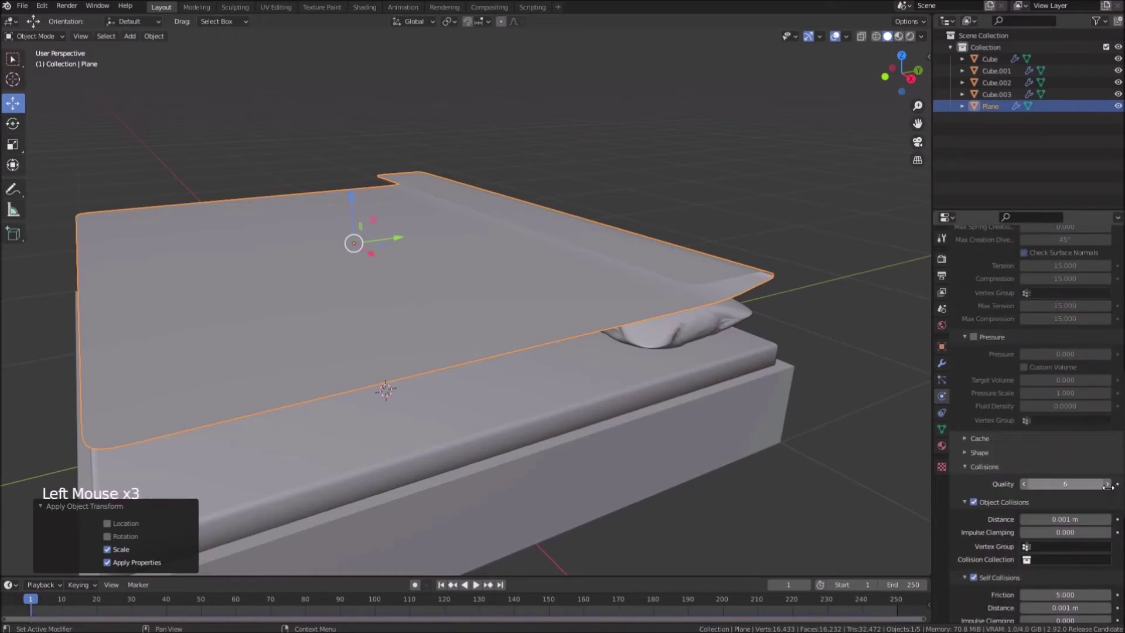
scroll("down", 3)
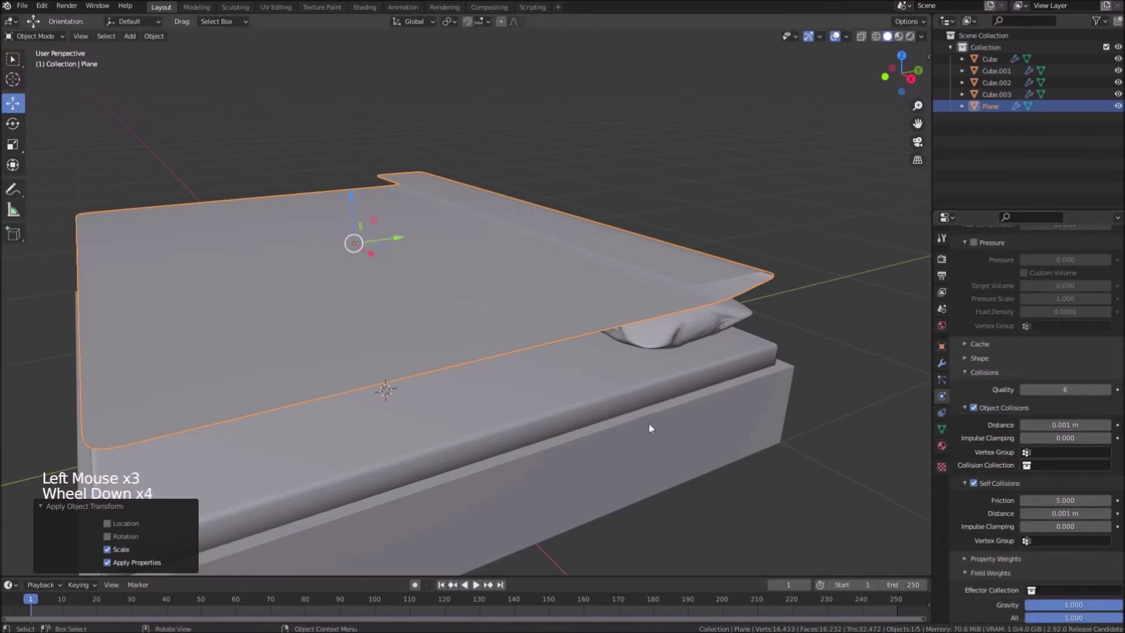
middle_click(615, 421)
middle_click(646, 401)
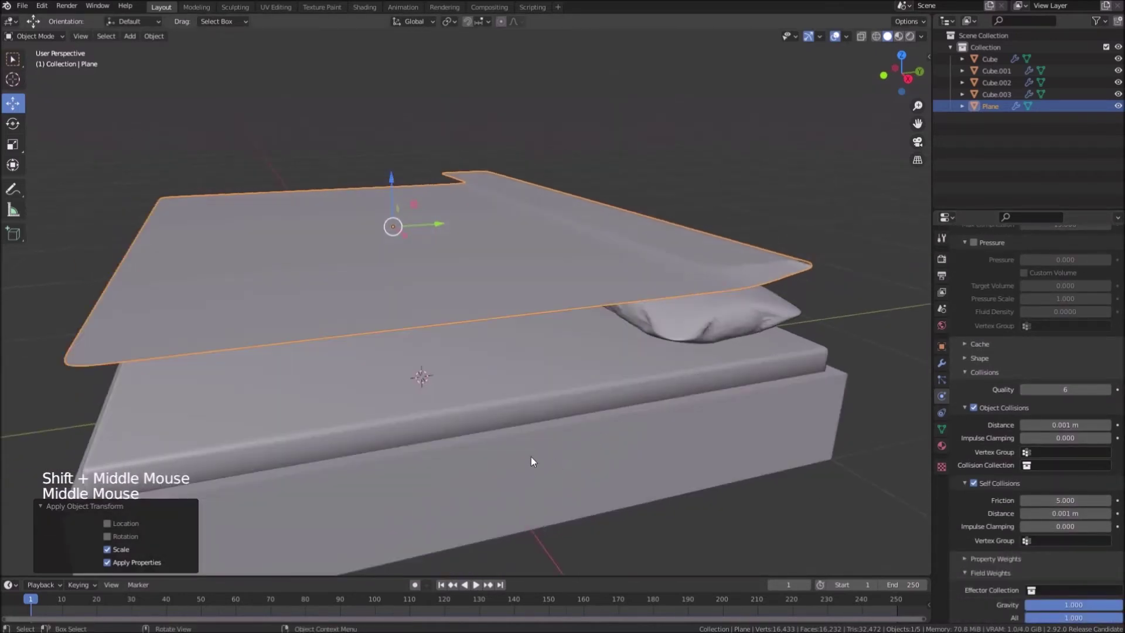
key("ctrl+s")
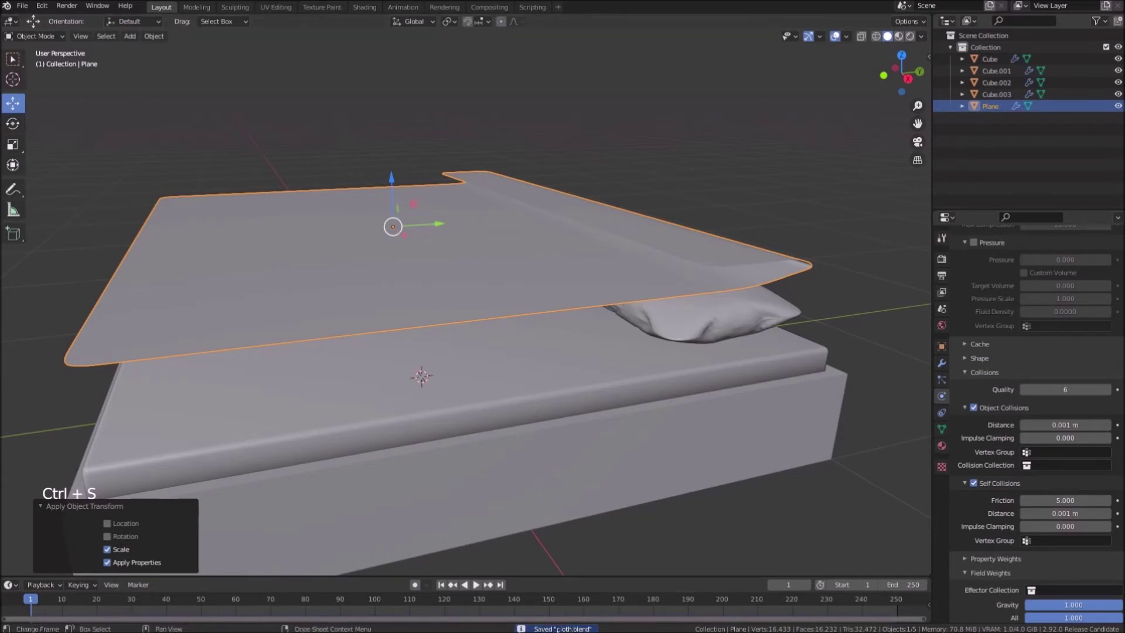
Step: Rerun the cloth simulation and hold the timeline at frame 9
left_click(479, 589)
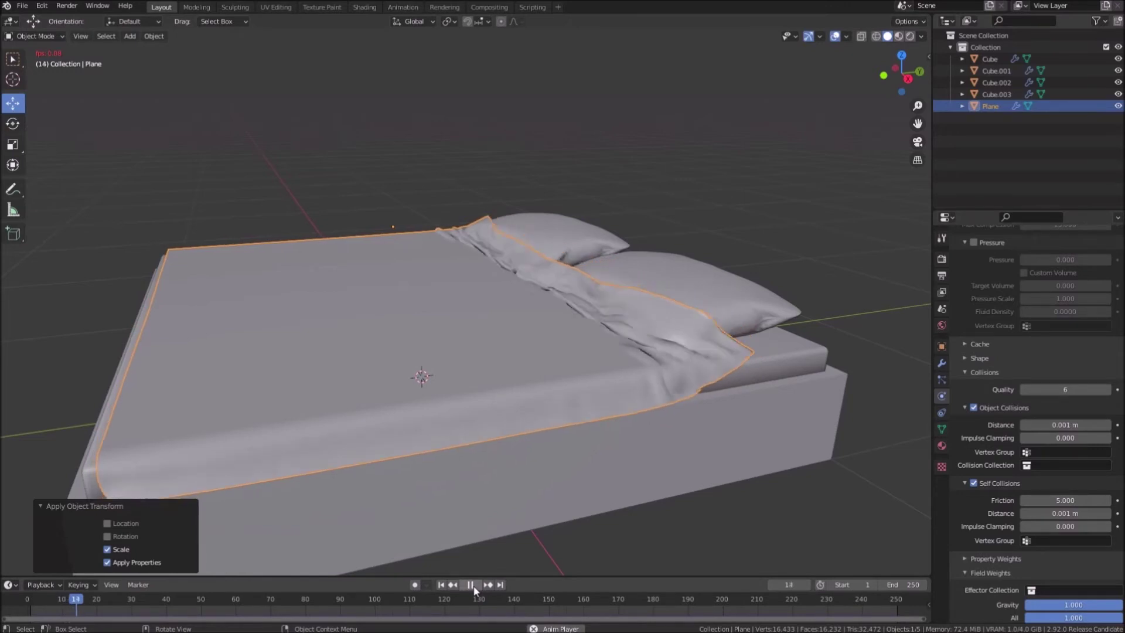
left_click(477, 590)
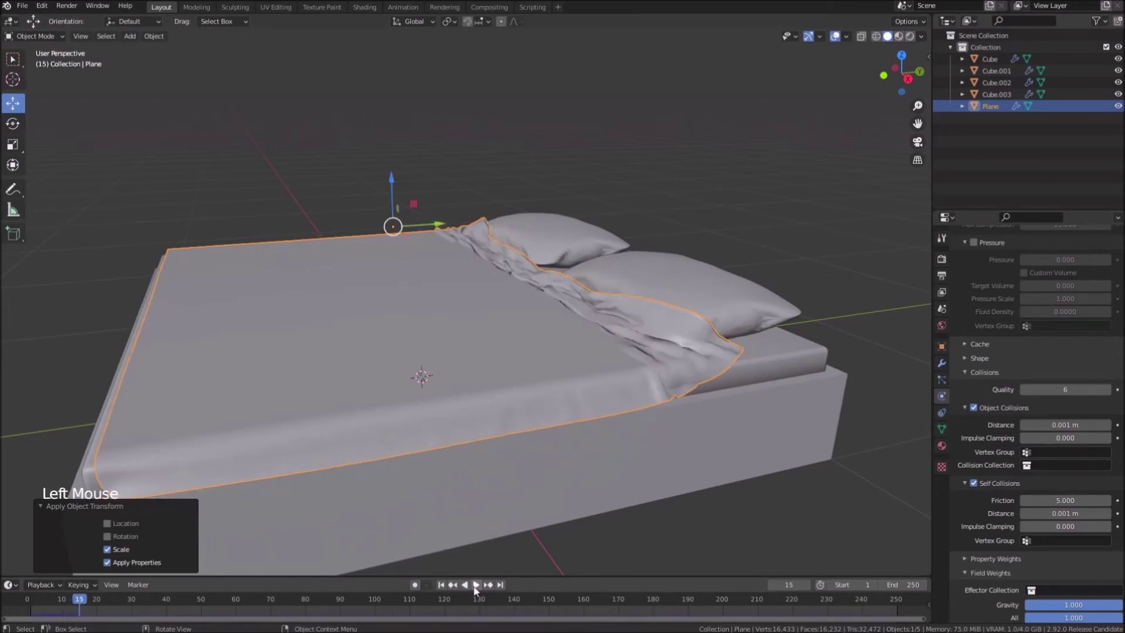
middle_click(538, 514)
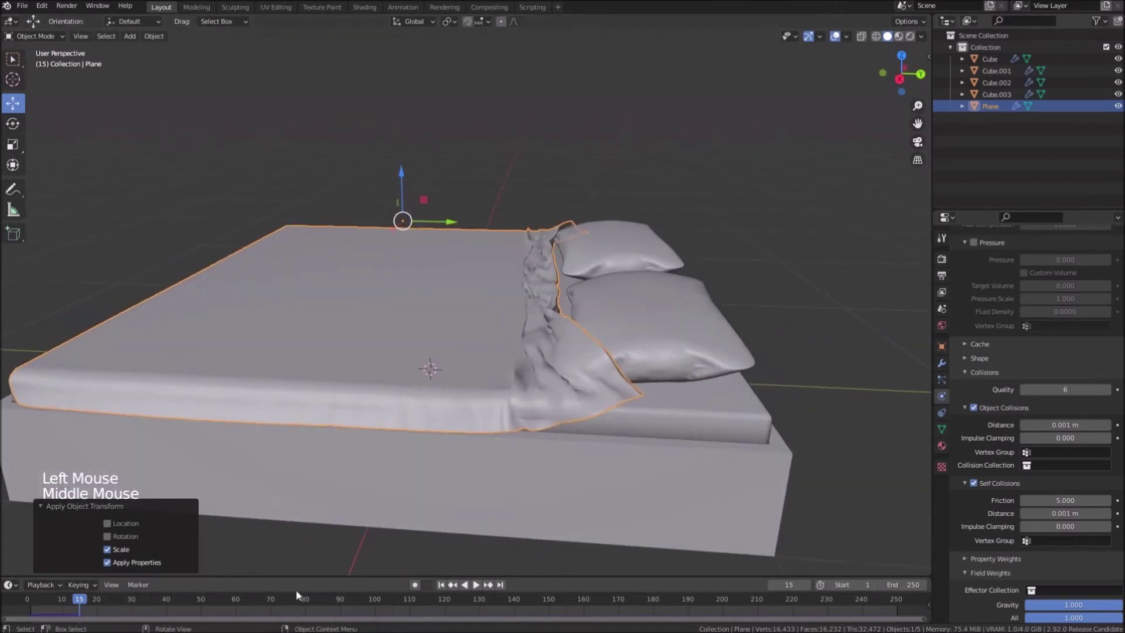
left_click(50, 602)
left_click(50, 602)
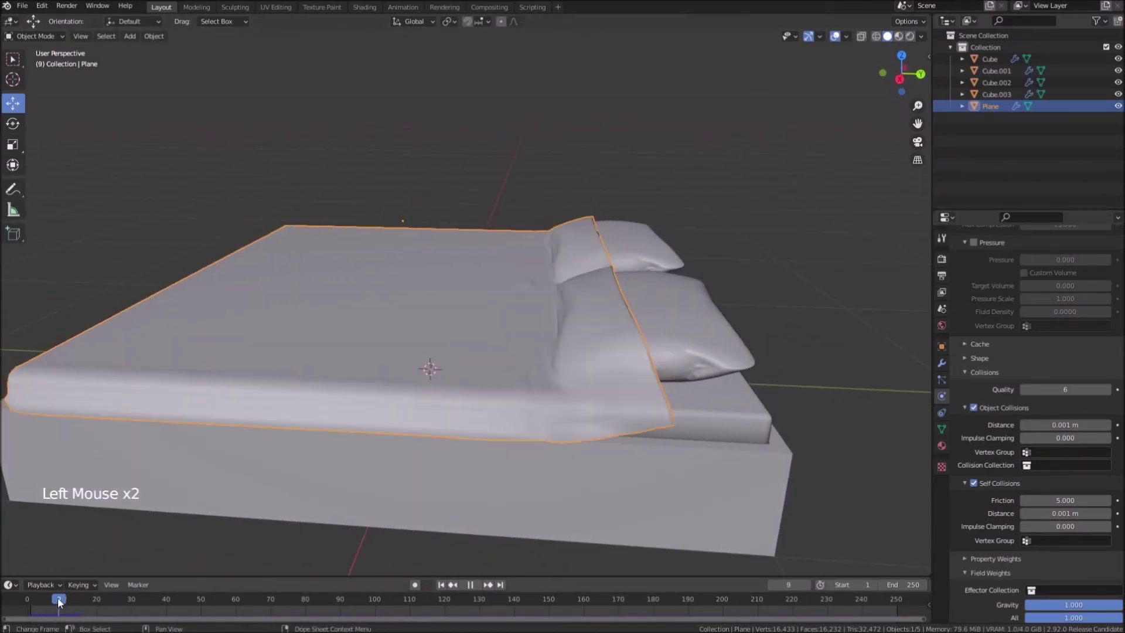
Step: Orbit around the bed to check the frame-9 drape over the pillows
middle_click(403, 383)
scroll("up", 3)
middle_click(782, 346)
middle_click(686, 353)
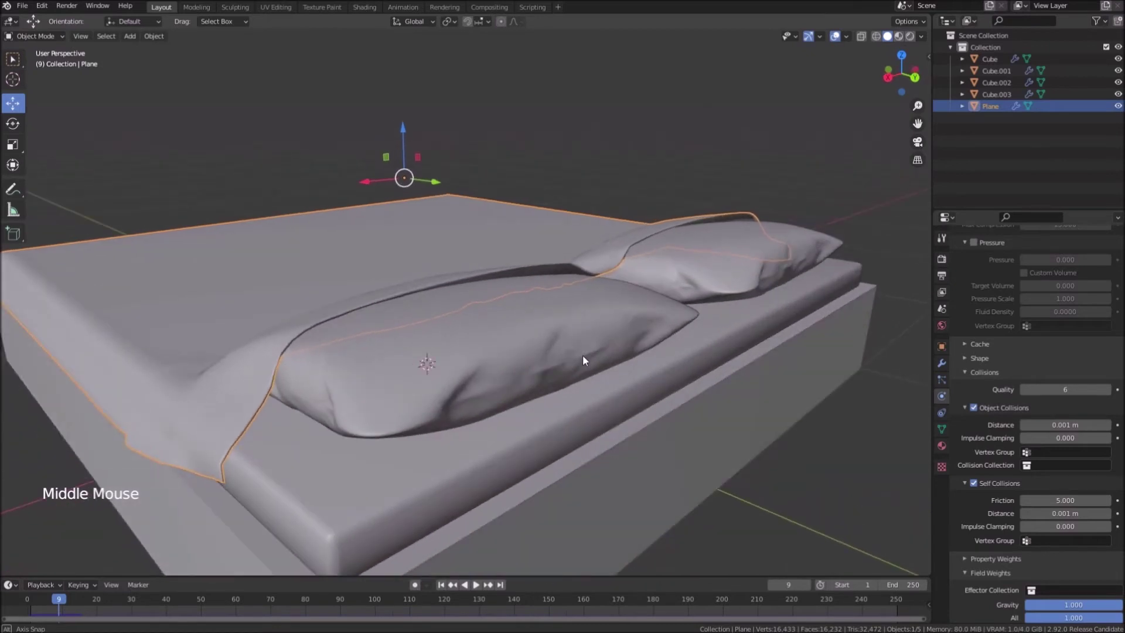
scroll("down", 3)
middle_click(604, 411)
Step: Apply the blanket's Subdivision and Cloth modifiers to freeze the frame-9 drape as mesh
left_click(945, 367)
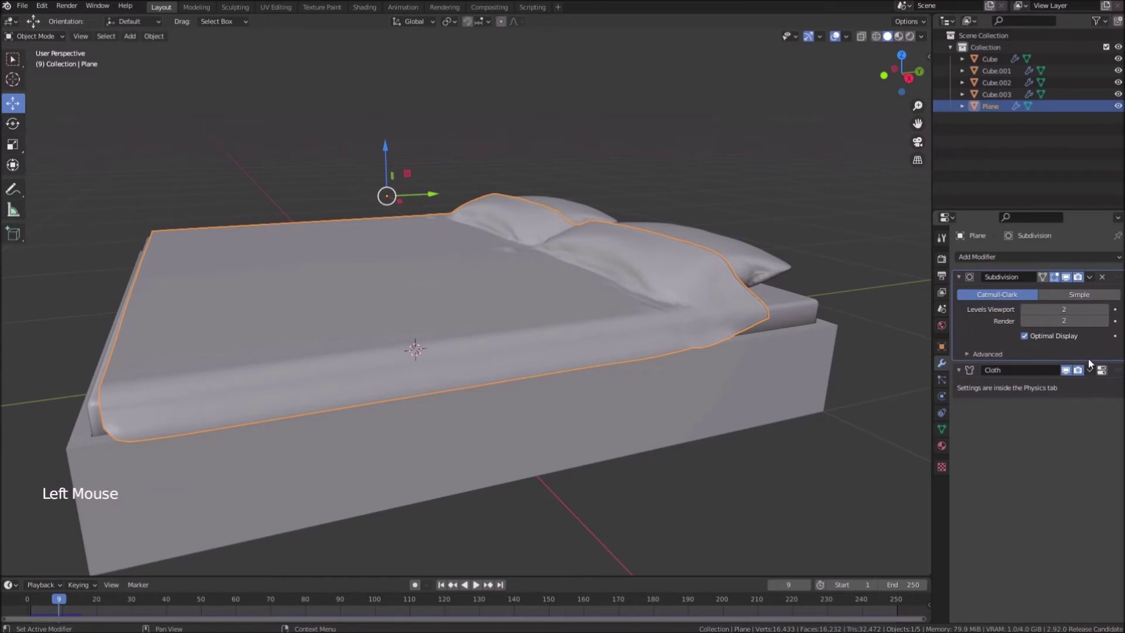
left_click(1094, 281)
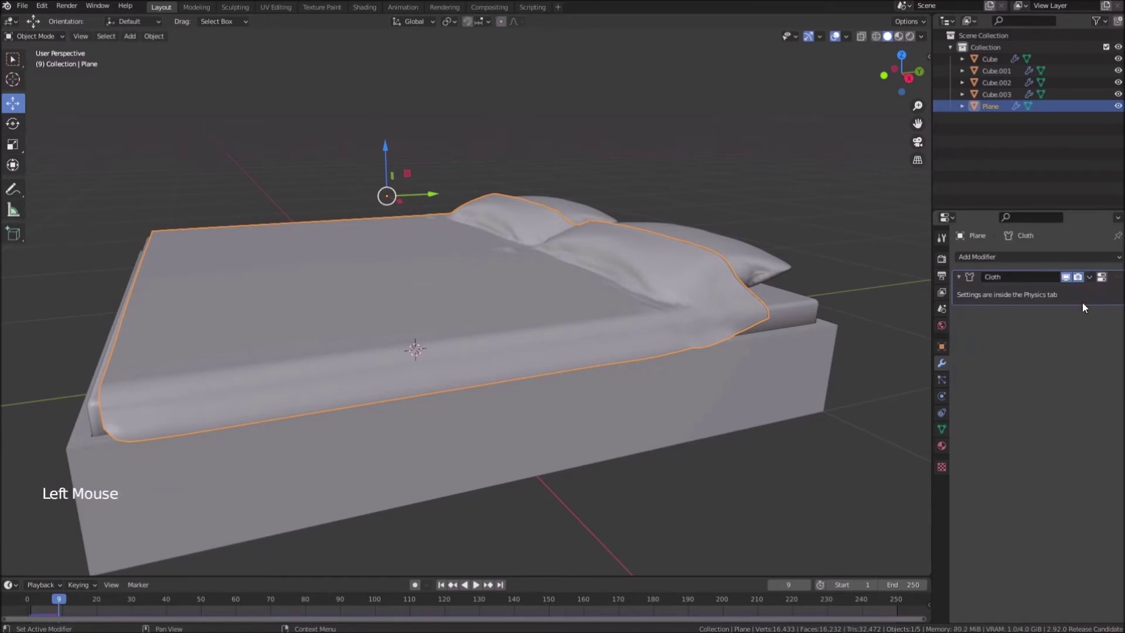
left_click(1095, 280)
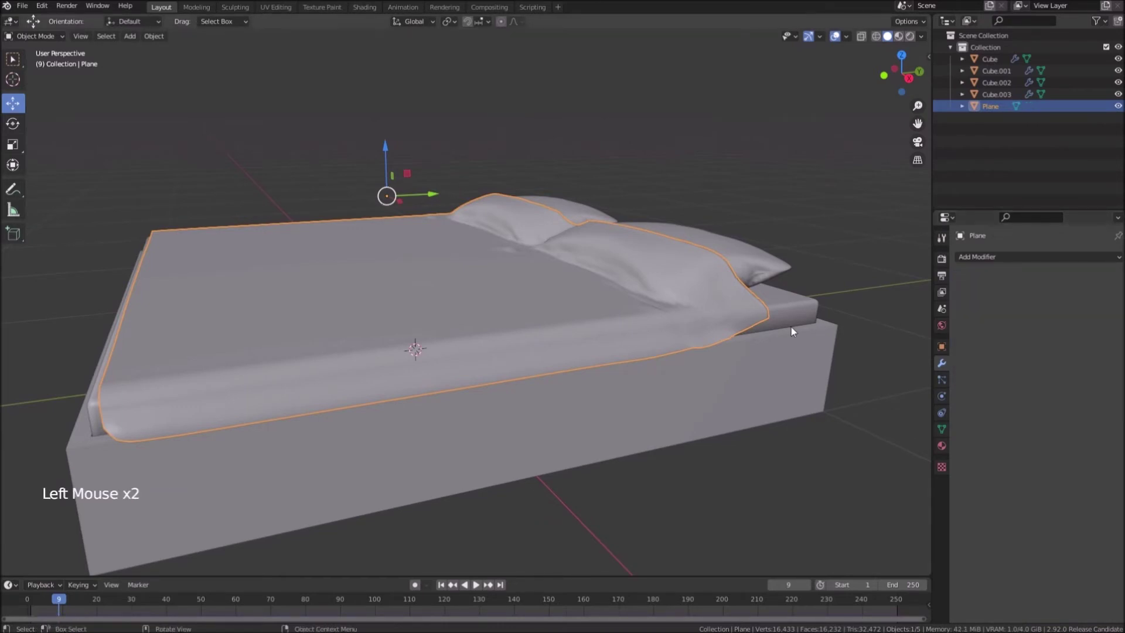
scroll("up", 3)
middle_click(775, 317)
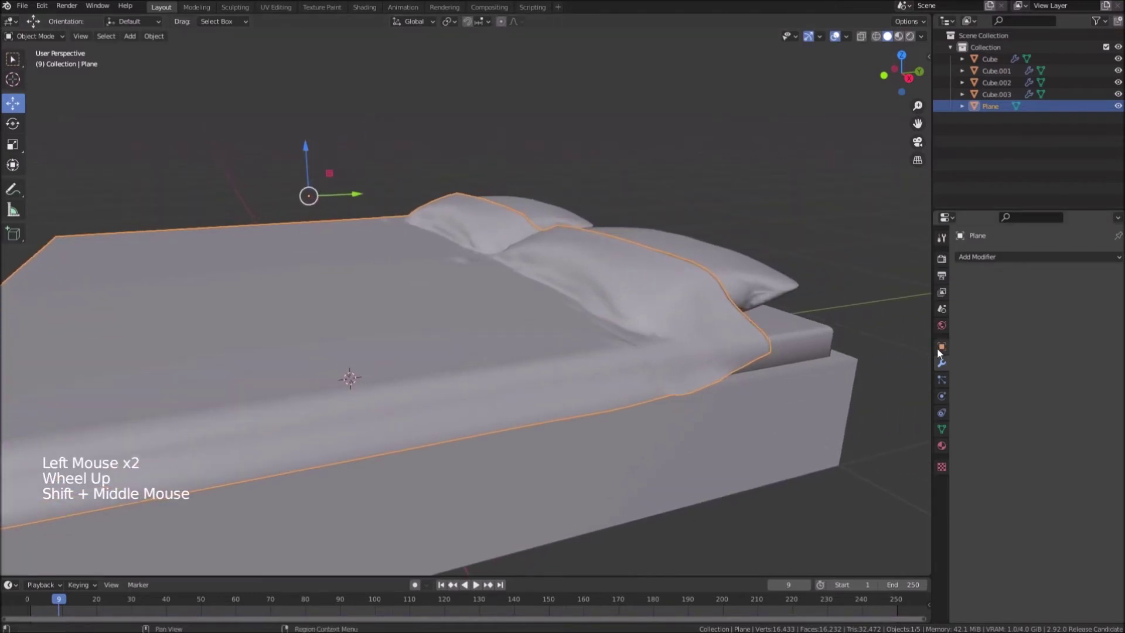